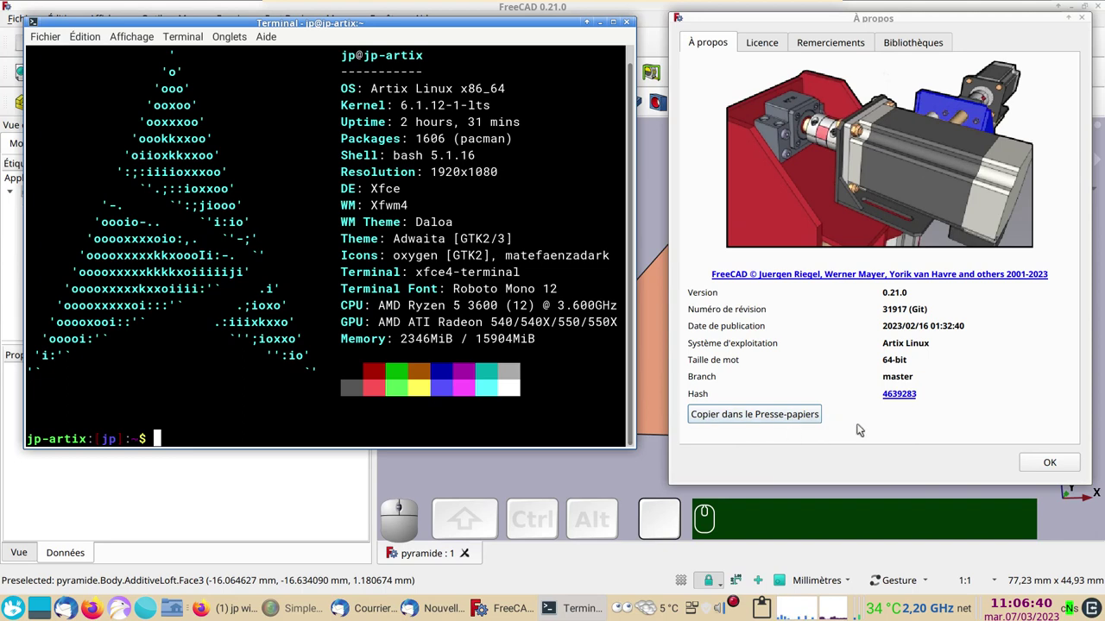
Dismiss the version window and orbit the finished pyramid to look over its faces.
click(1044, 464)
drag(966, 425, 819, 412)
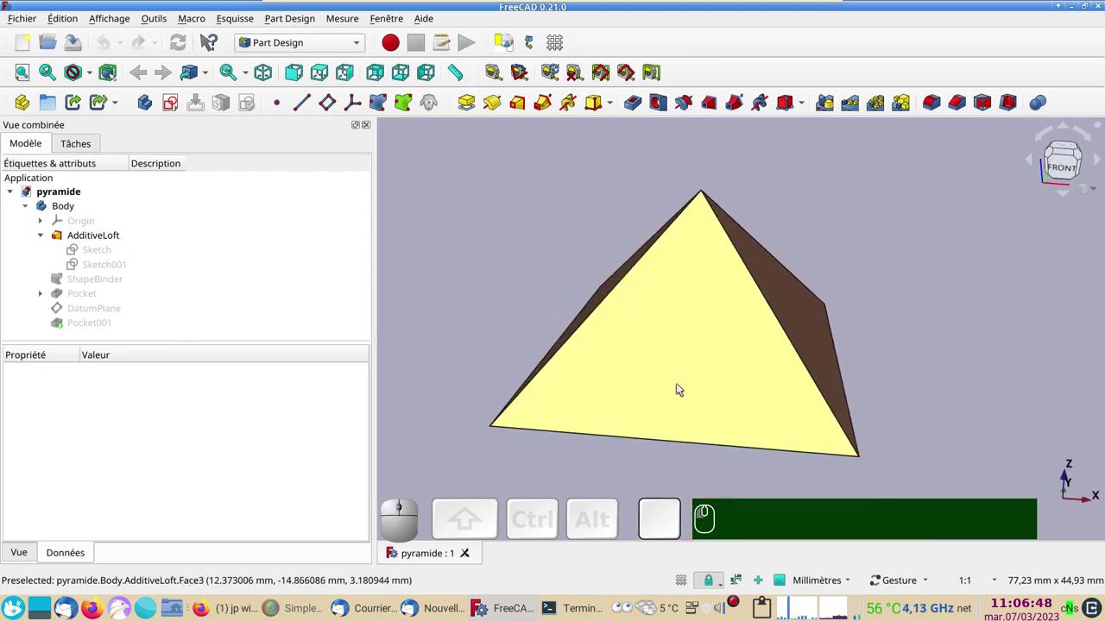
drag(501, 321, 548, 346)
drag(614, 470, 634, 467)
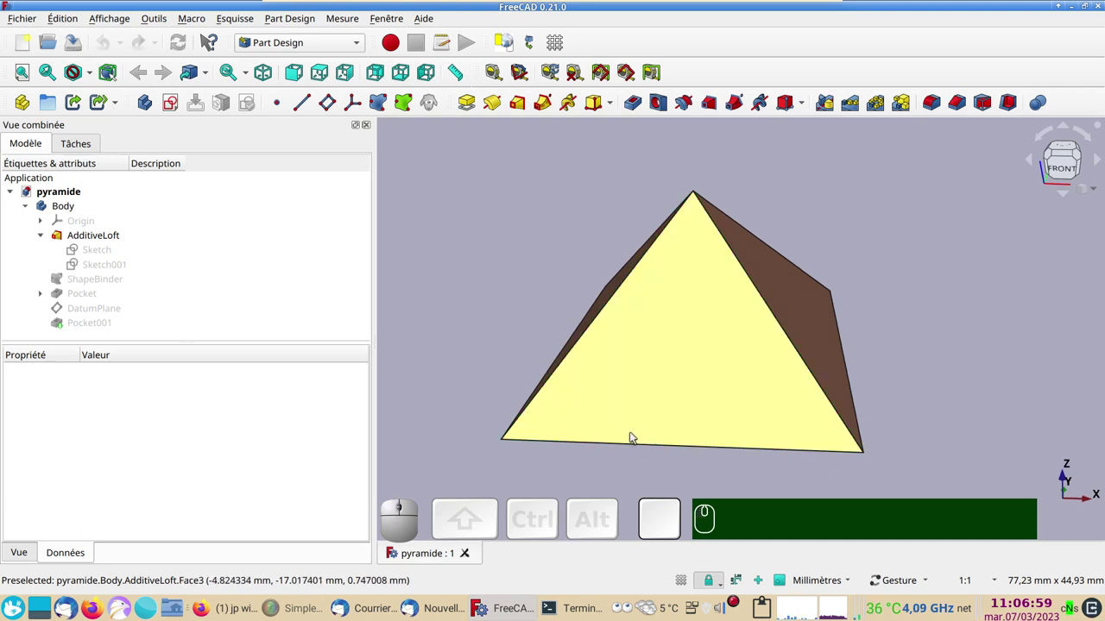
drag(959, 391, 781, 338)
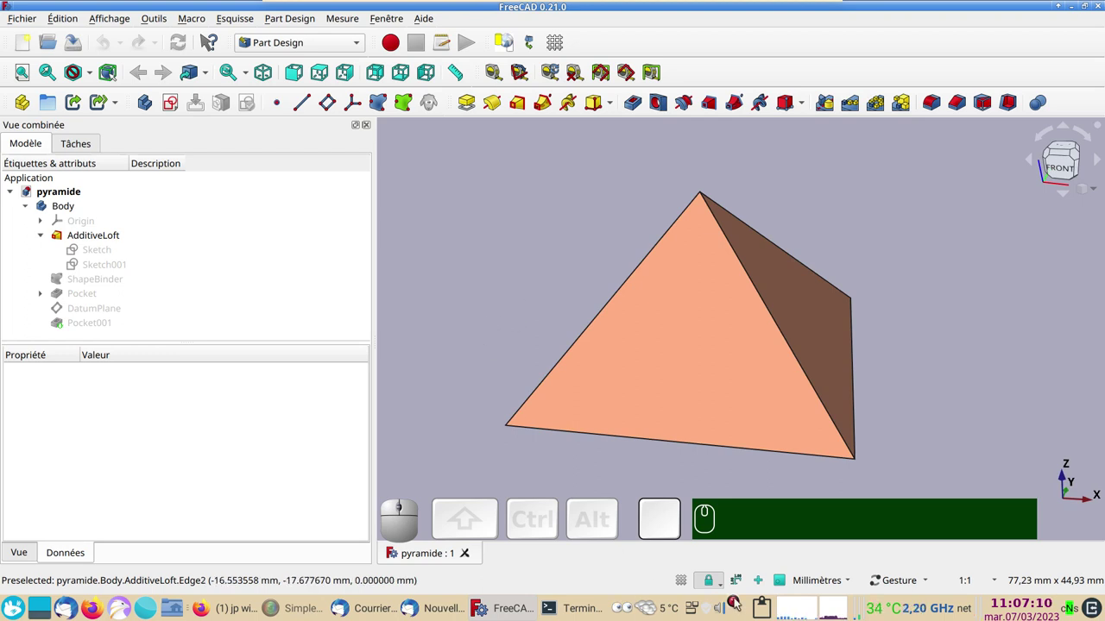
Start over with a new empty document from File > New.
right_click(739, 606)
click(26, 41)
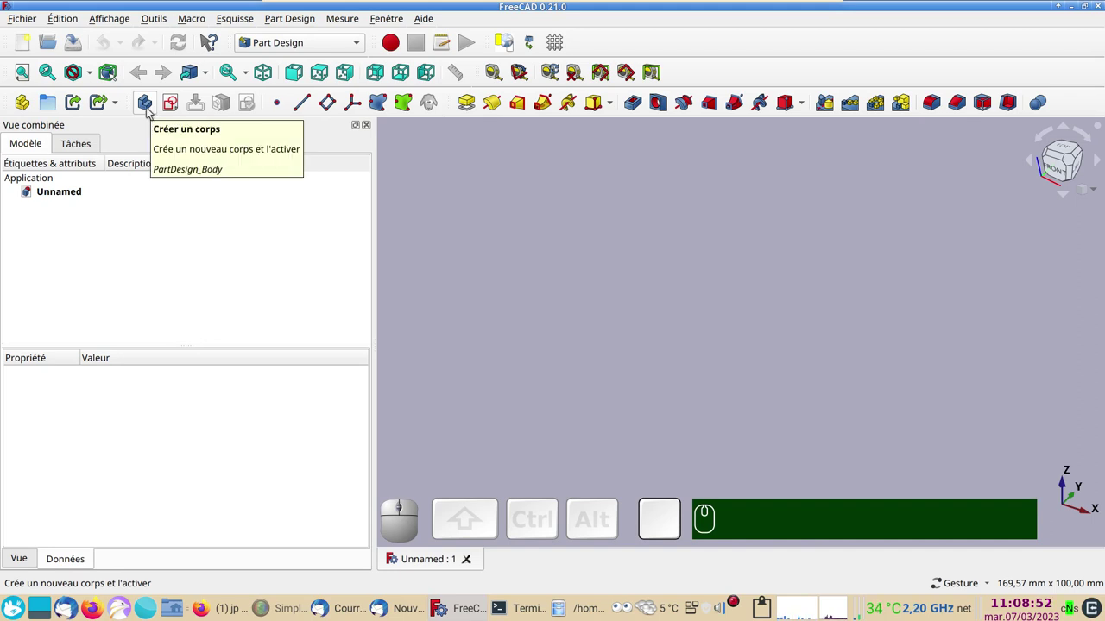
Create a new Body in the empty document.
click(149, 110)
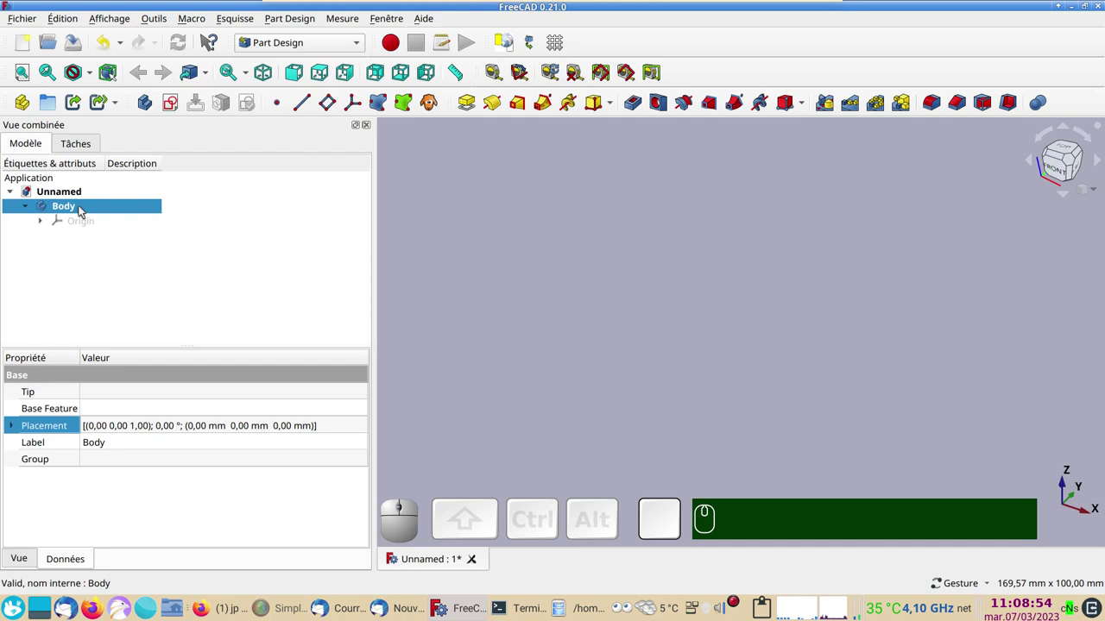
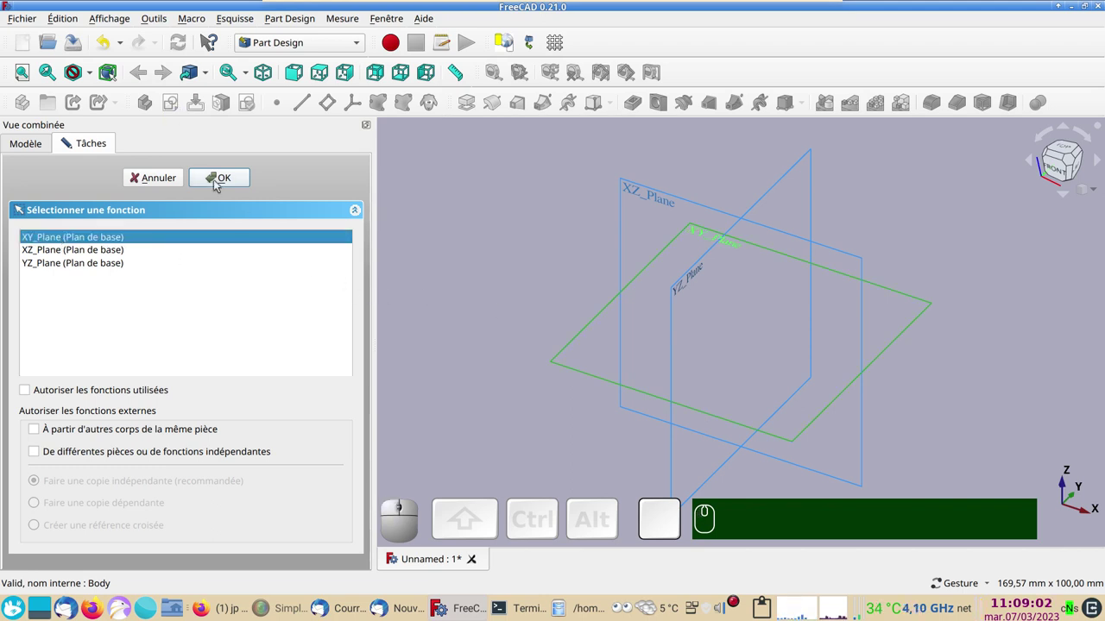
Begin the sketch on XY_Plane and draw a centred rectangle with equal sides.
click(218, 184)
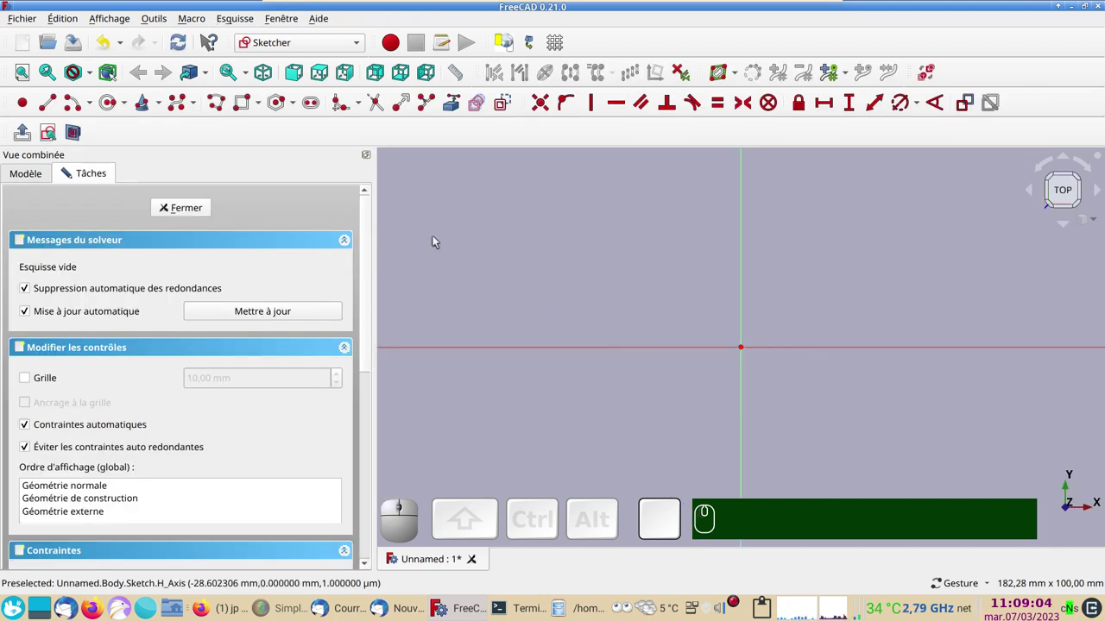
click(264, 114)
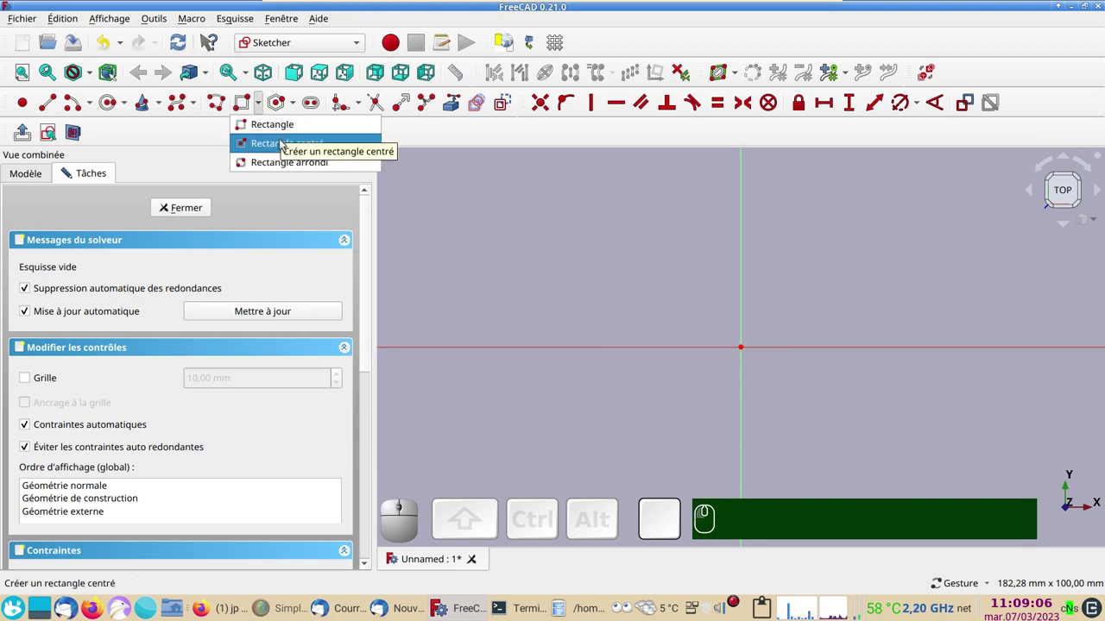
click(287, 146)
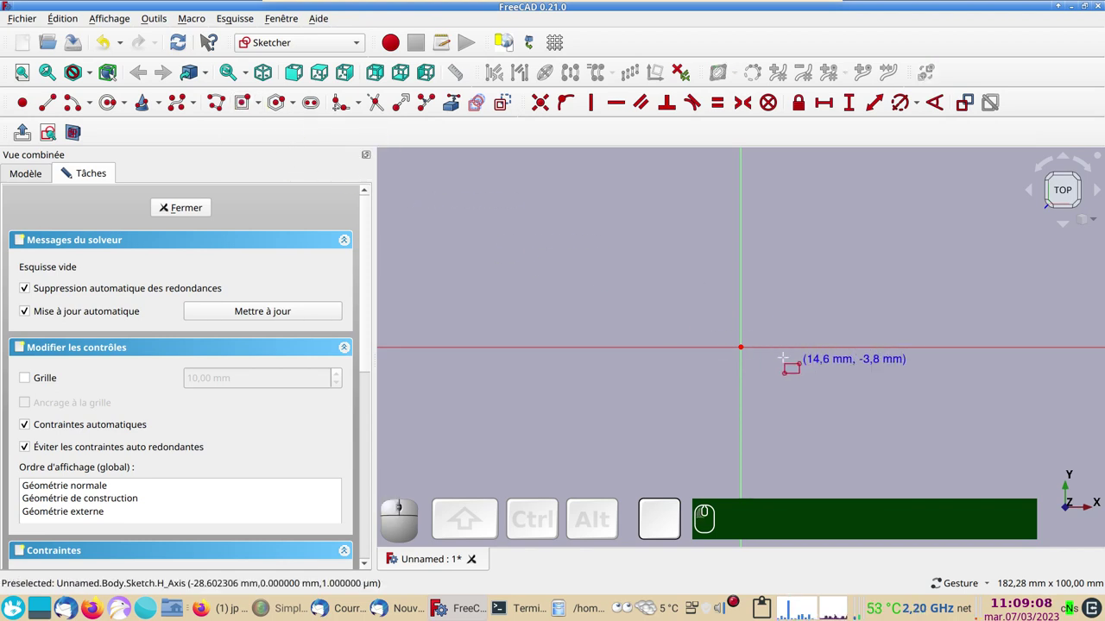
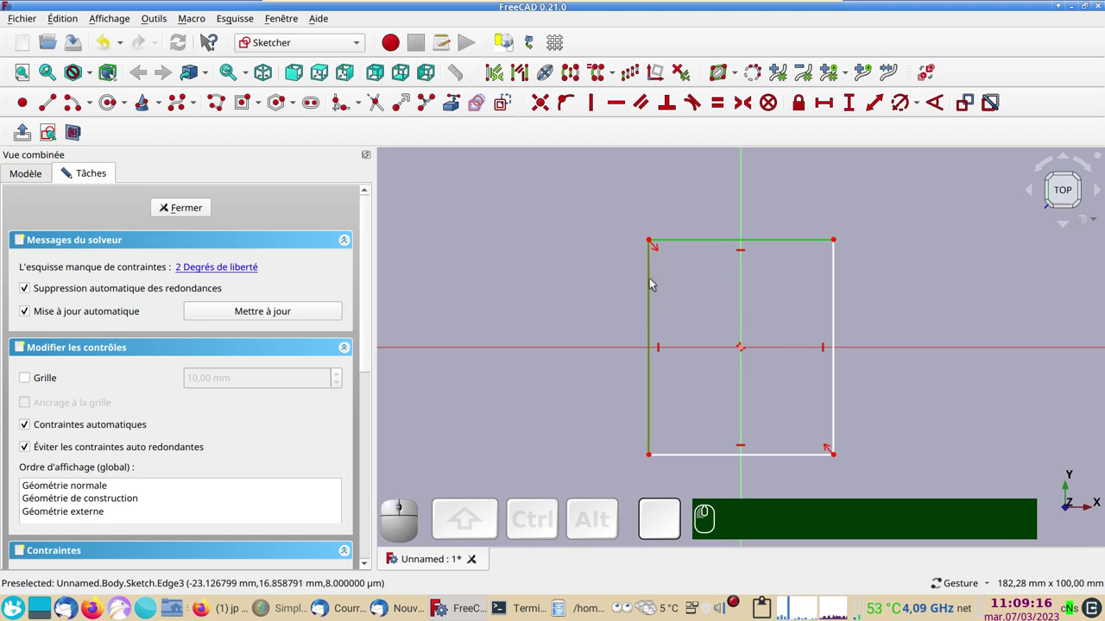
key(e)
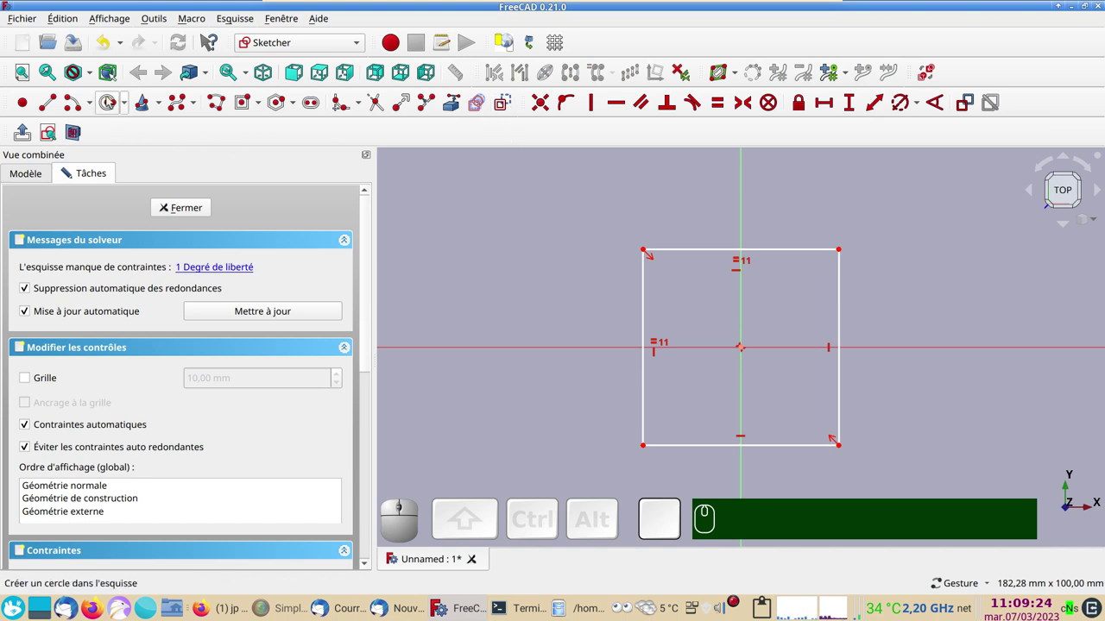
Draw a circle at the origin and constrain a square corner onto it.
click(108, 103)
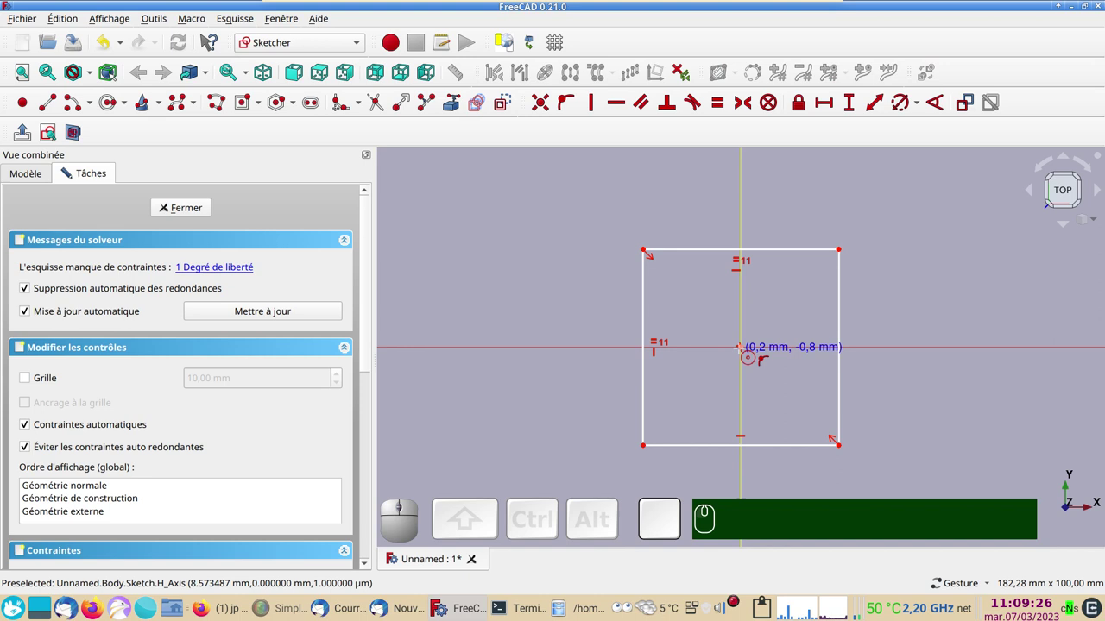
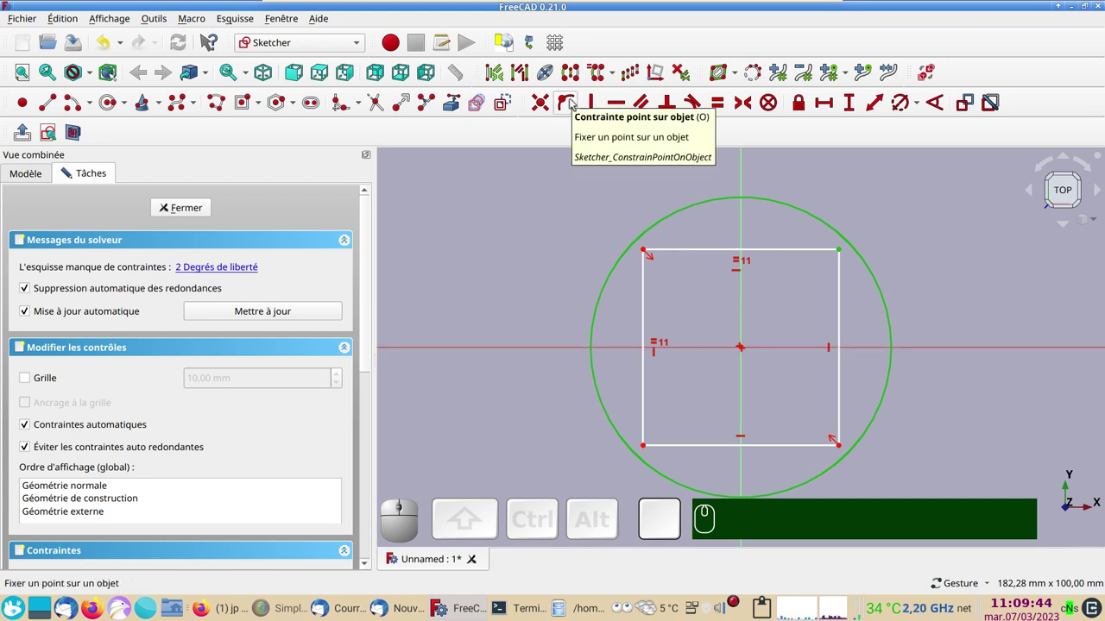
key(o)
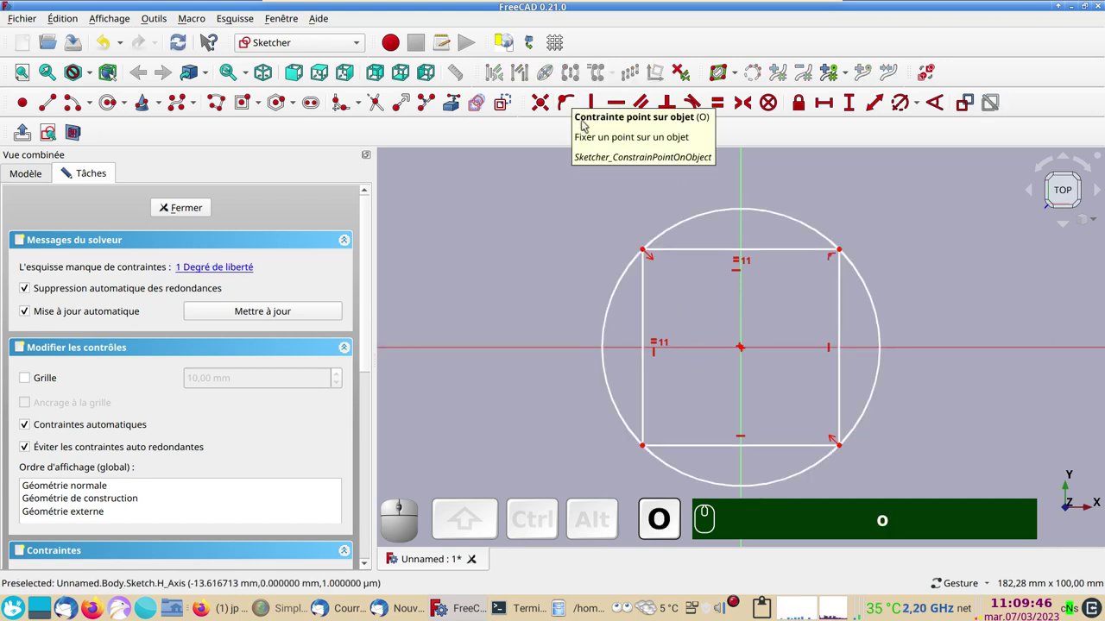
click(794, 219)
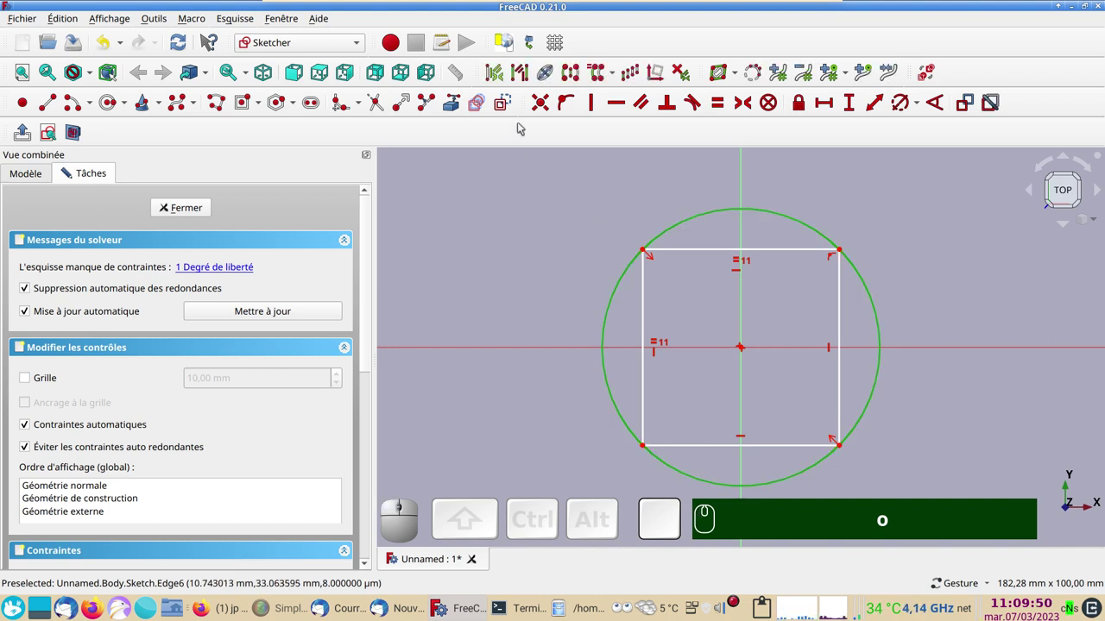
click(509, 110)
click(498, 215)
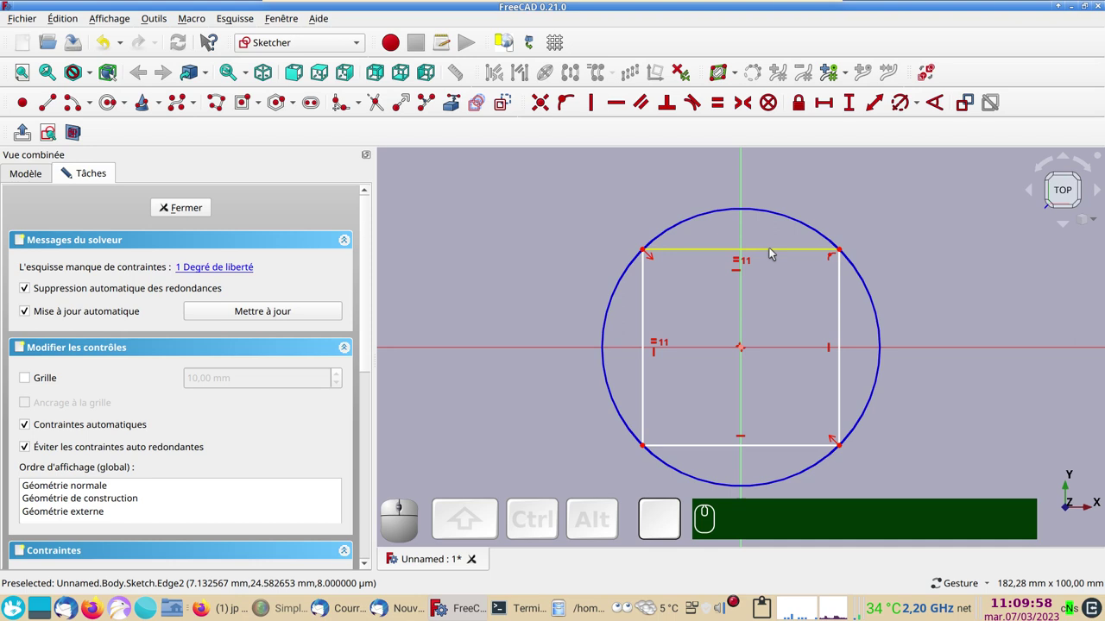
Dimension the square's top edge to a 50 mm horizontal width.
click(776, 253)
click(834, 104)
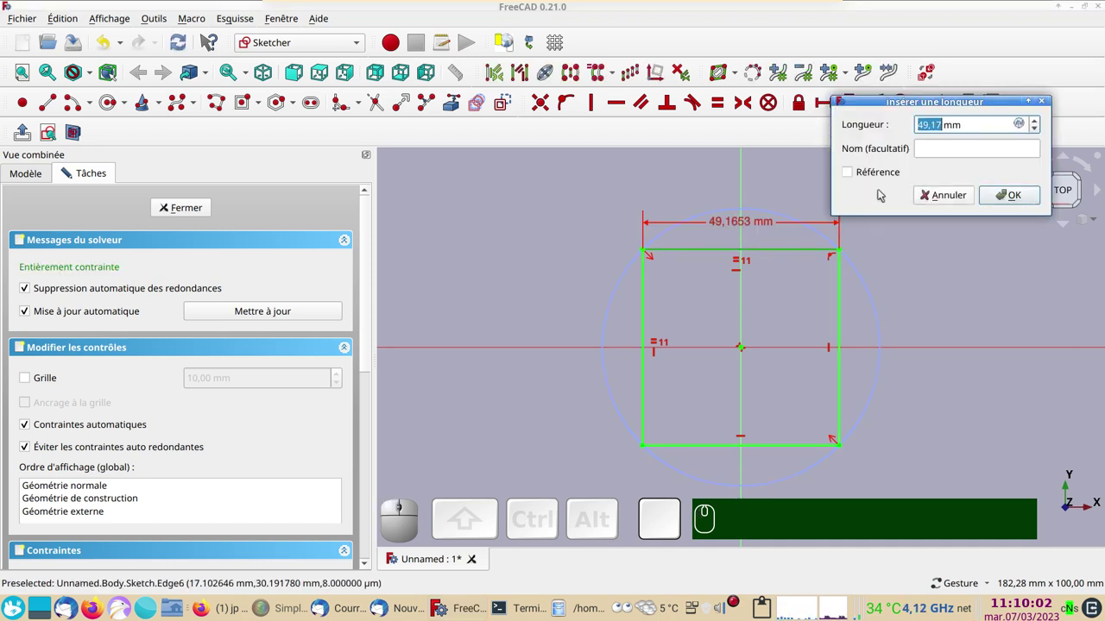
key(KP_5)
key(KP_0)
key(Return)
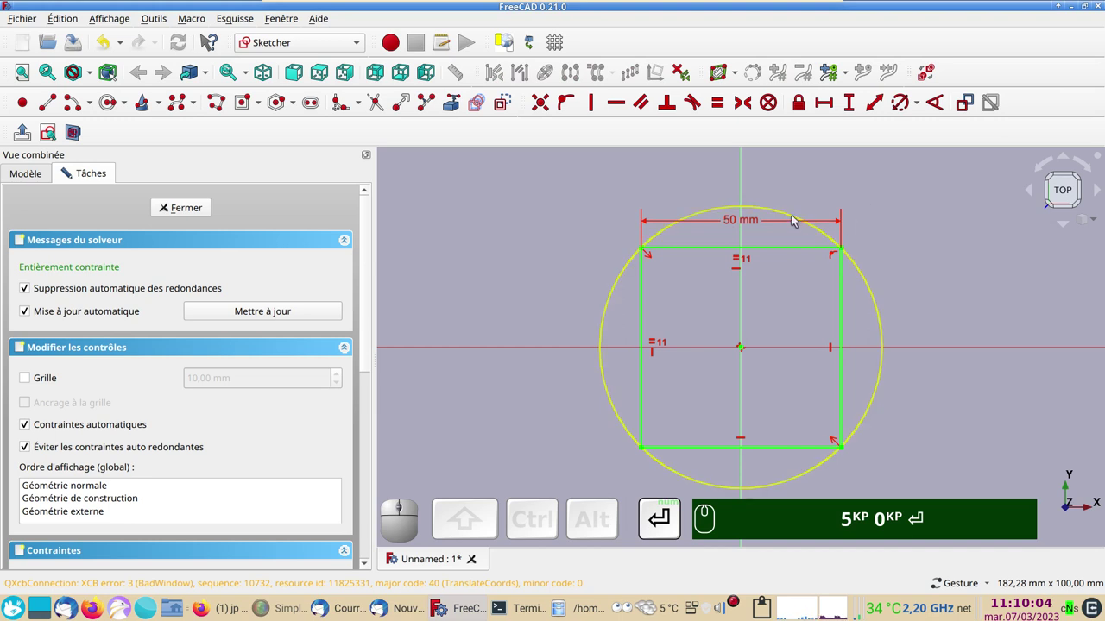
click(755, 225)
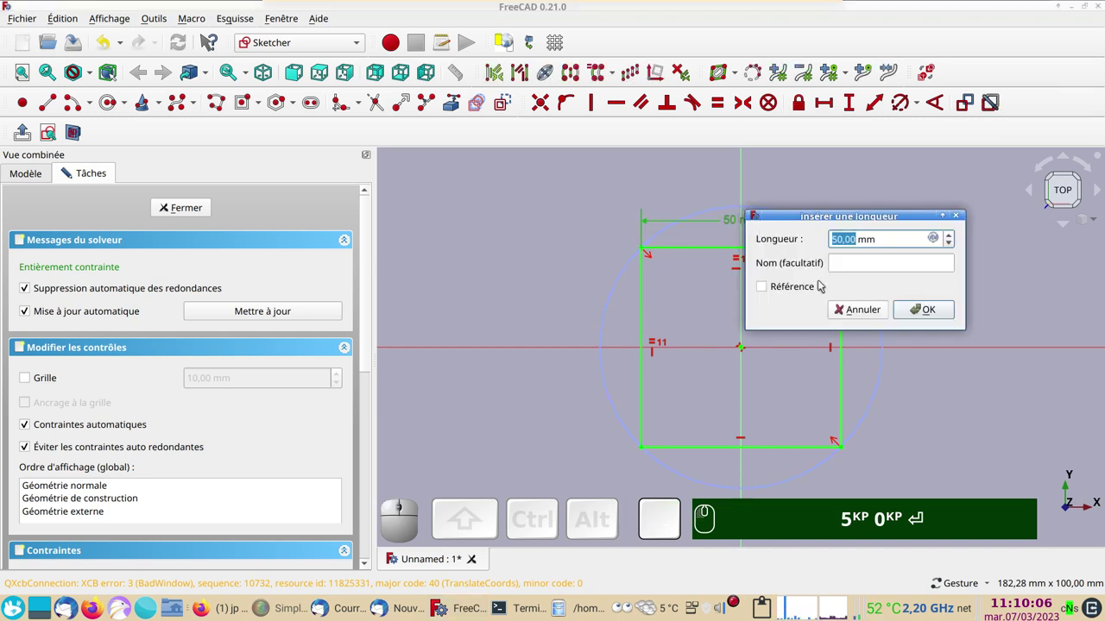
click(792, 287)
Give the circle a 70 mm diameter, then make that diameter a reference-only measurement.
click(941, 313)
click(880, 300)
click(899, 112)
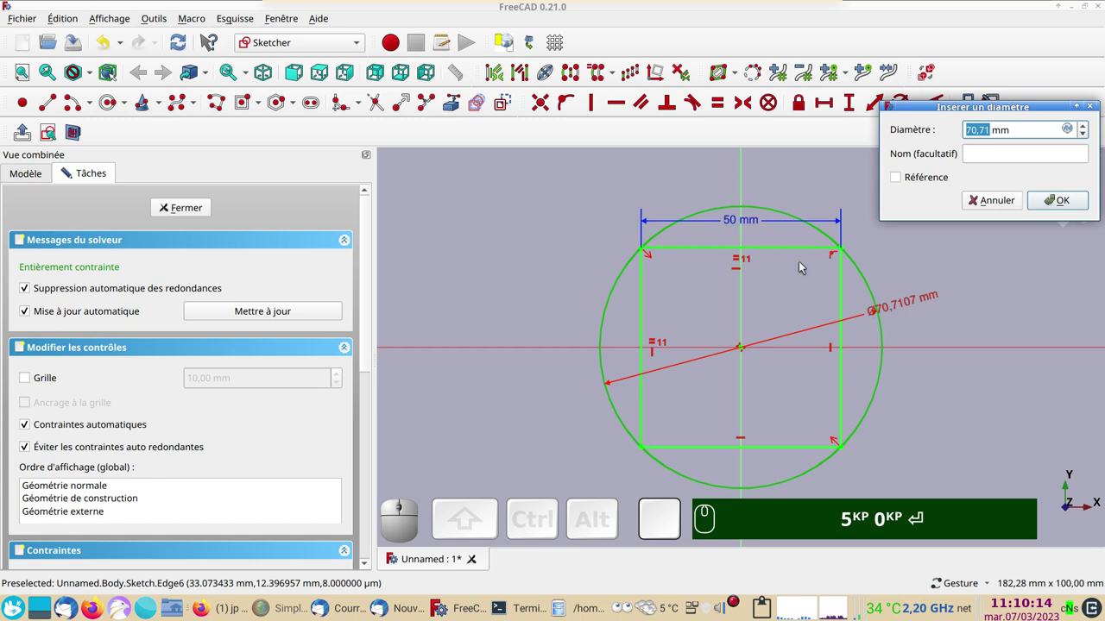
key(KP_7)
key(KP_0)
click(1067, 202)
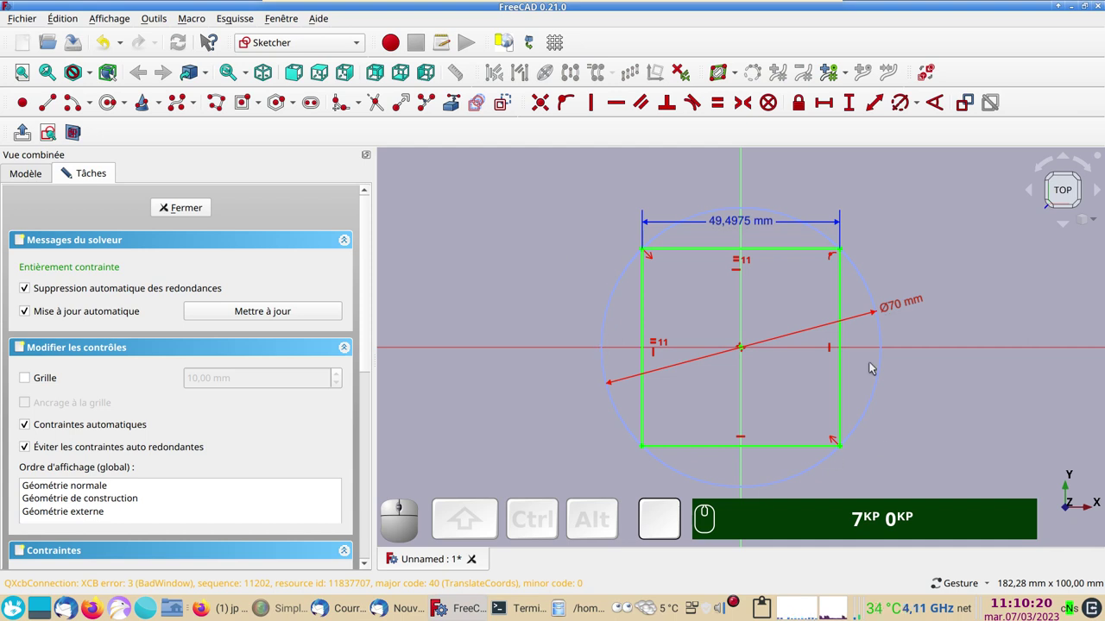
click(903, 306)
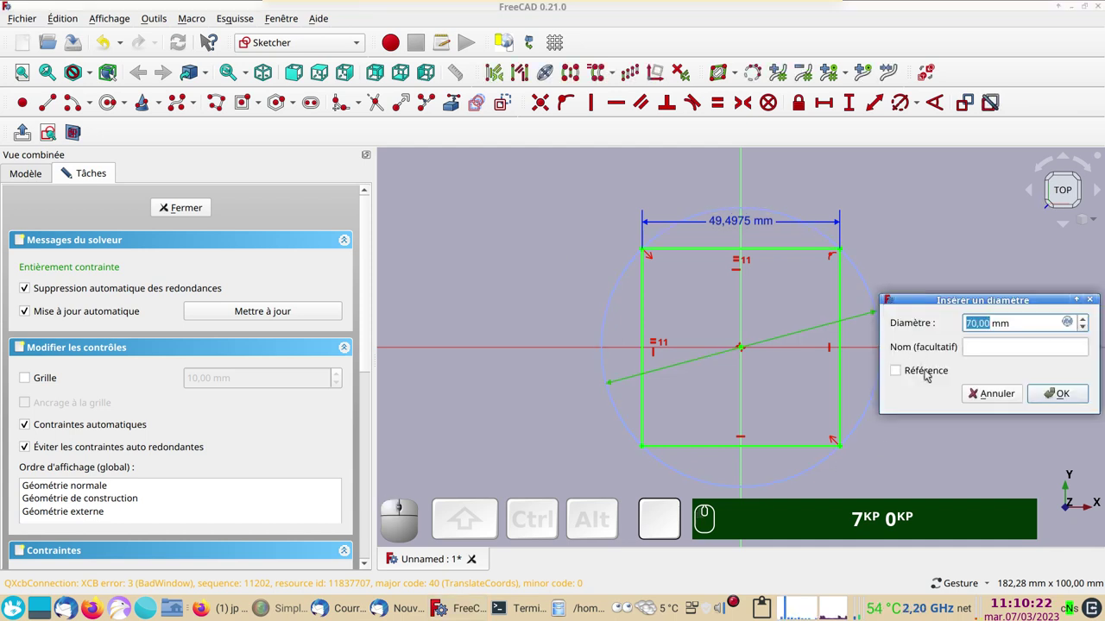
click(929, 372)
click(1055, 395)
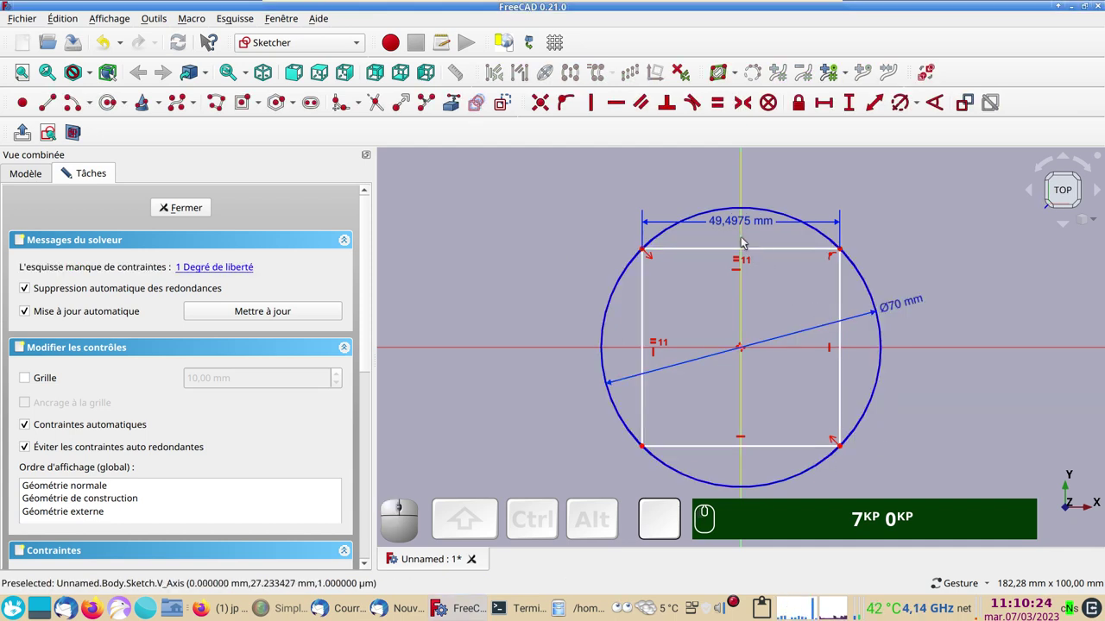
Restore the square's width dimension to 50 mm so the sketch is fully constrained.
click(730, 222)
key(KP_5)
key(KP_0)
key(KP_7)
key(KP_0)
key(KP_5)
key(Return)
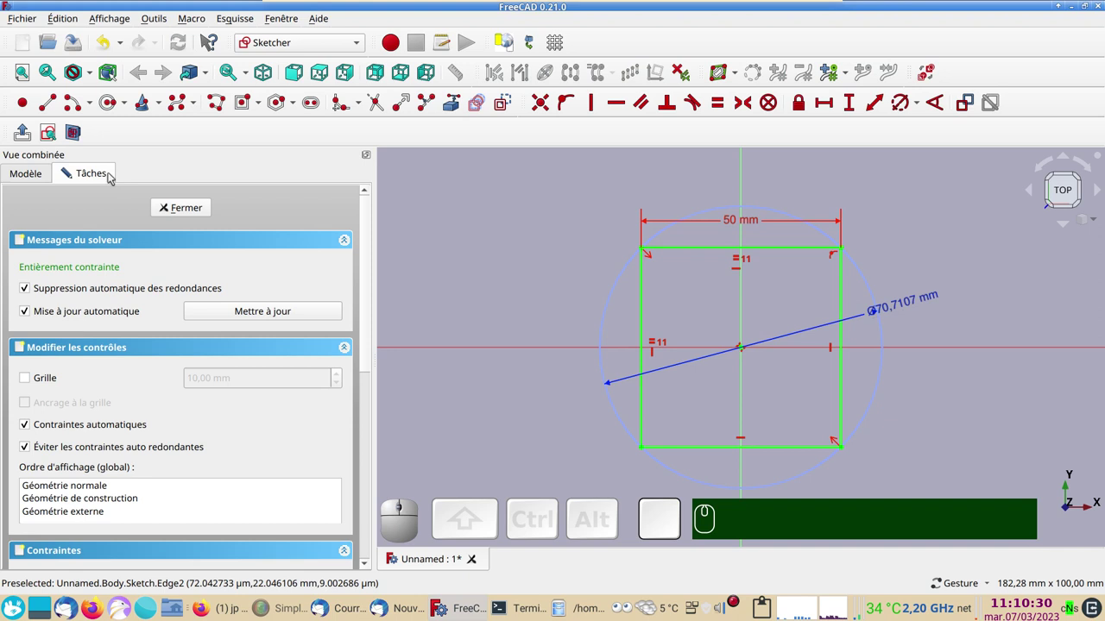
Close the finished square sketch and turn the view to face it from the front.
click(179, 206)
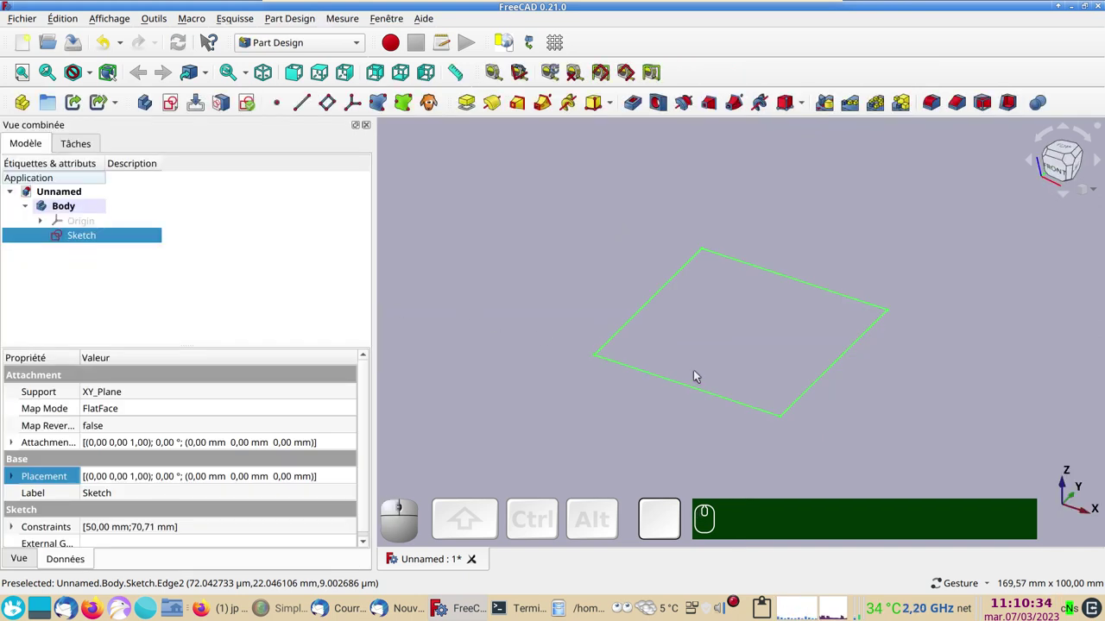
drag(662, 430, 854, 337)
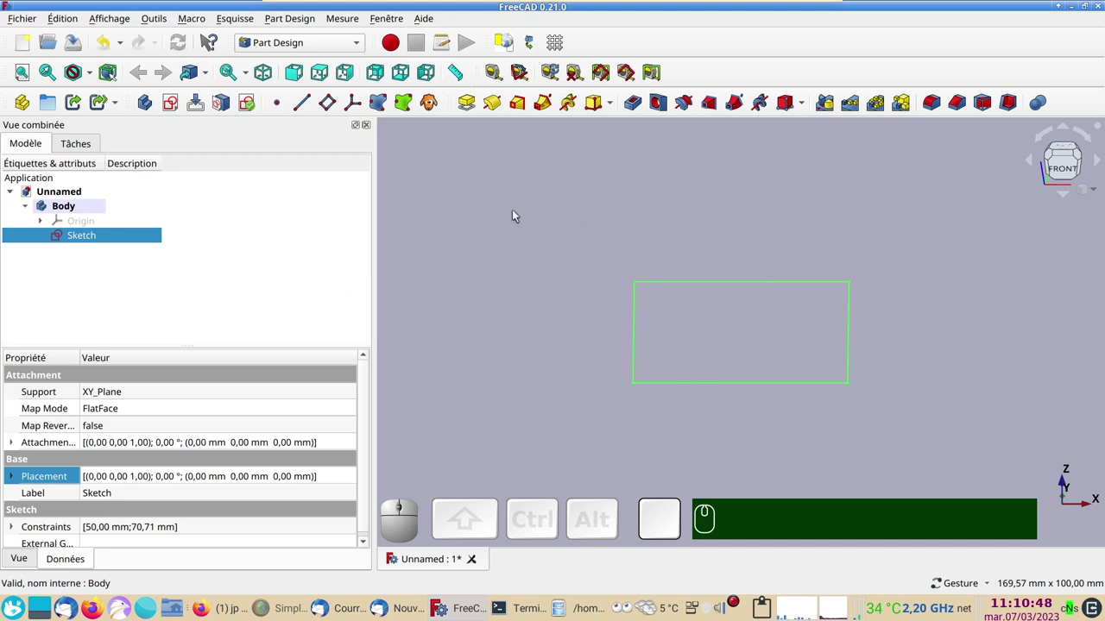
click(521, 215)
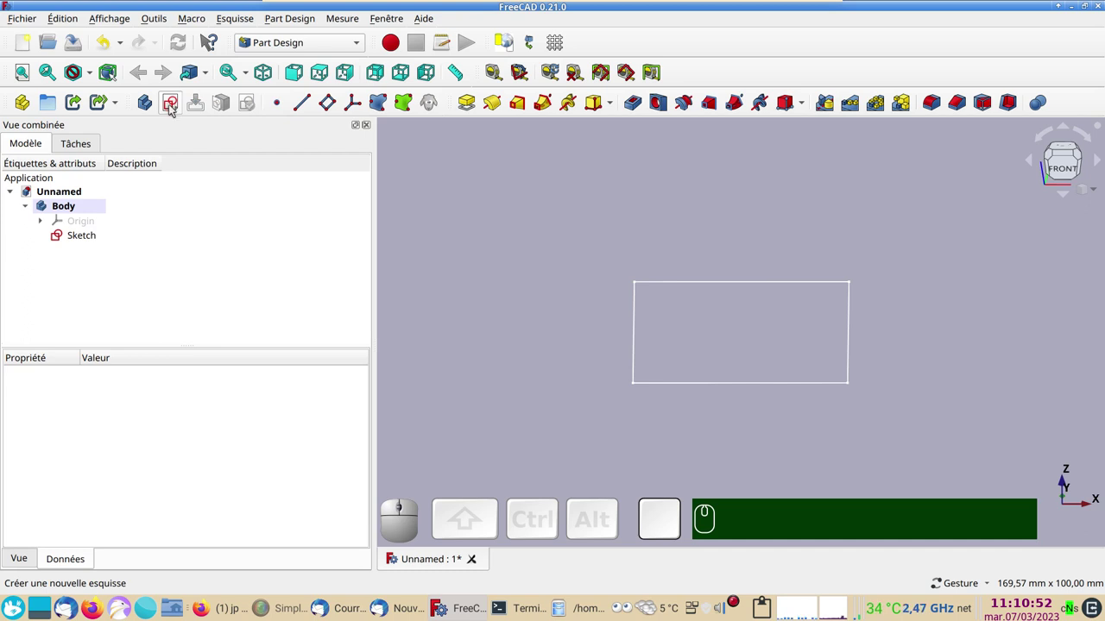
Create a second sketch attached to XZ_Plane and frame it in the view.
click(177, 109)
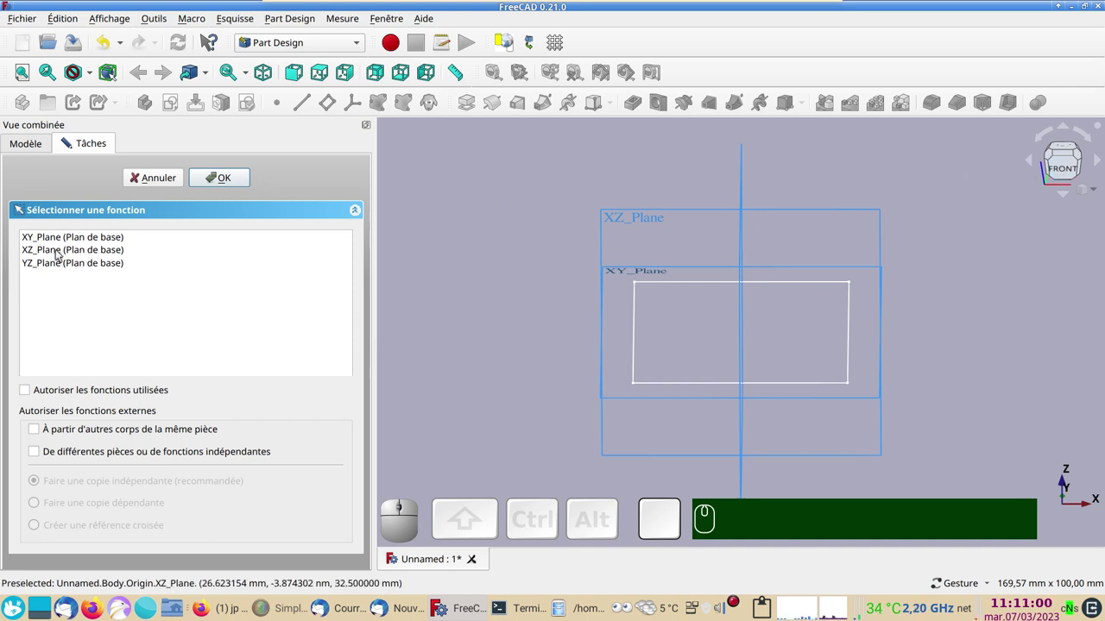
click(62, 253)
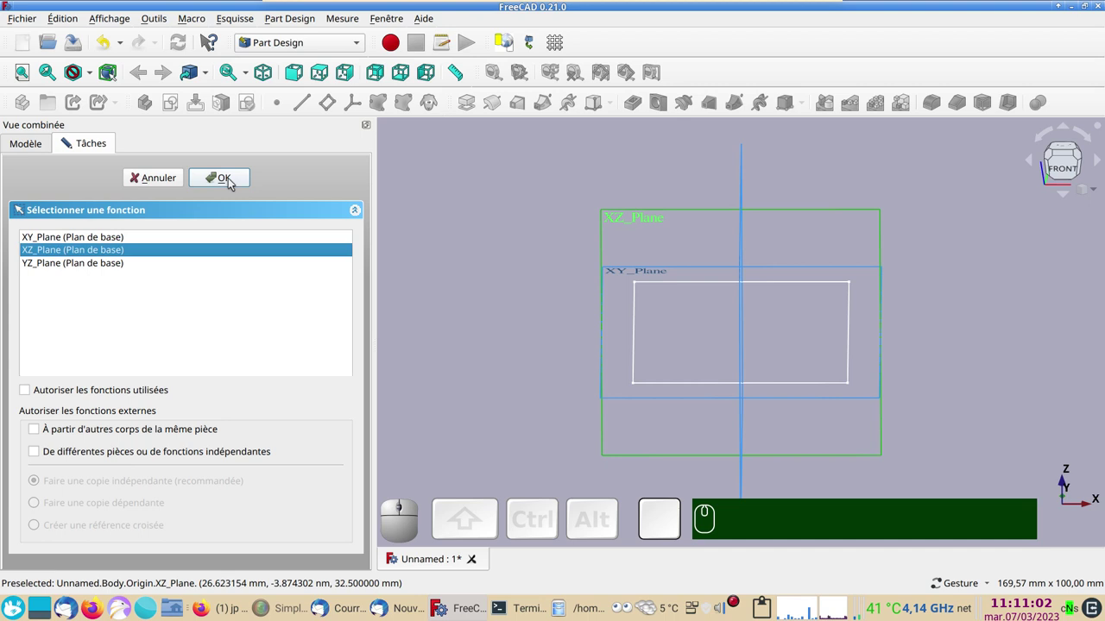
click(230, 178)
scroll(up, 3)
drag(641, 283, 535, 274)
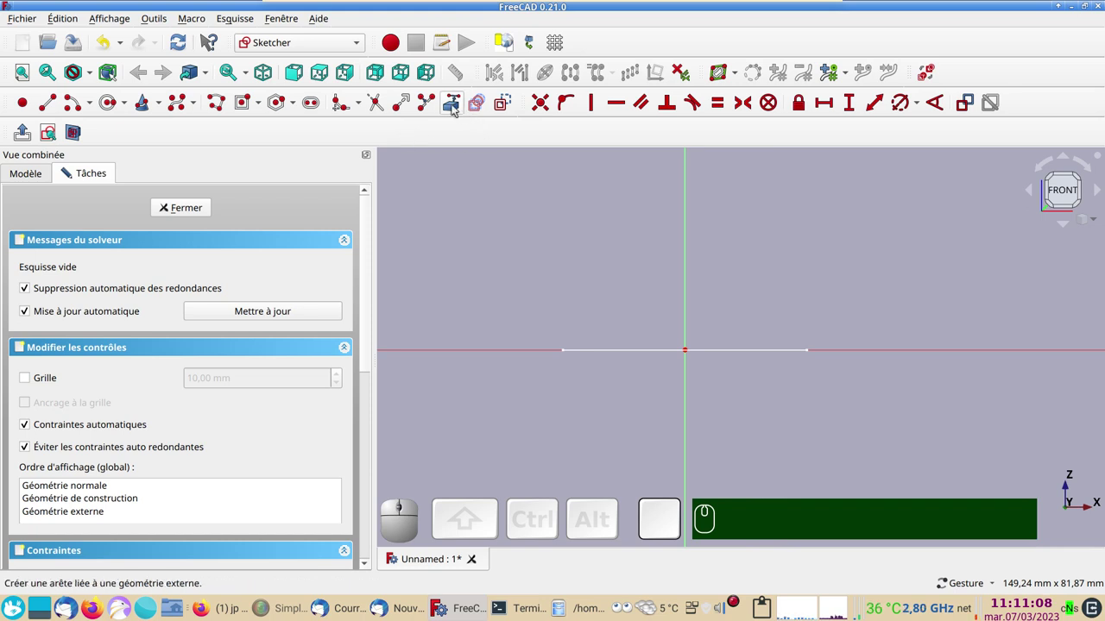
Link one edge of the first square as external geometry and face the sketch plane straight on.
click(453, 108)
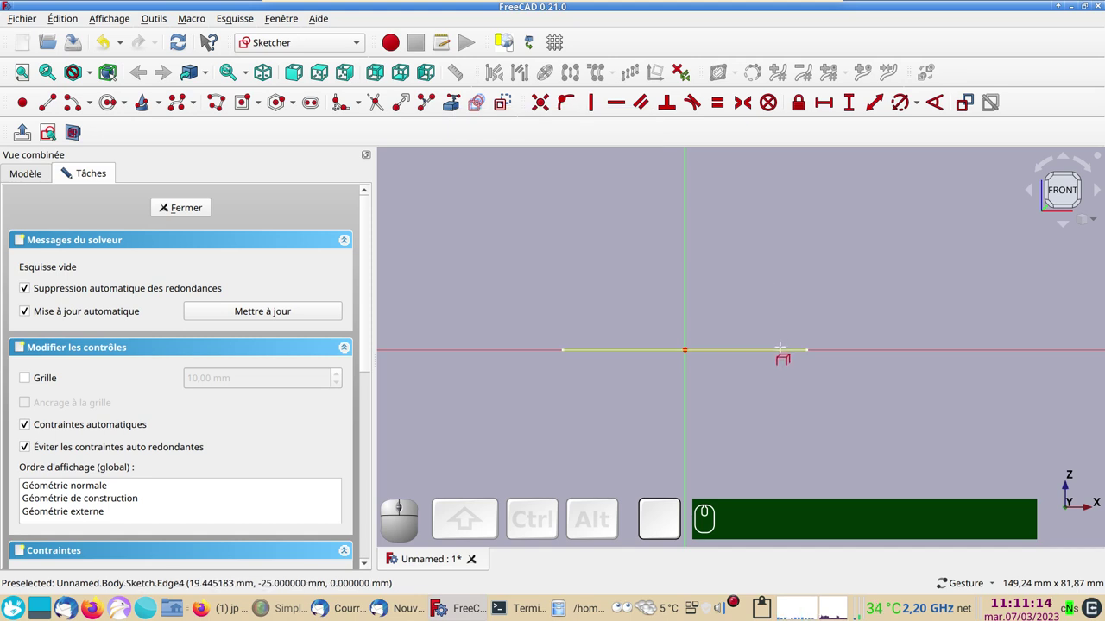
click(1055, 189)
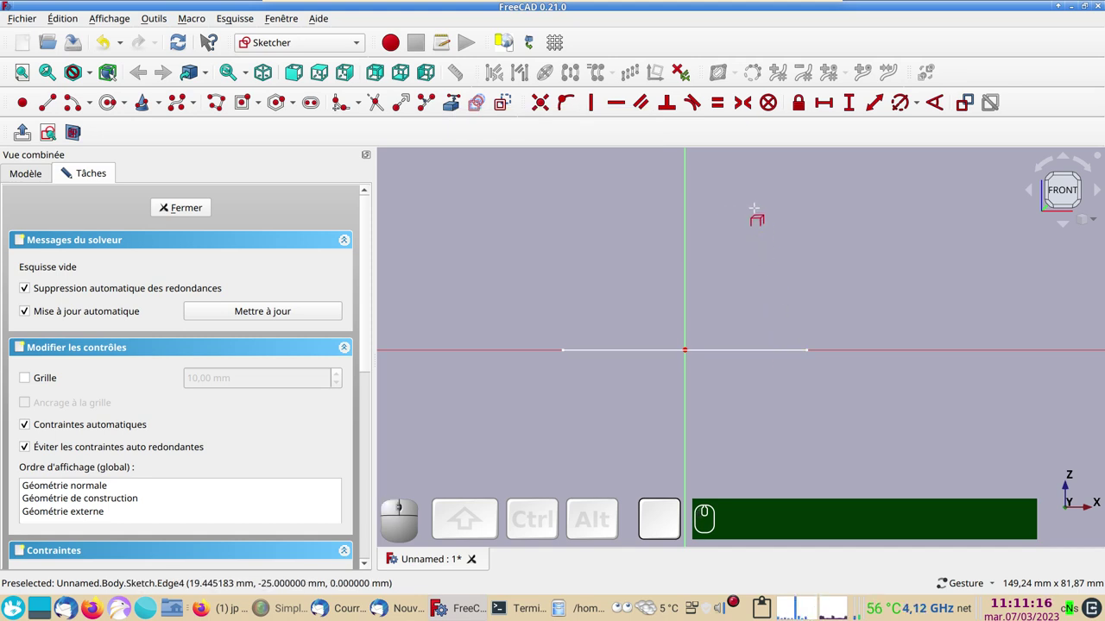
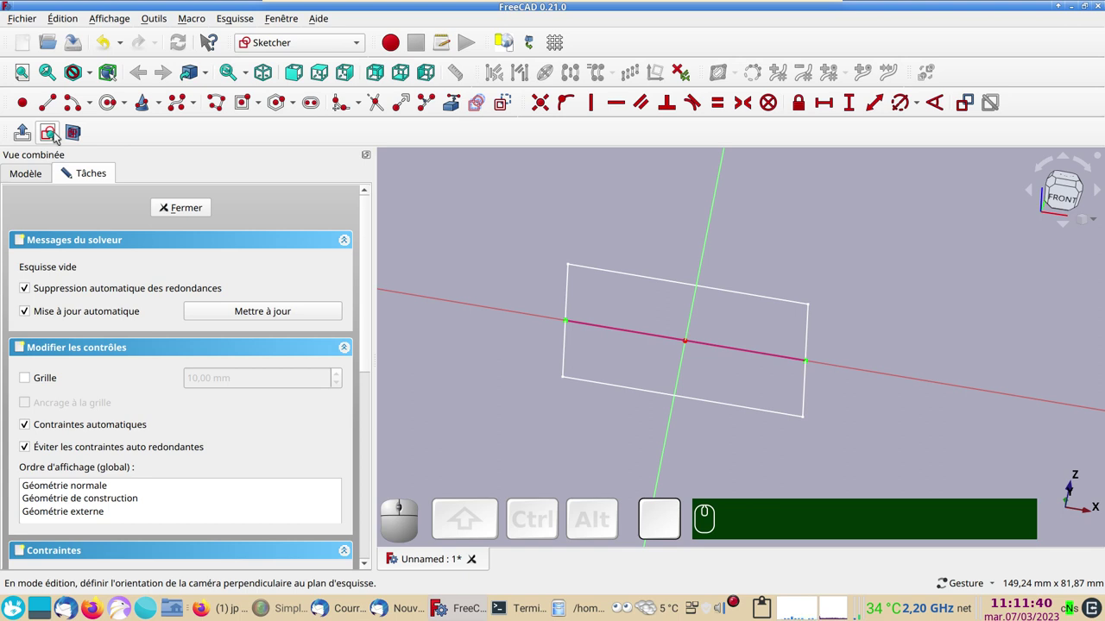
click(56, 135)
click(78, 131)
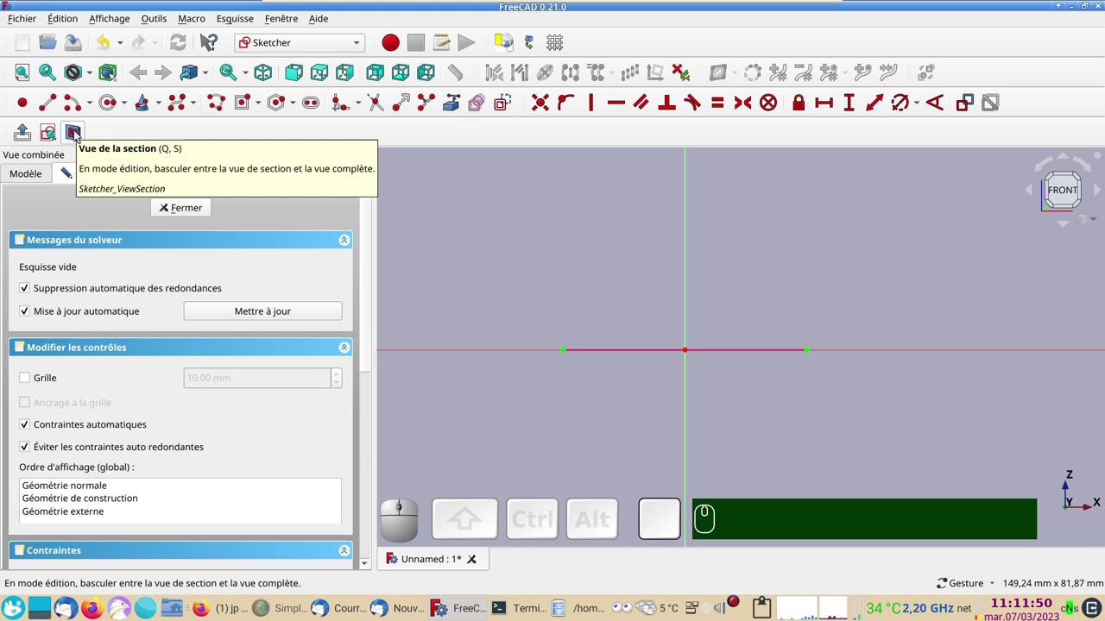
click(82, 136)
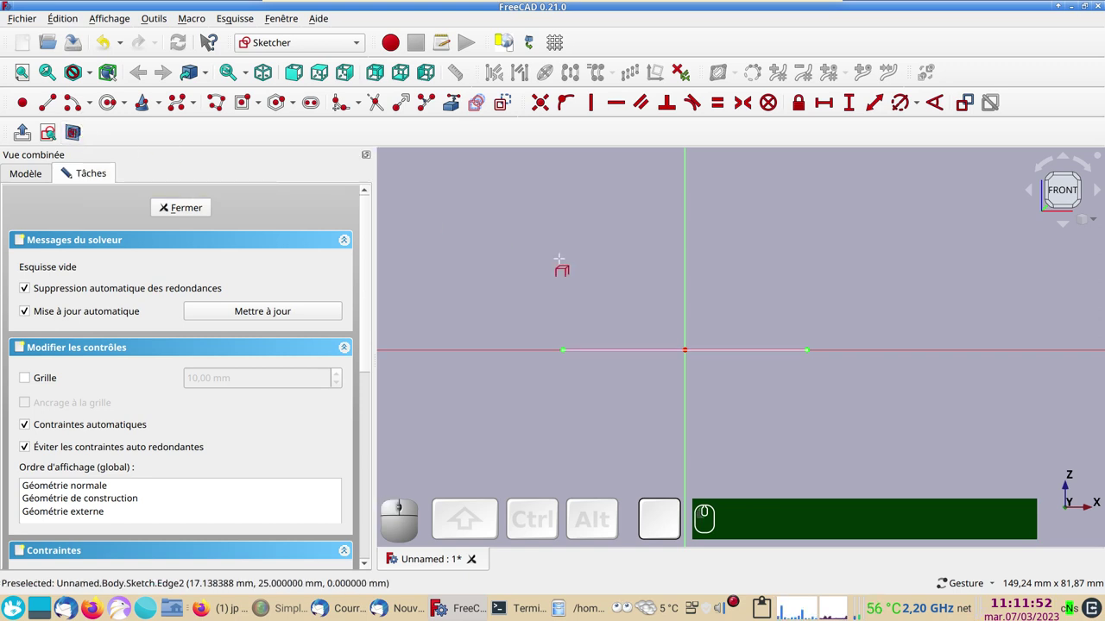
right_click(1055, 189)
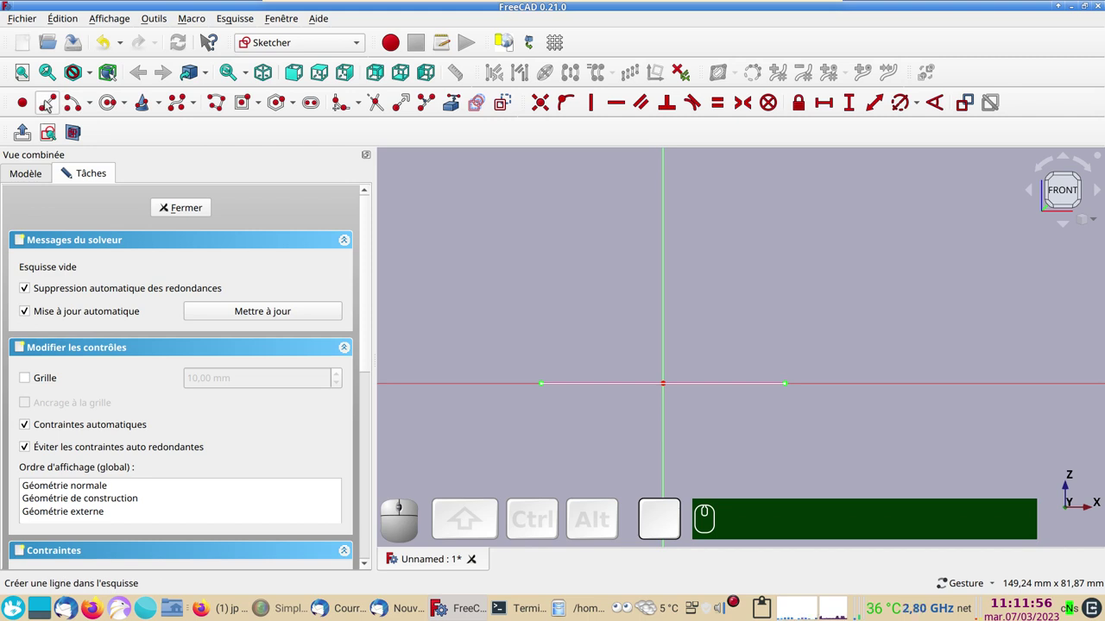
Draw a sloped line from the linked edge's end and add a reference 45° angle to the horizontal axis.
click(55, 105)
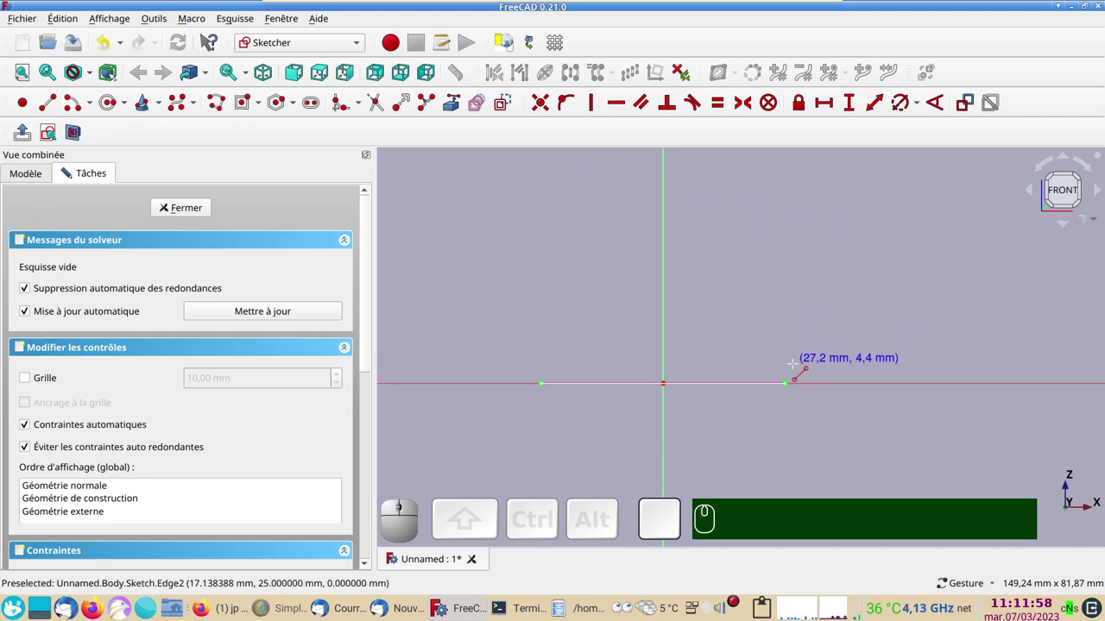
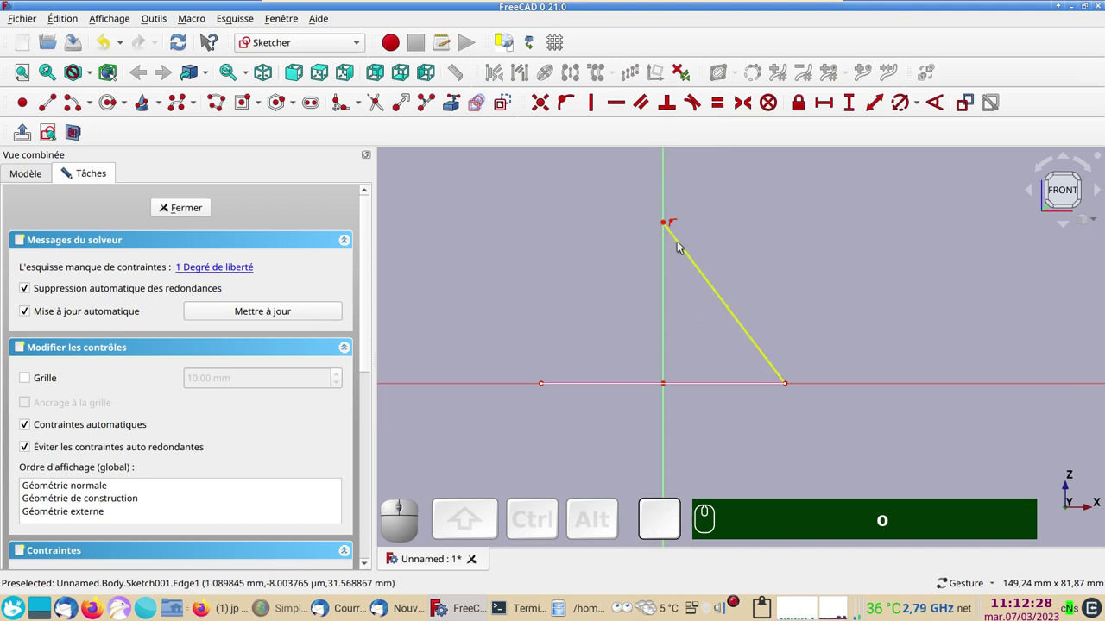
click(694, 260)
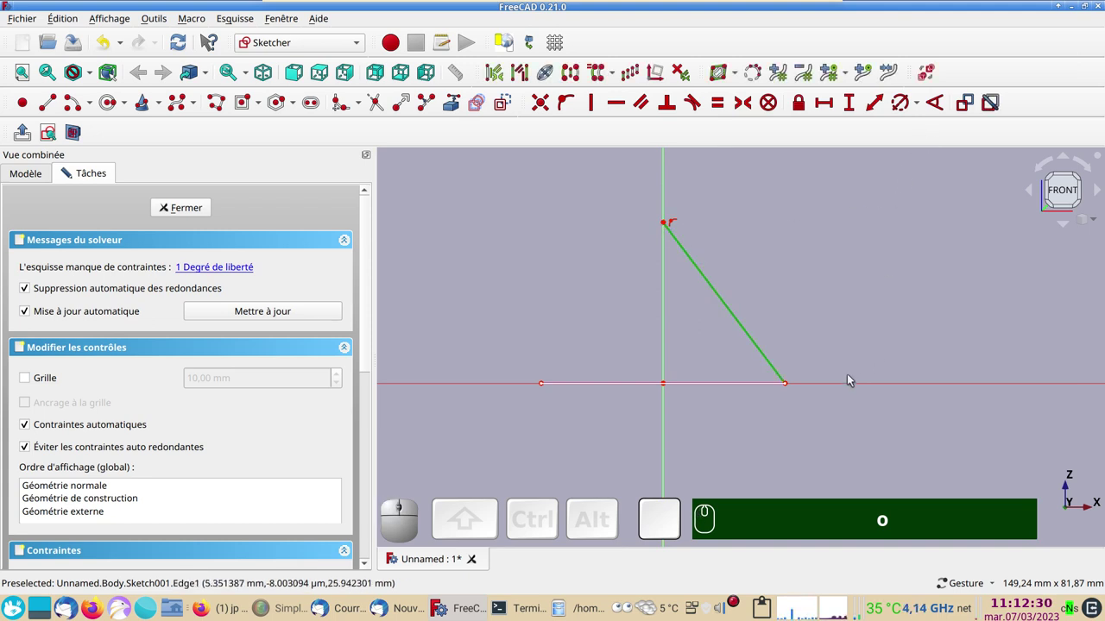
click(853, 388)
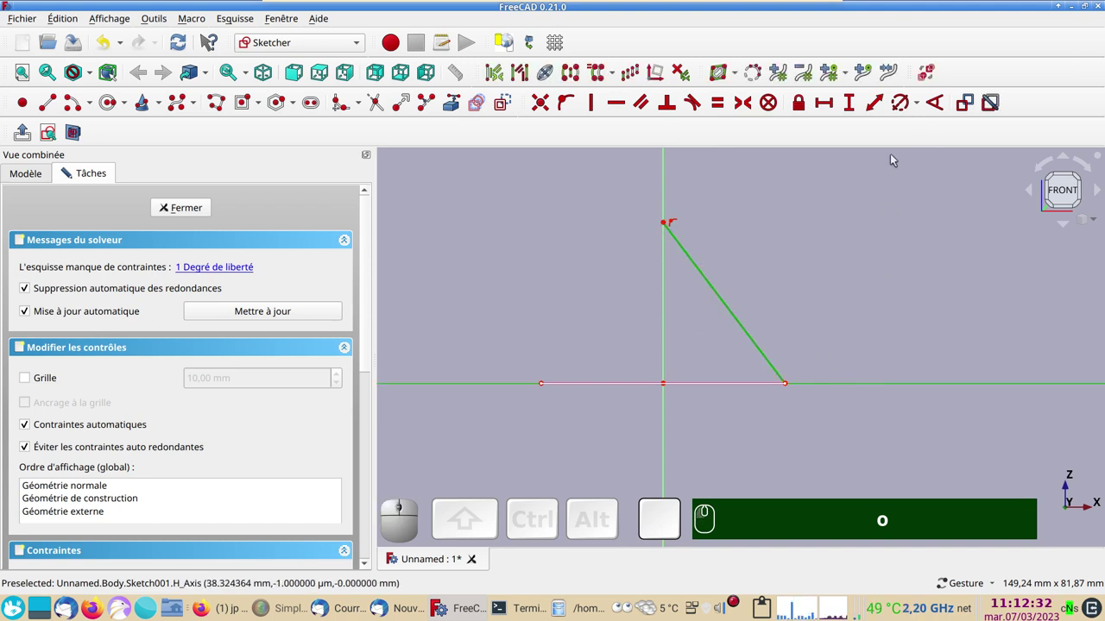
click(935, 103)
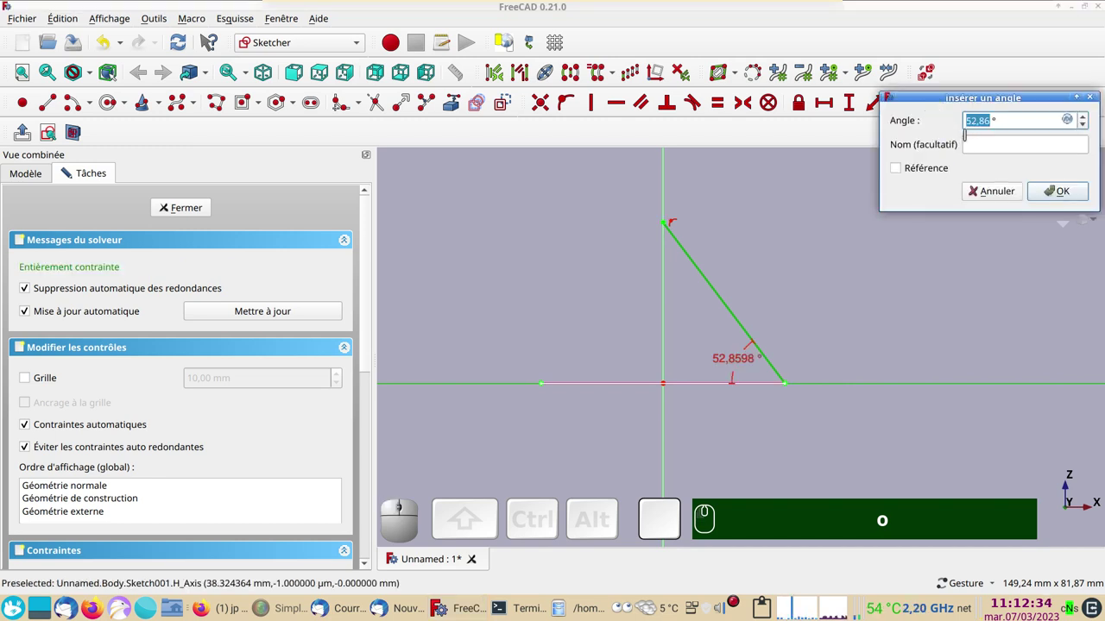
key(KP_4)
key(KP_5)
click(925, 168)
text(o)
key(KP_4)
key(KP_5)
click(1084, 192)
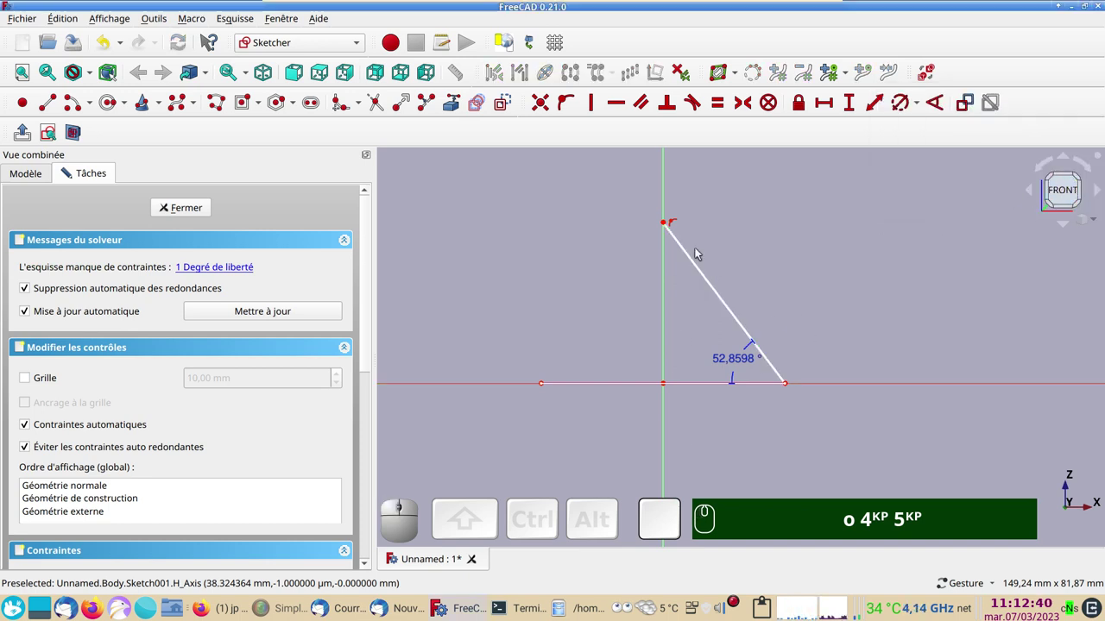
Fix the line's top endpoint at a 25 mm vertical height, fully constraining the sketch.
drag(670, 225, 776, 191)
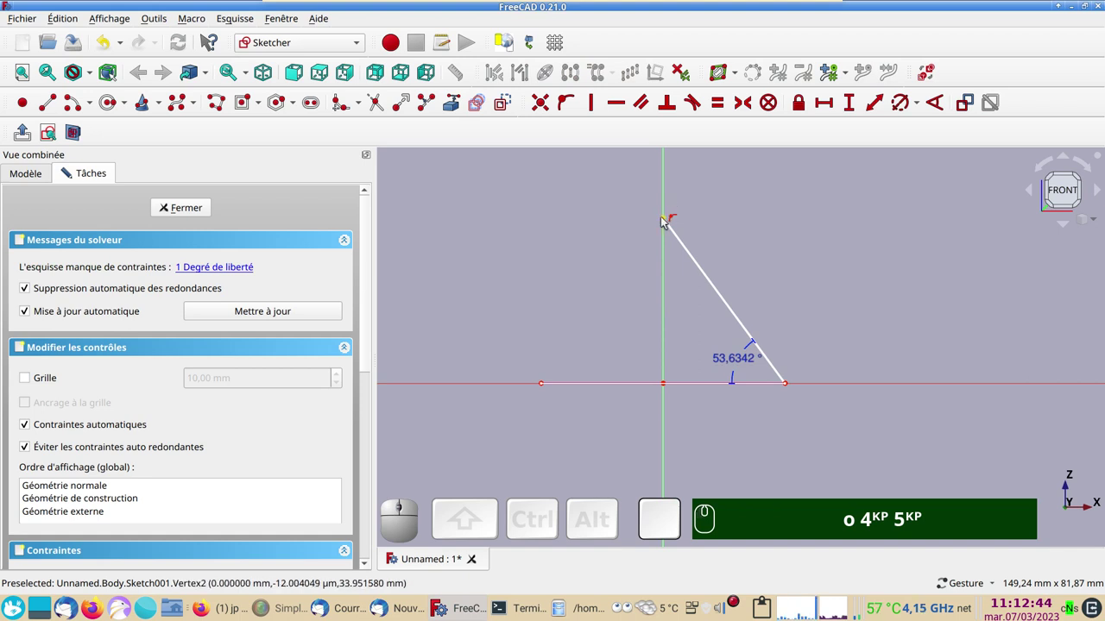
click(668, 221)
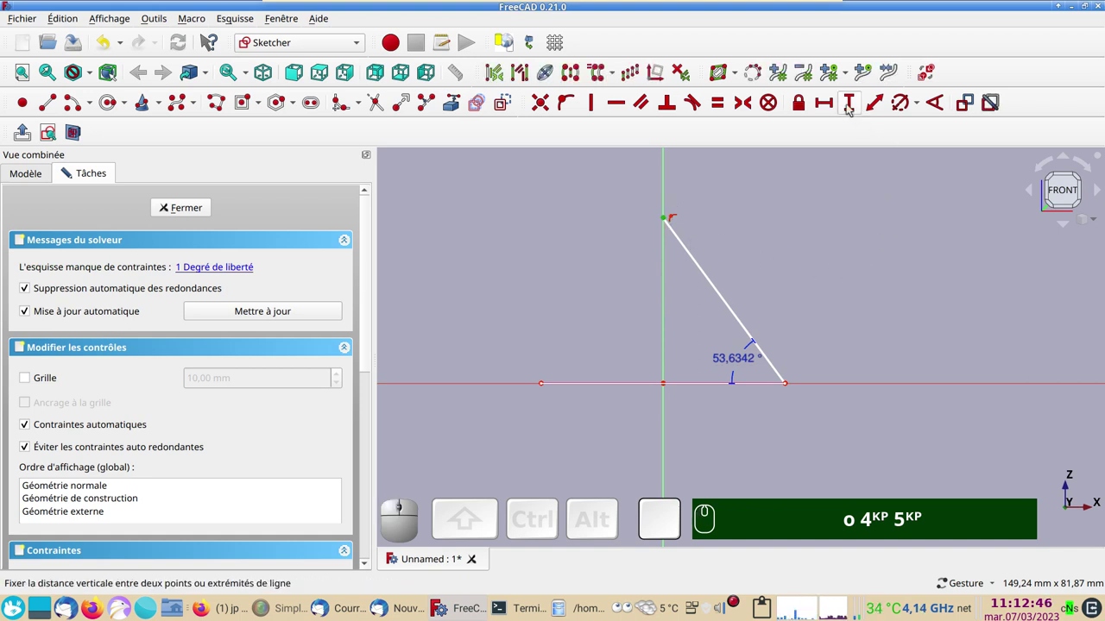
click(853, 109)
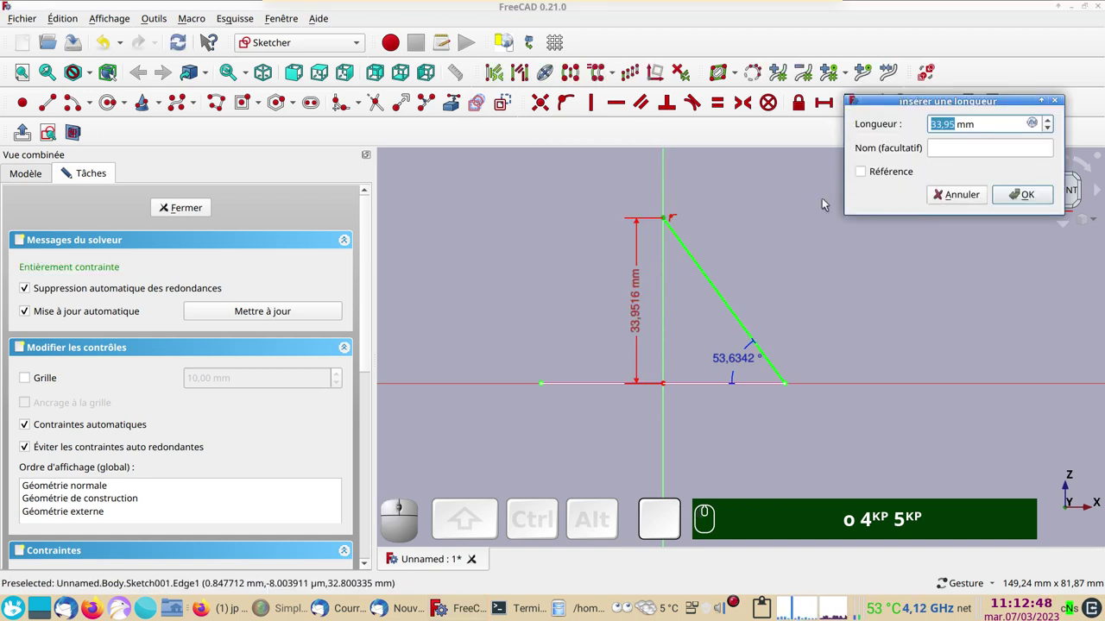
key(KP_2)
key(KP_5)
text(o)
key(KP_4)
key(KP_5)
key(KP_2)
key(Return)
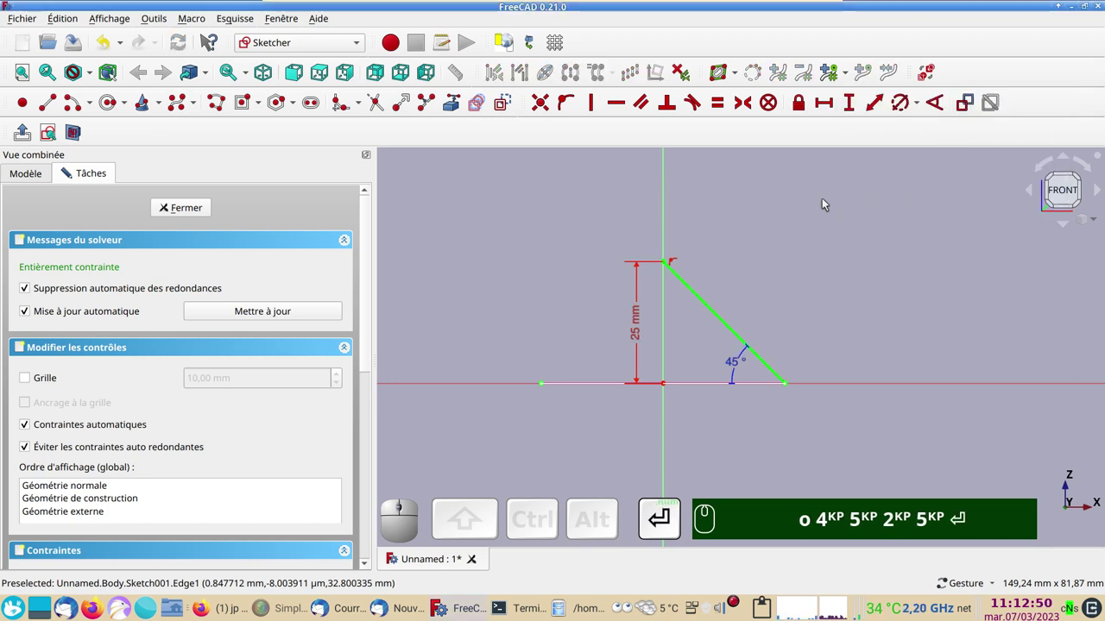
text(o)
key(KP_4)
key(KP_5)
key(KP_2)
key(Return)
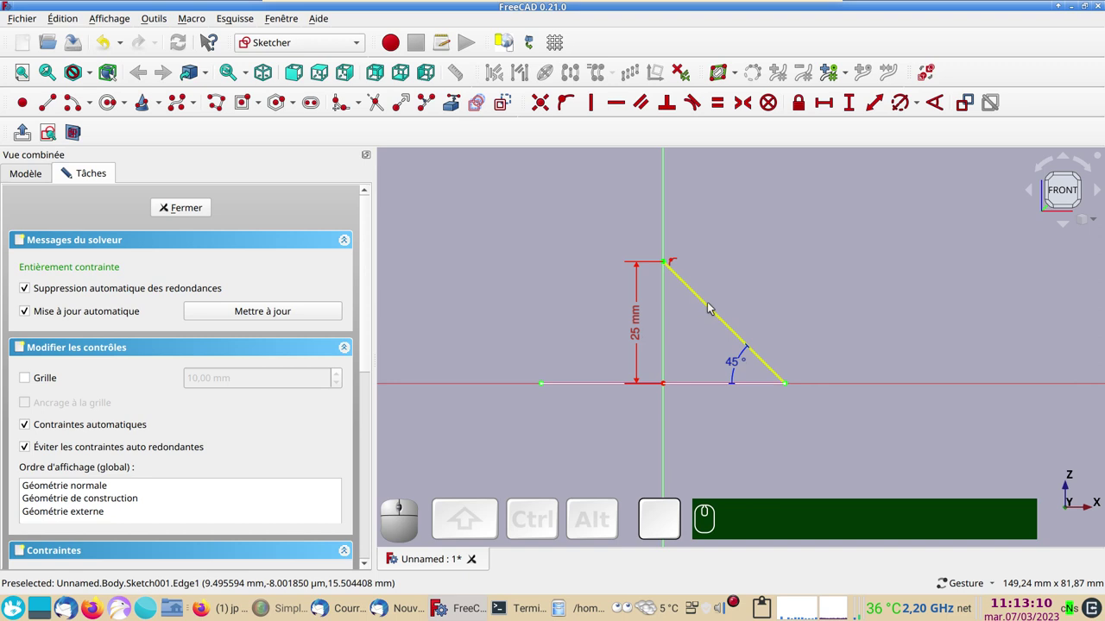
Close the line sketch and show both sketches in an angled 3D view.
click(176, 210)
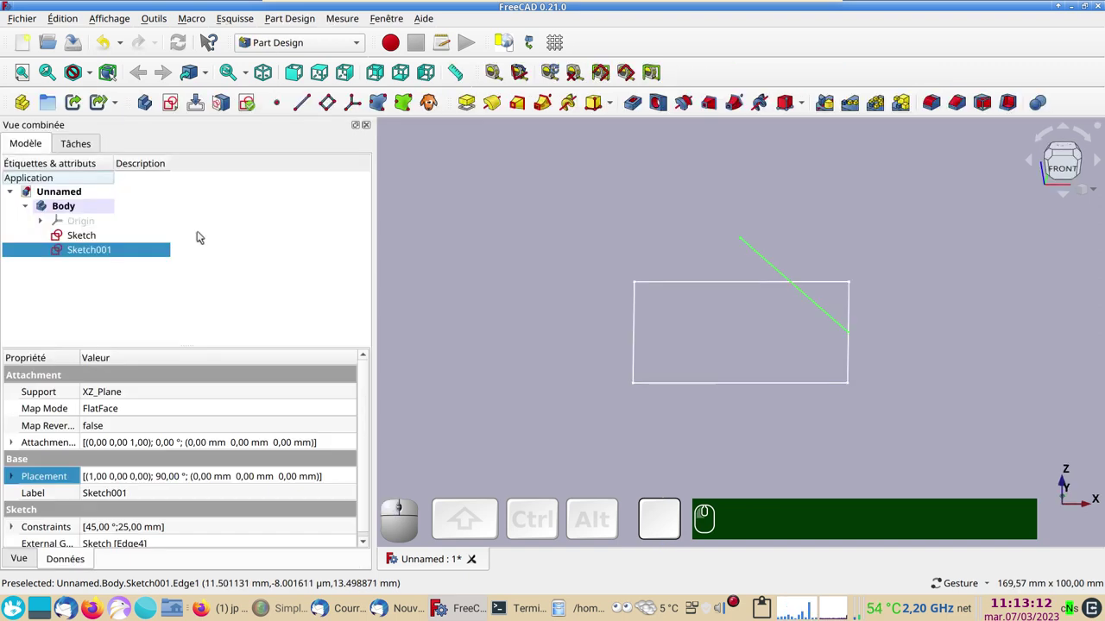
click(706, 425)
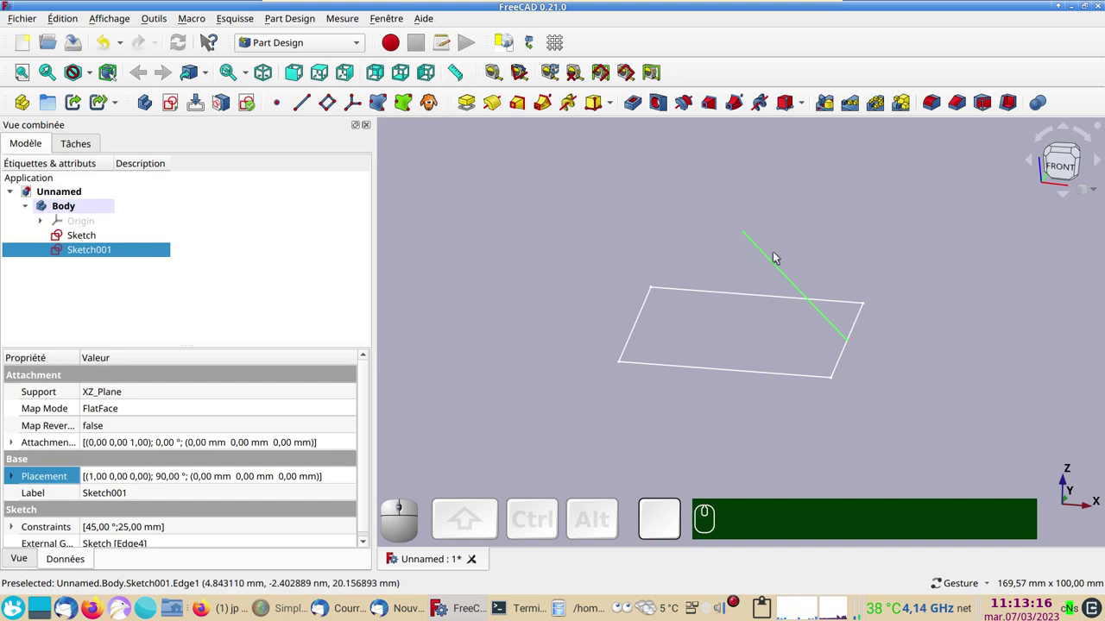
scroll(up, 3)
right_click(568, 306)
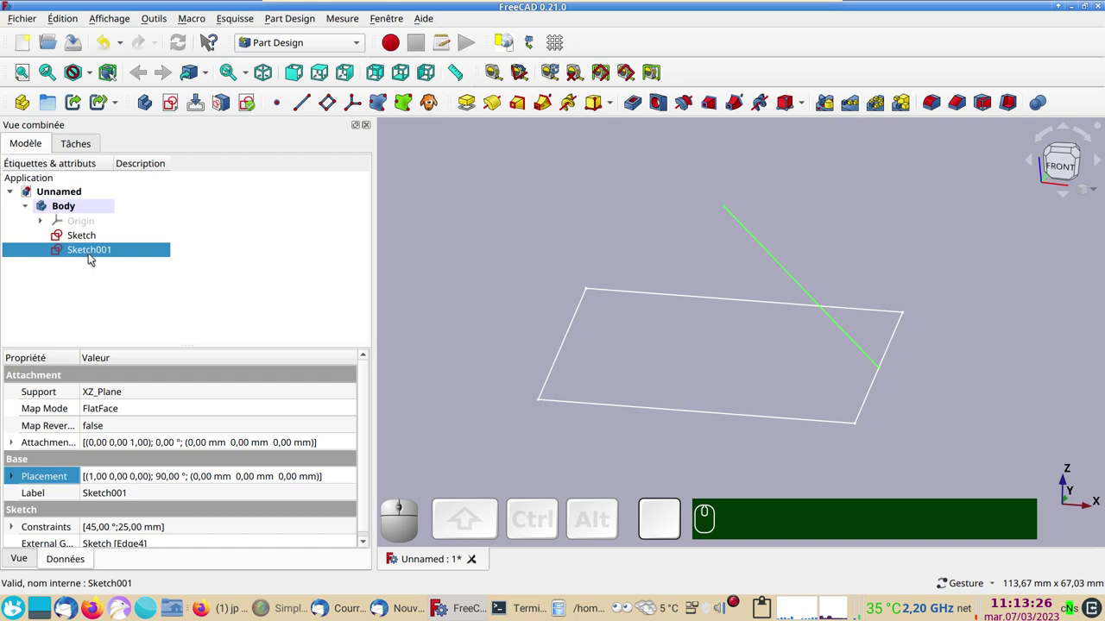
Enlarge Sketch001's point size so the apex shows, then select the square base sketch.
click(24, 566)
scroll(down, 3)
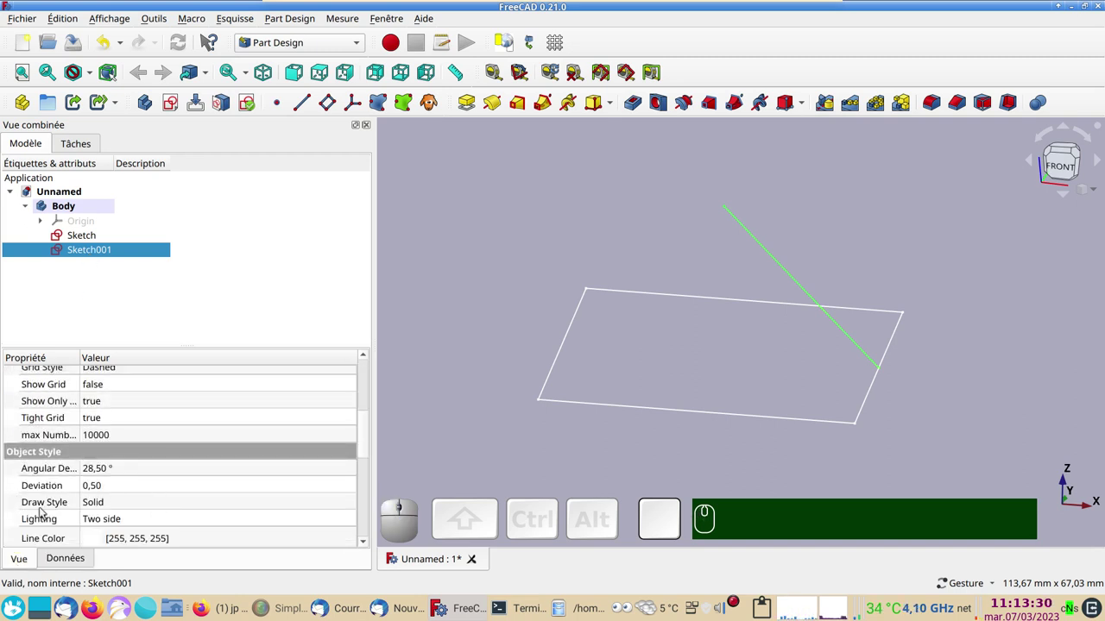
scroll(down, 3)
click(100, 504)
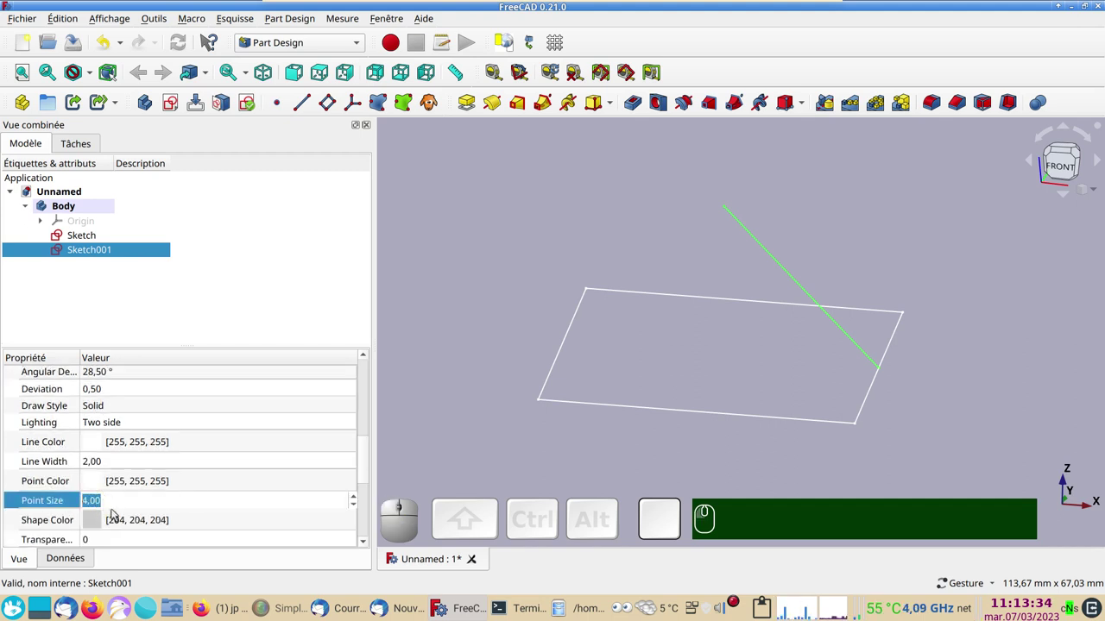
scroll(up, 3)
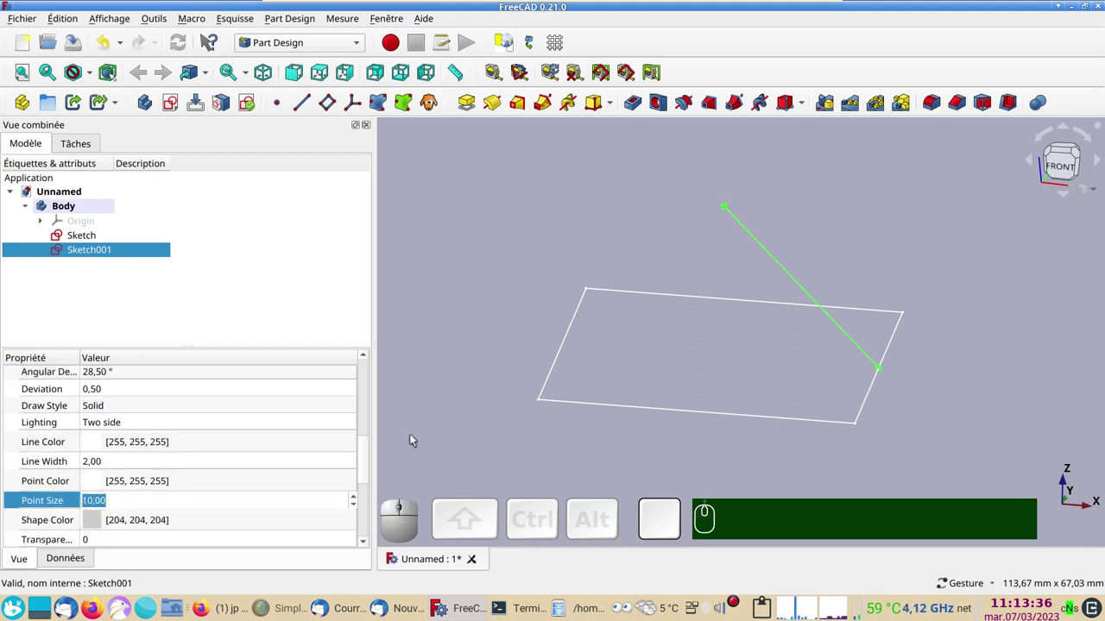
click(446, 431)
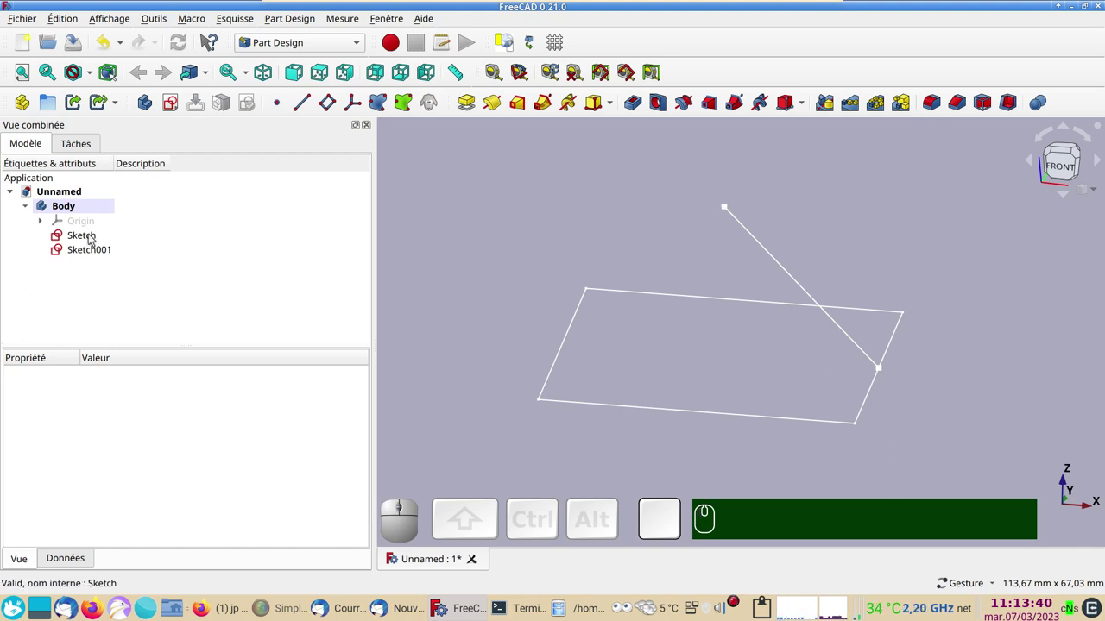
click(95, 238)
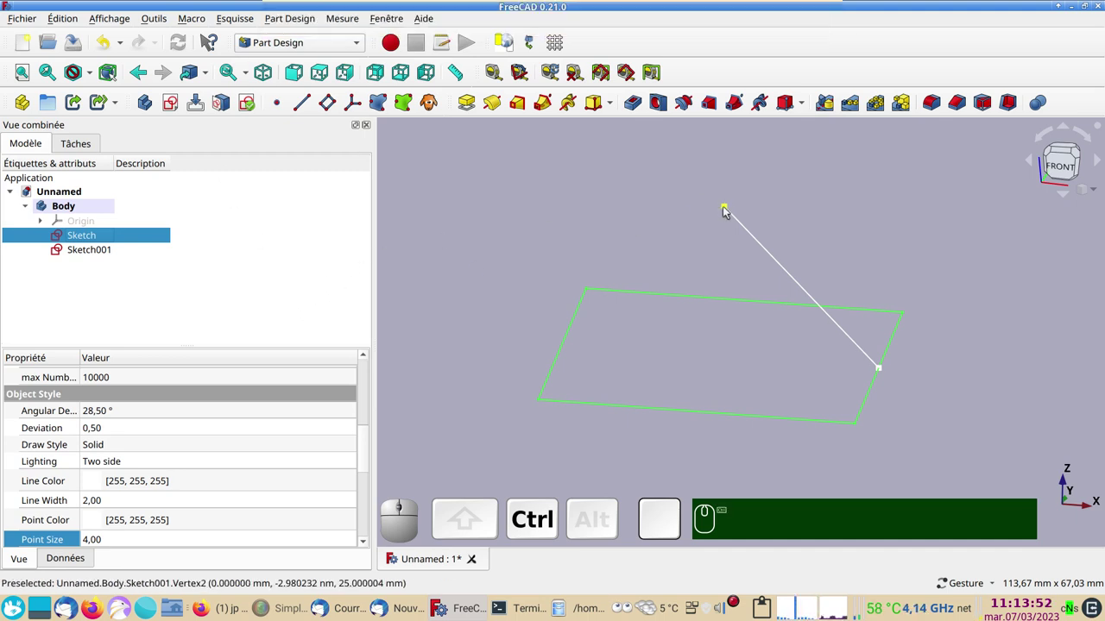
Add Sketch001 to the selection for the Additive Loft and orbit the resulting solid pyramid.
click(731, 211)
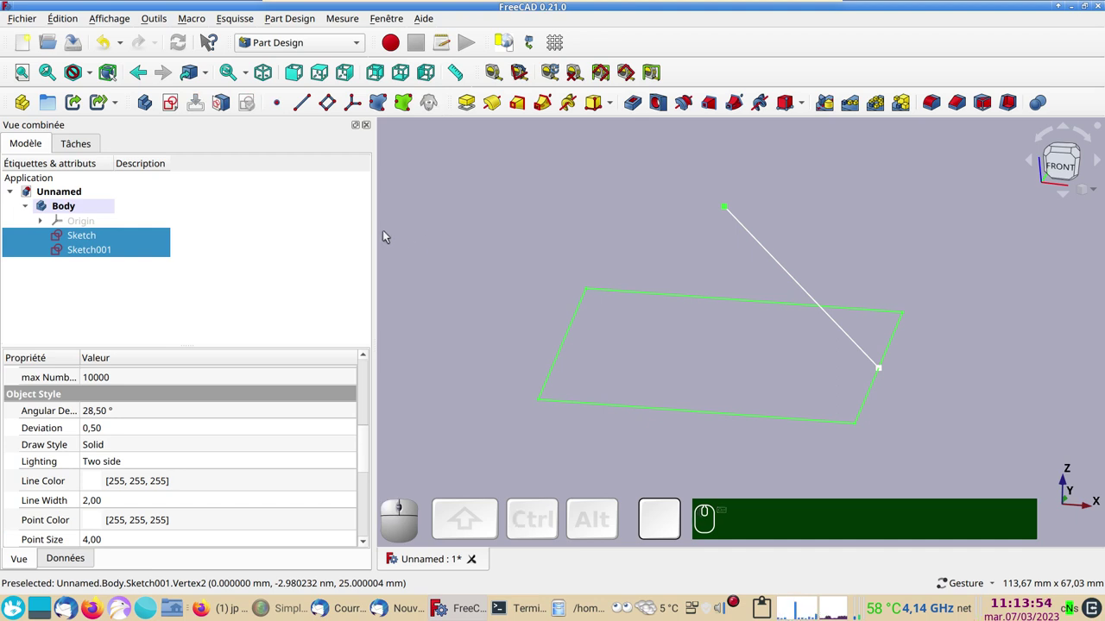
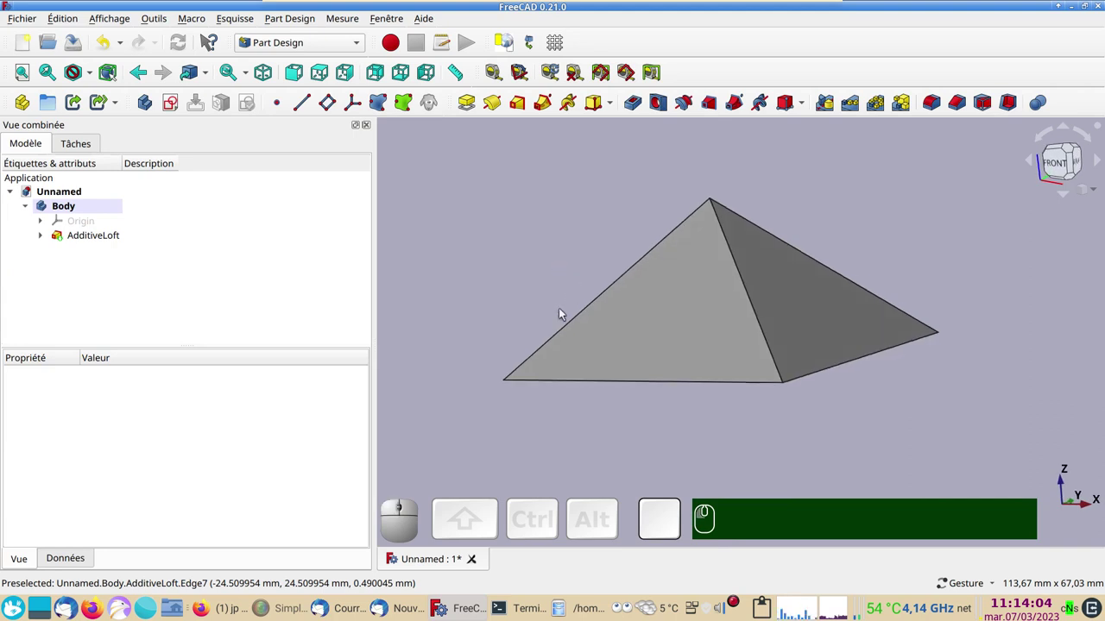
drag(561, 272, 972, 338)
click(1056, 167)
drag(775, 398, 722, 172)
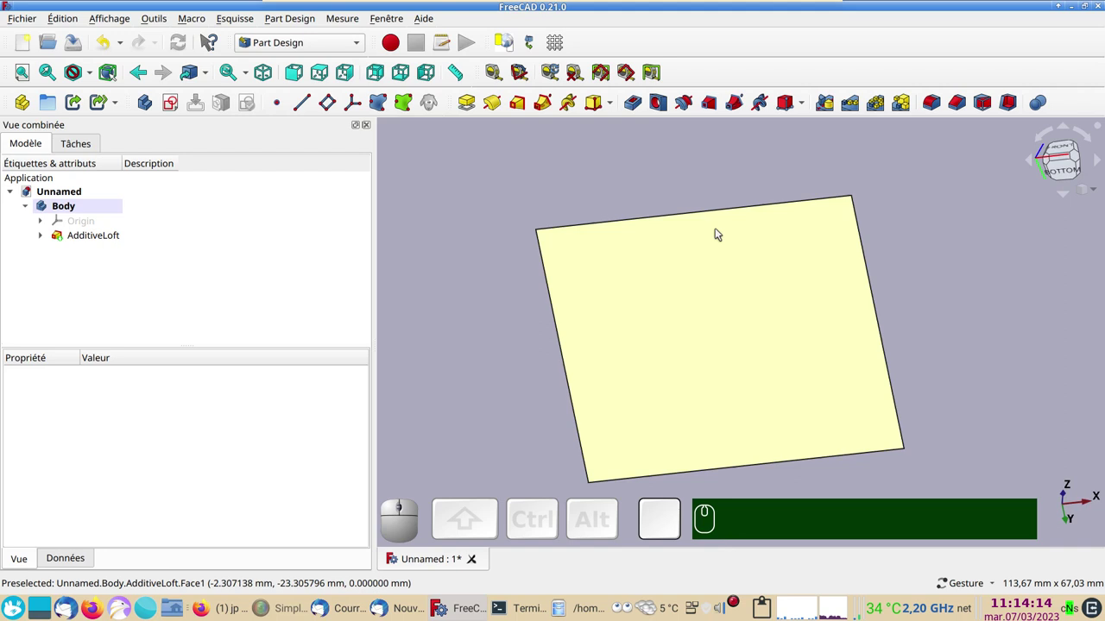
drag(730, 284, 549, 396)
drag(489, 347, 594, 351)
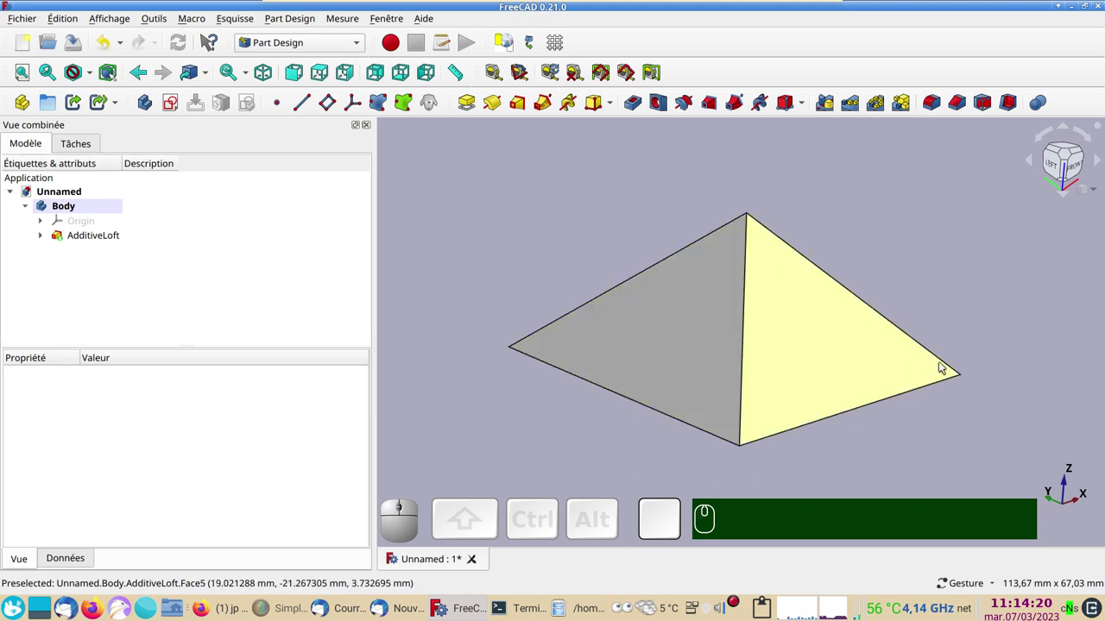
drag(1011, 320, 964, 399)
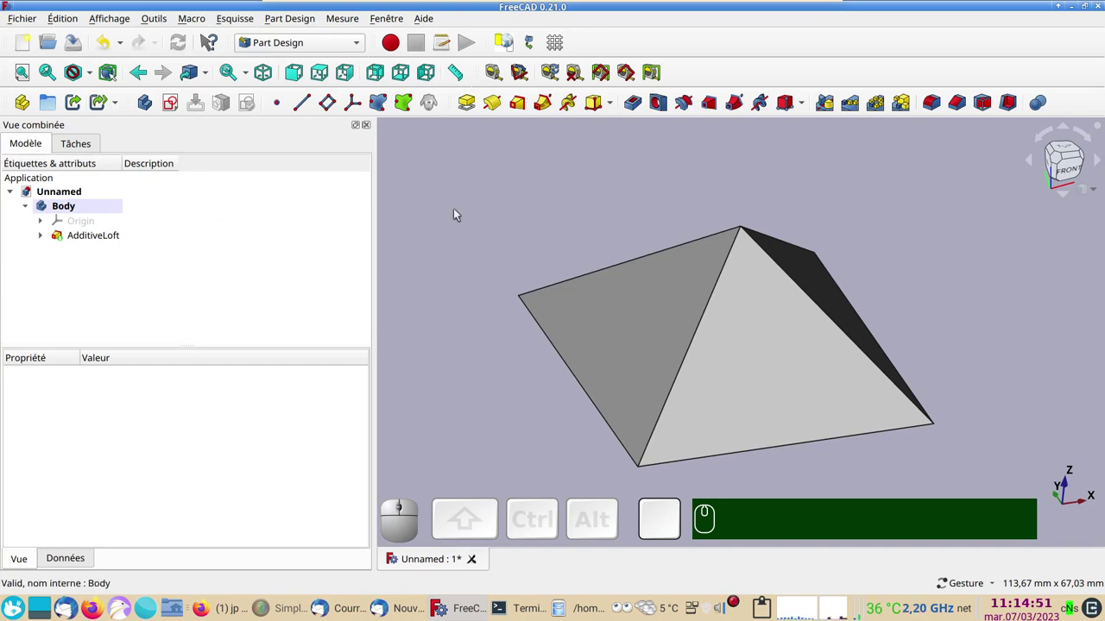
Create a new empty Body and select the square base sketch inside the original AdditiveLoft.
click(459, 212)
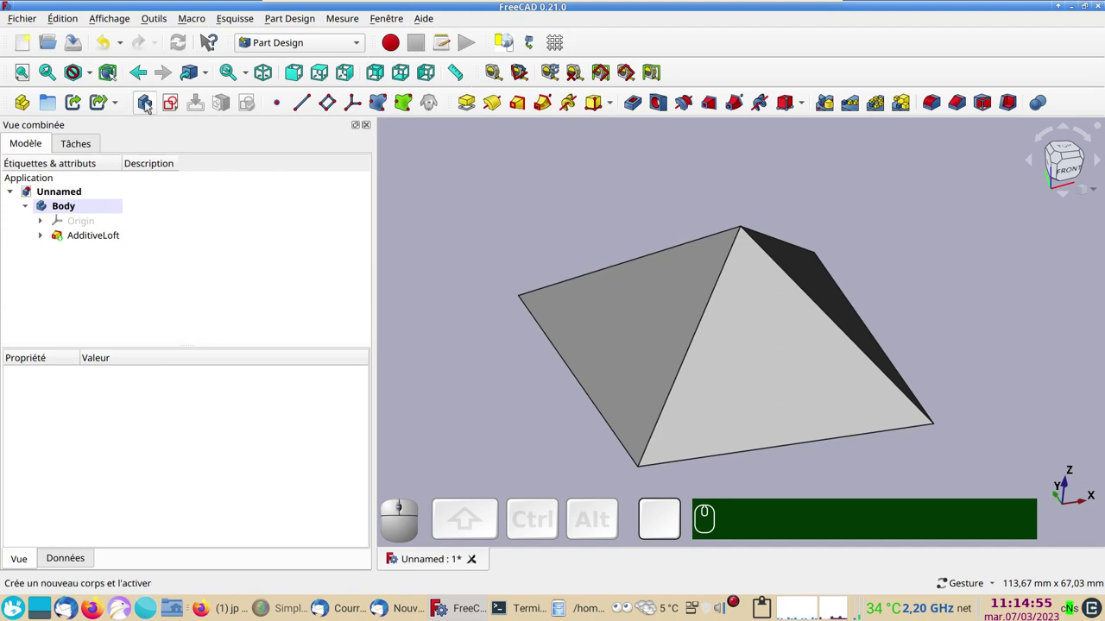
click(158, 107)
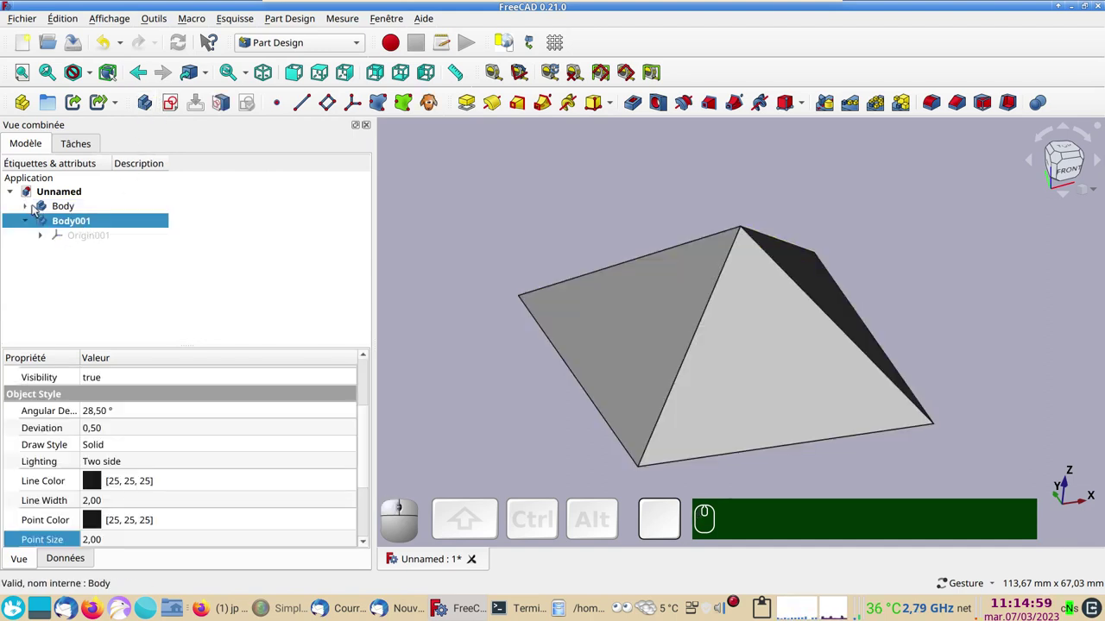
click(34, 211)
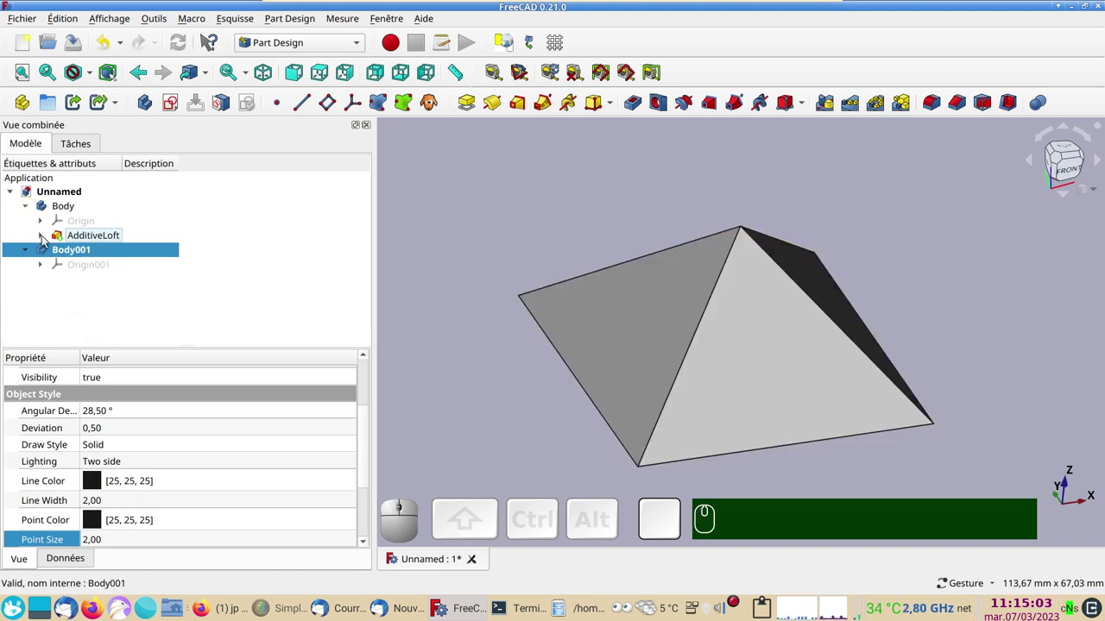
click(45, 236)
click(103, 253)
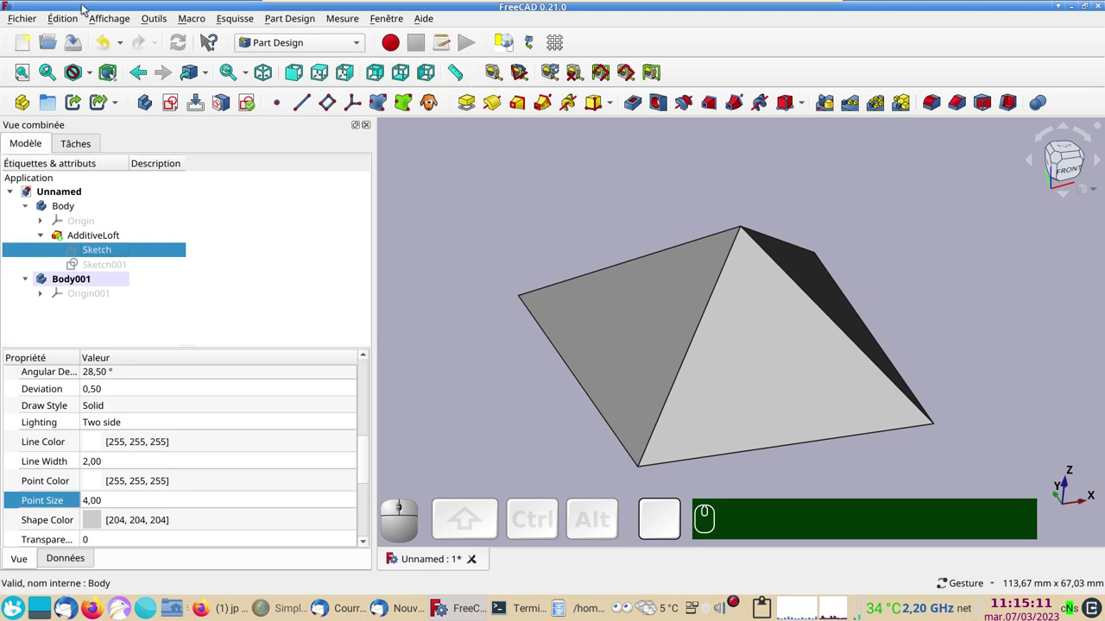
Duplicate the base sketch without its dependencies, giving Body001 a copy Sketch002.
click(67, 18)
click(147, 134)
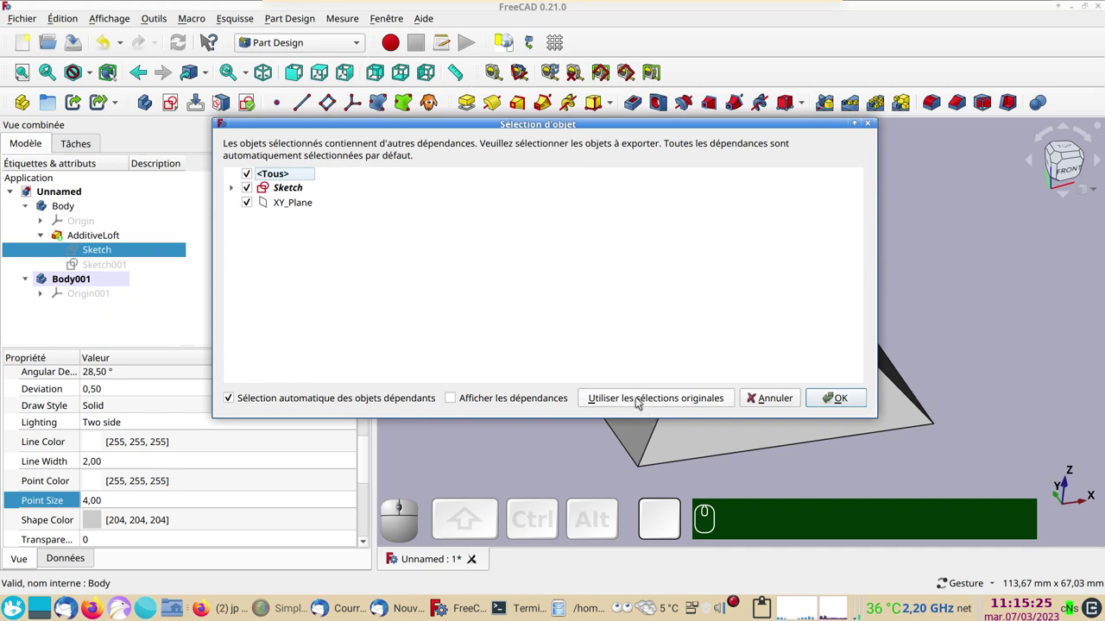
click(639, 400)
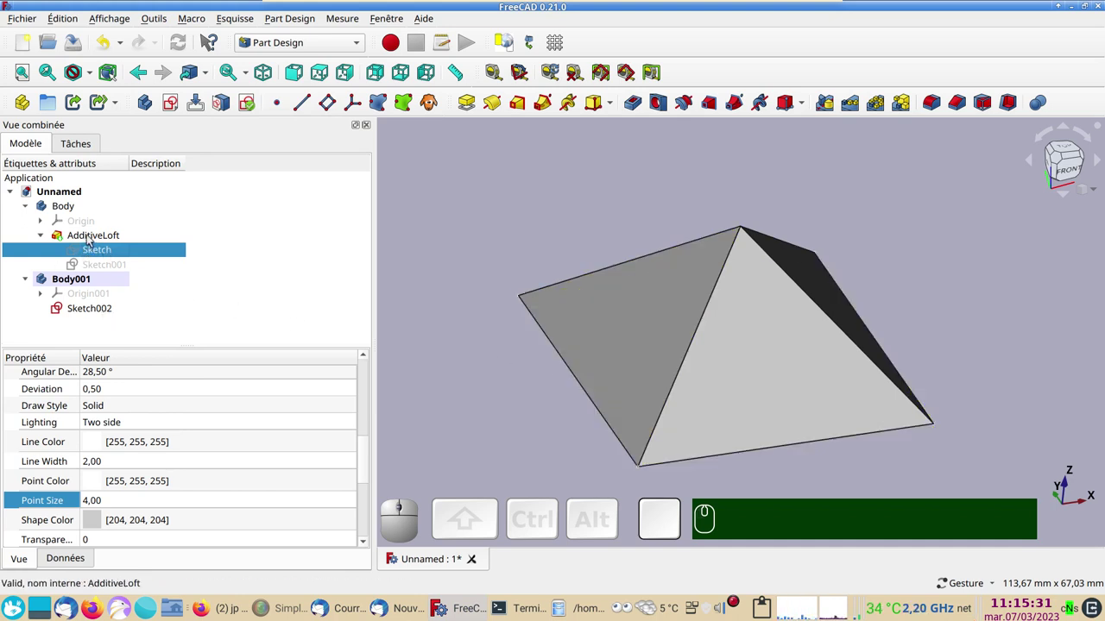
click(93, 239)
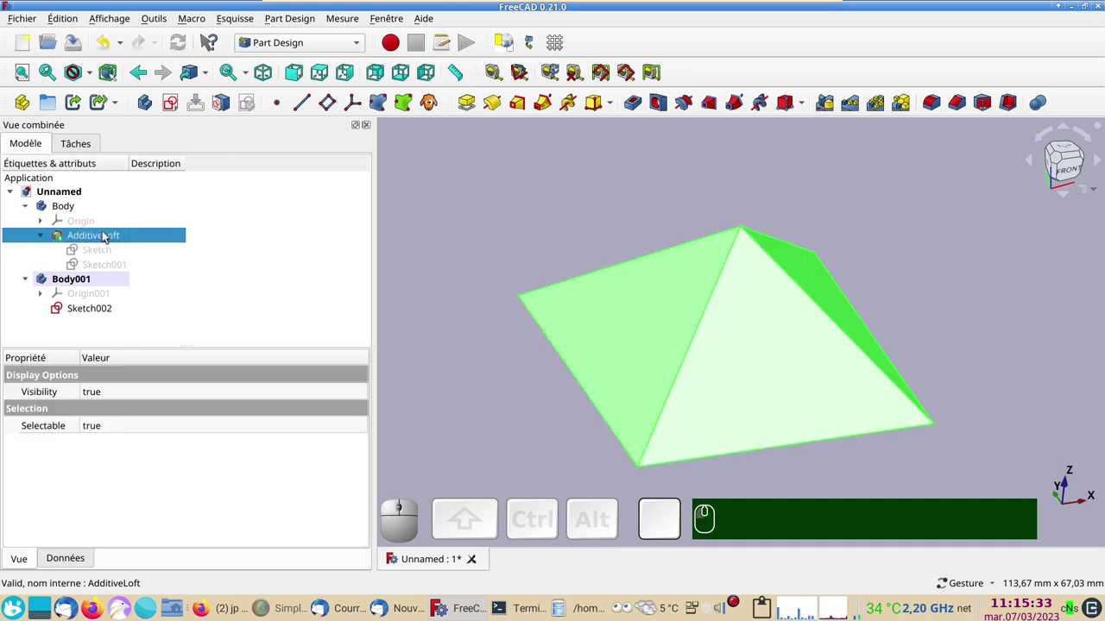
Hide the AdditiveLoft pyramid and set Sketch002's Point Size to 10.
key(space)
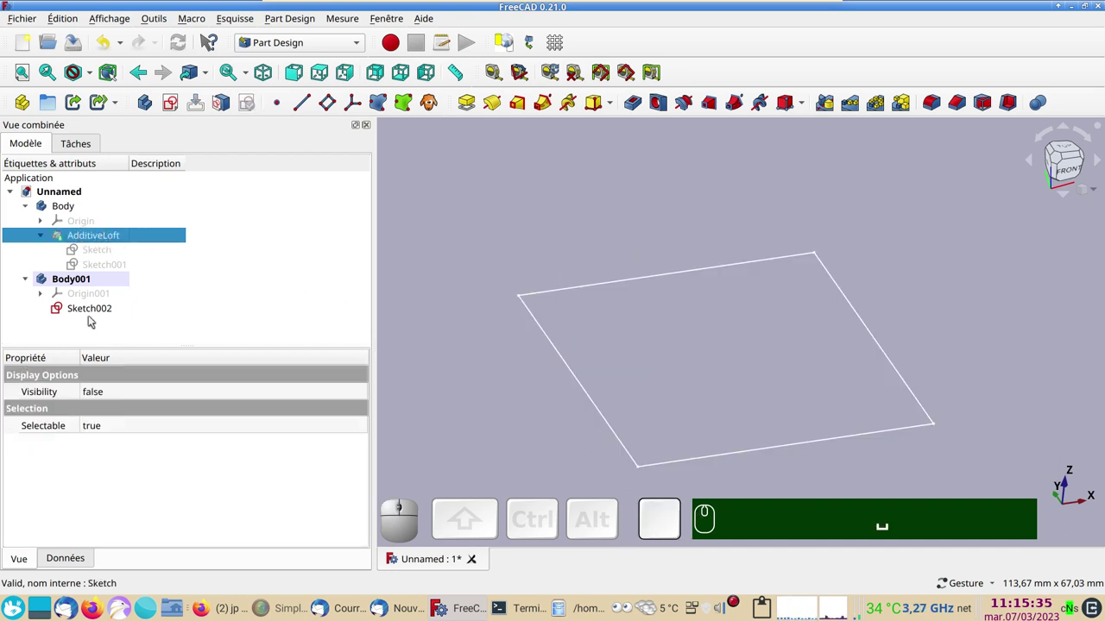
click(87, 309)
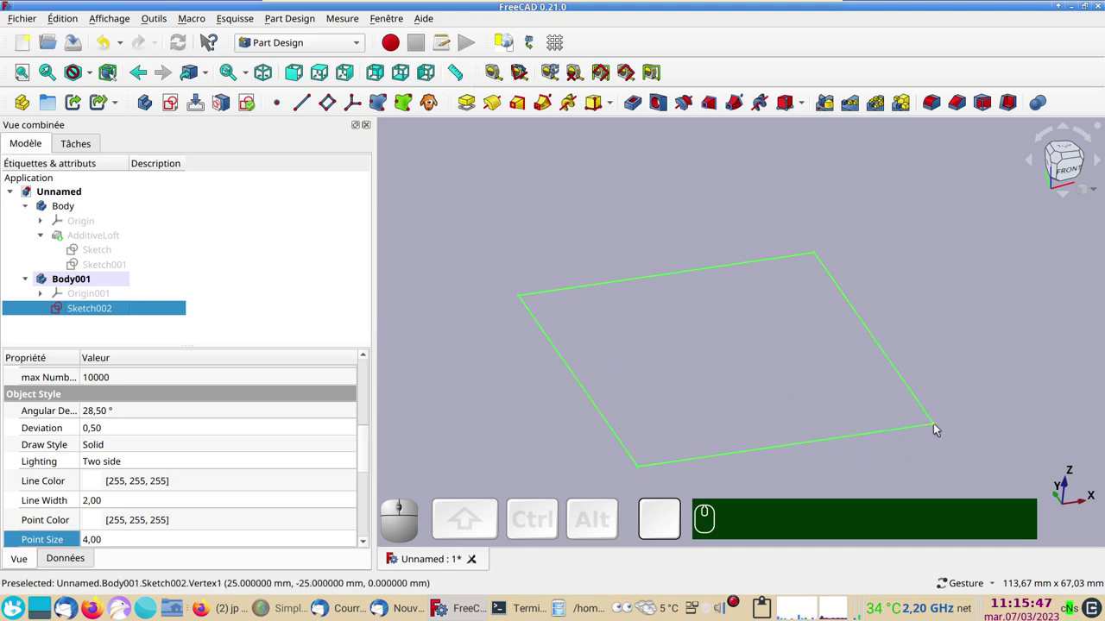
click(942, 429)
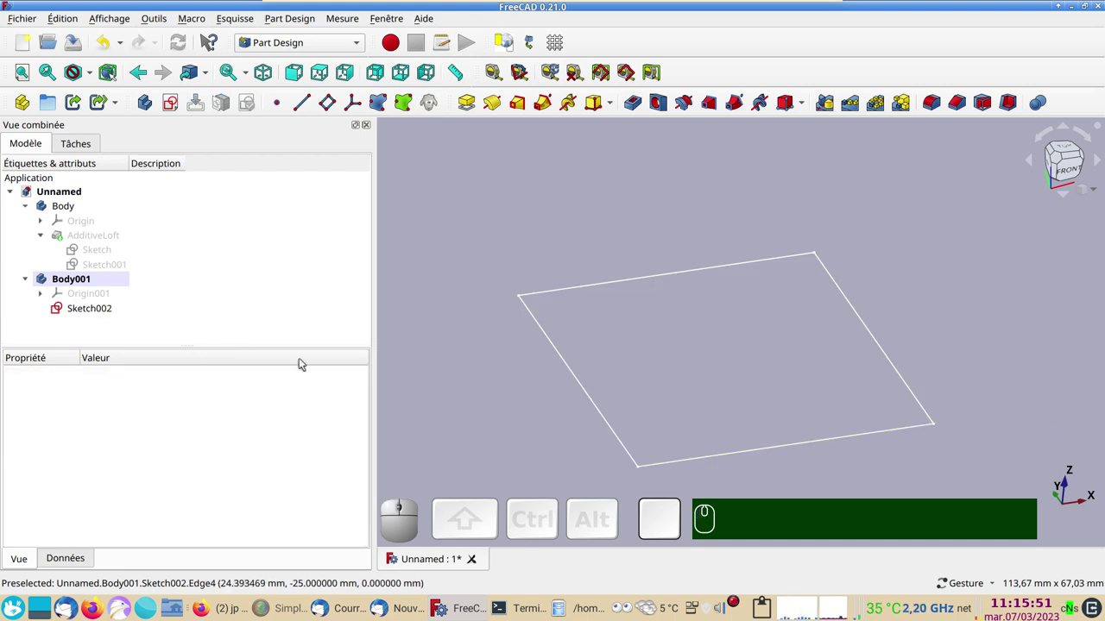
click(96, 309)
click(30, 562)
click(144, 543)
Zoom in on the copied square and pick one of its corner vertices.
scroll(up, 3)
scroll(up, 3)
scroll(up, 3)
click(497, 432)
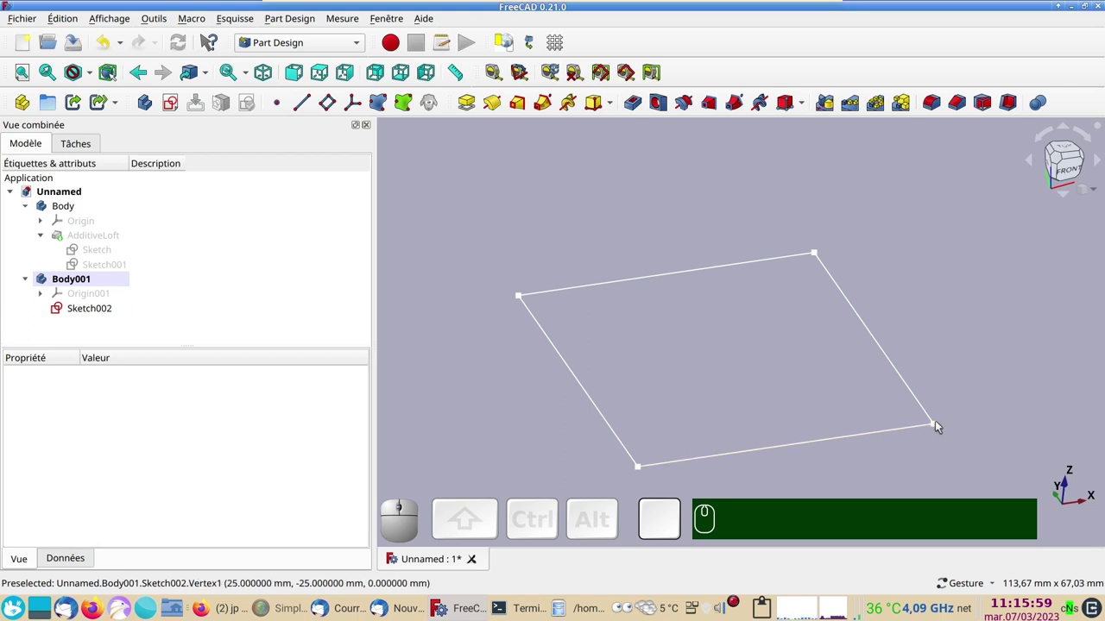
click(938, 427)
scroll(up, 3)
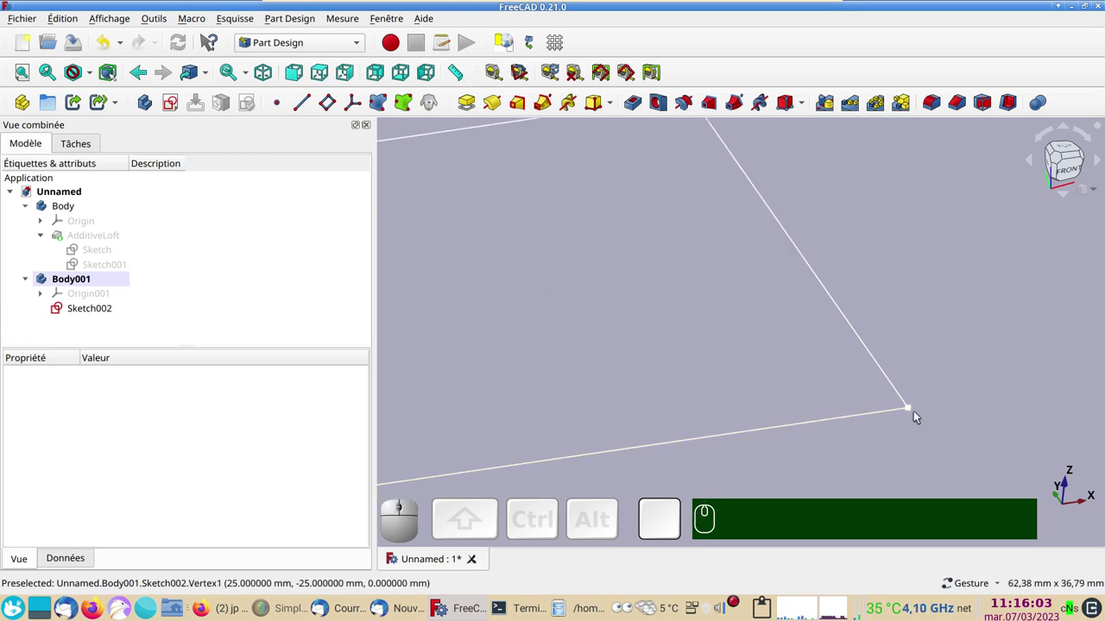
click(912, 410)
scroll(down, 3)
drag(538, 310, 607, 334)
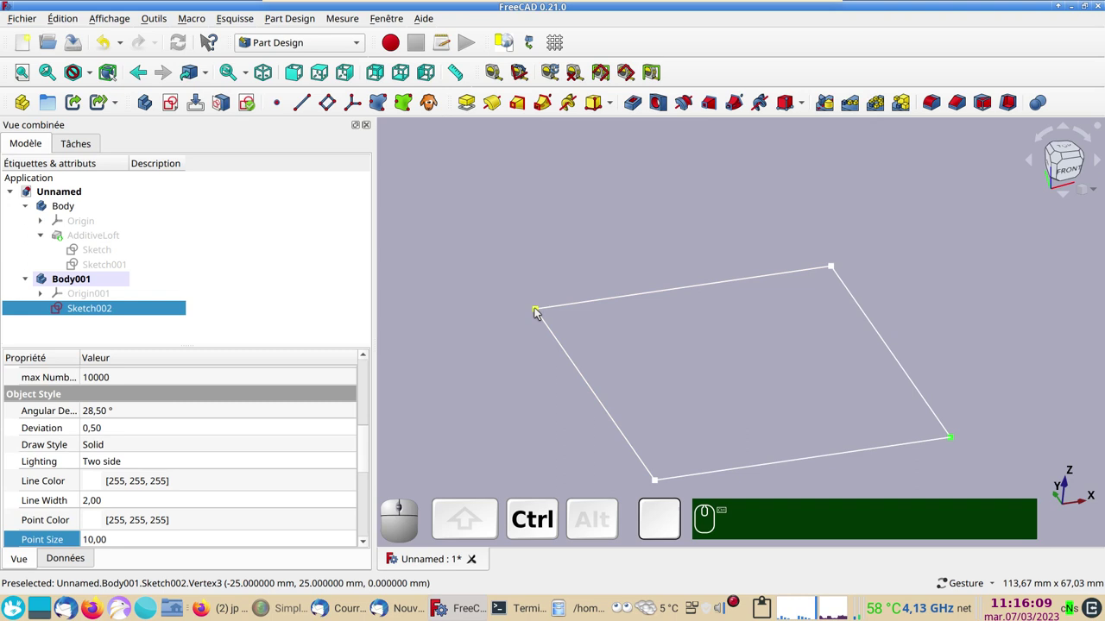
Ctrl-pick the opposite corner and create a DatumPlane through both with Inertia 2-3 attachment.
click(539, 310)
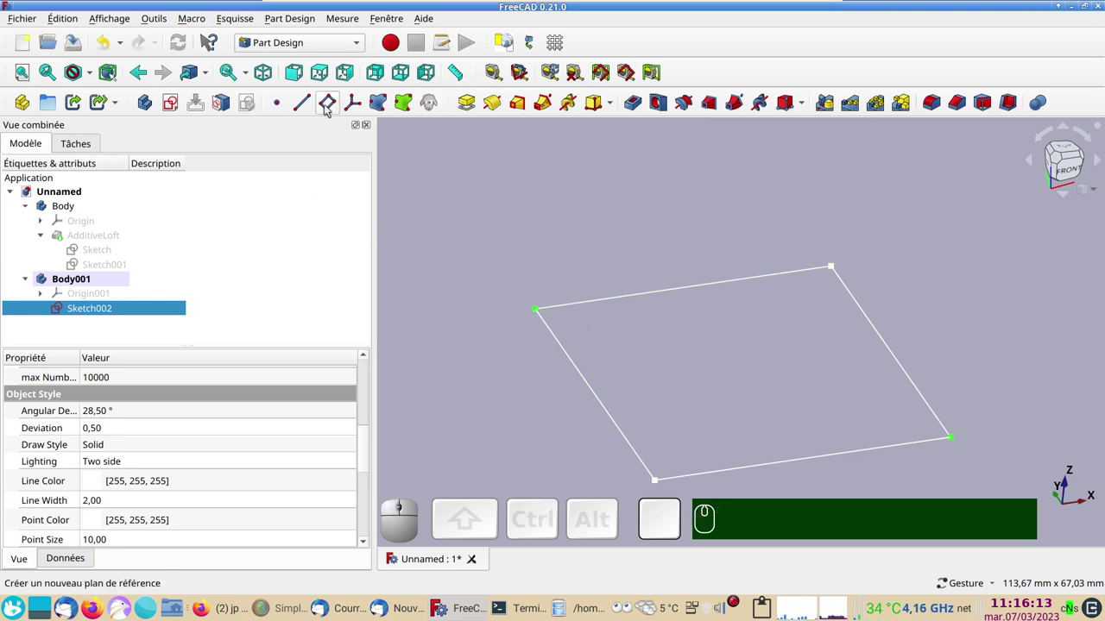
click(329, 105)
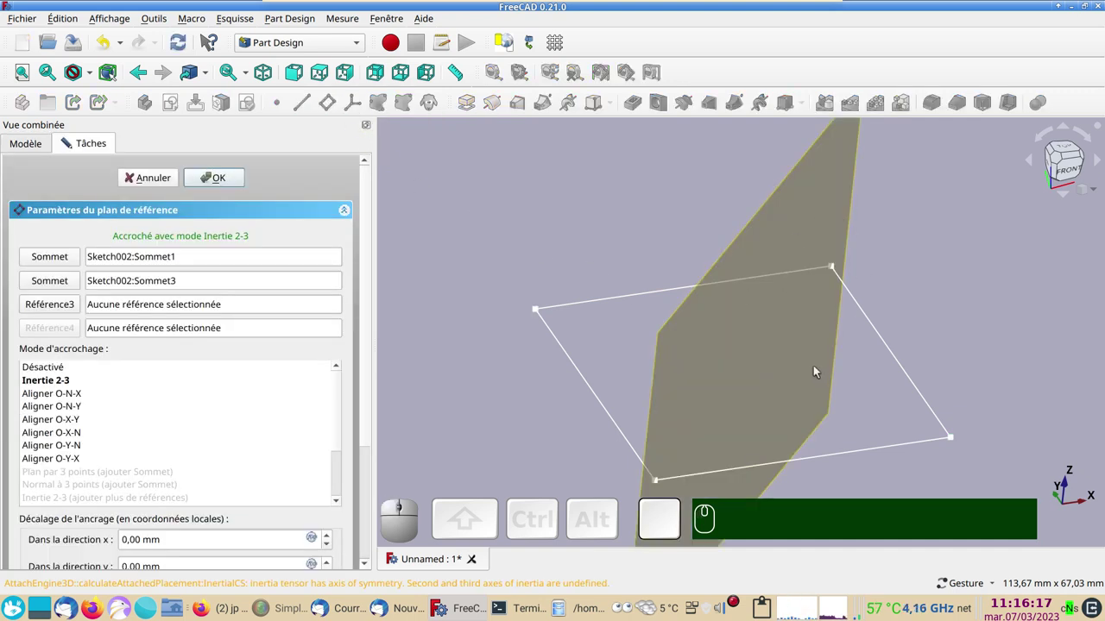
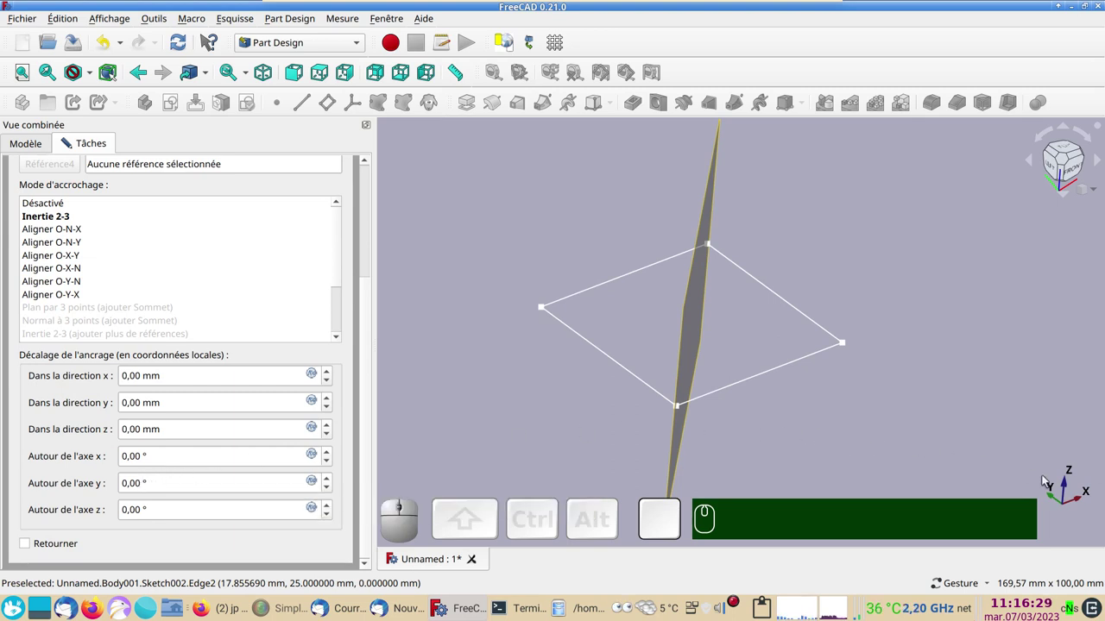
drag(1015, 487, 1085, 500)
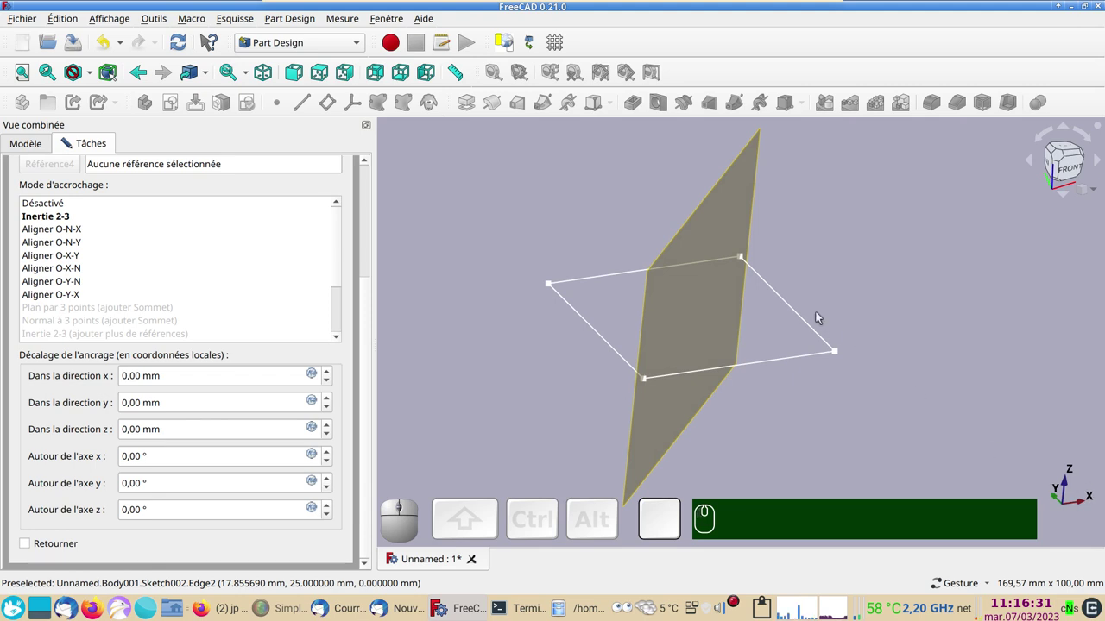
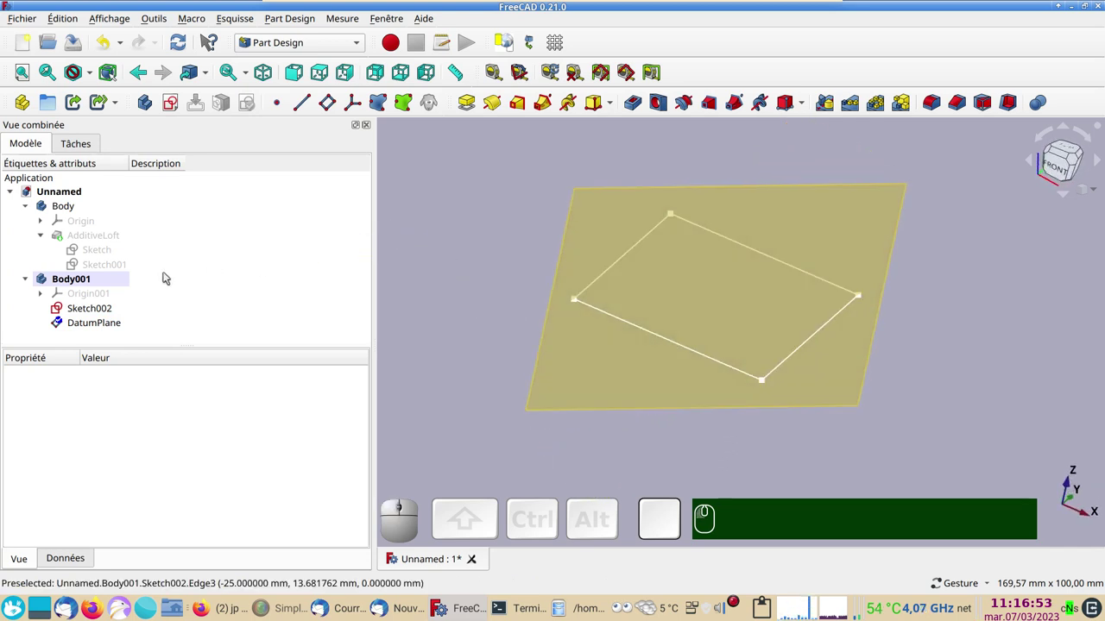
click(100, 325)
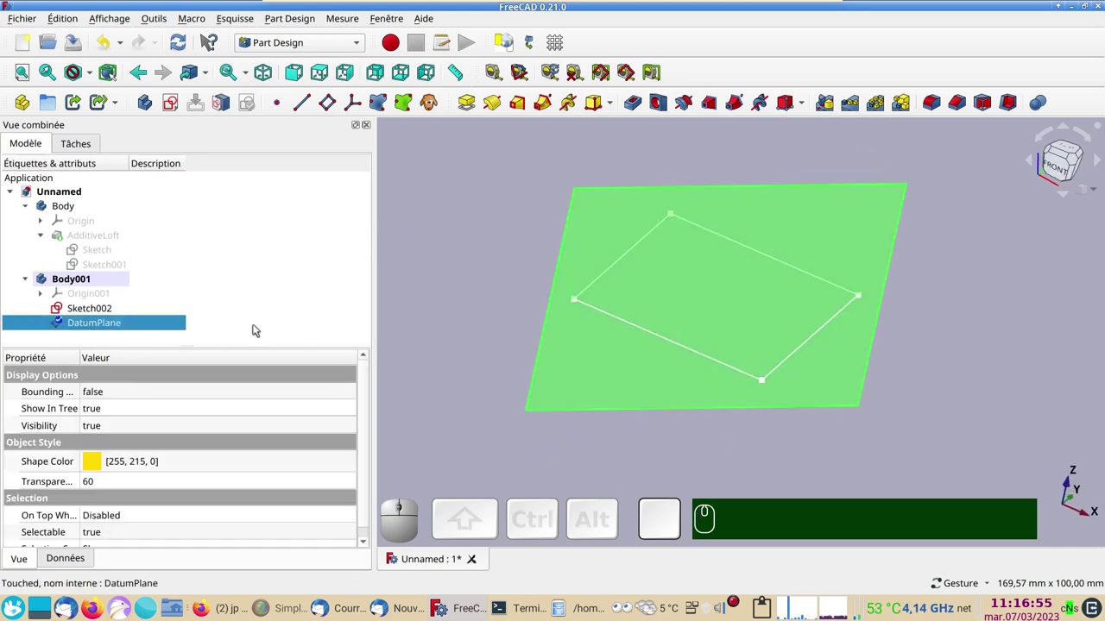
Hide the DatumPlane, delete the accidental empty Sketch003 and start a new sketch on the datum plane.
key(space)
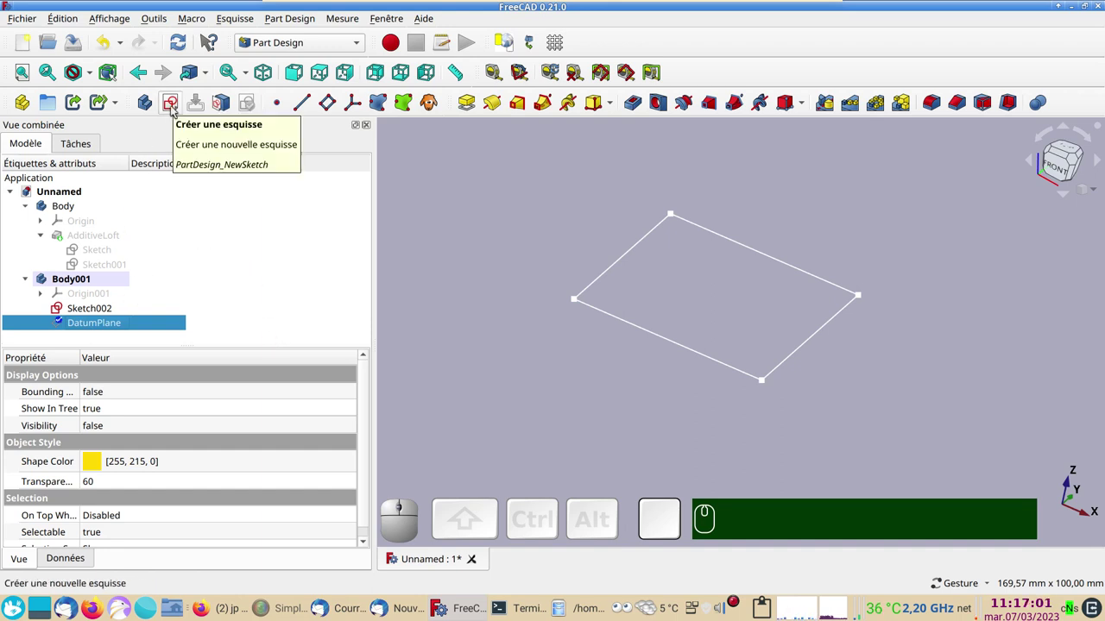
click(173, 109)
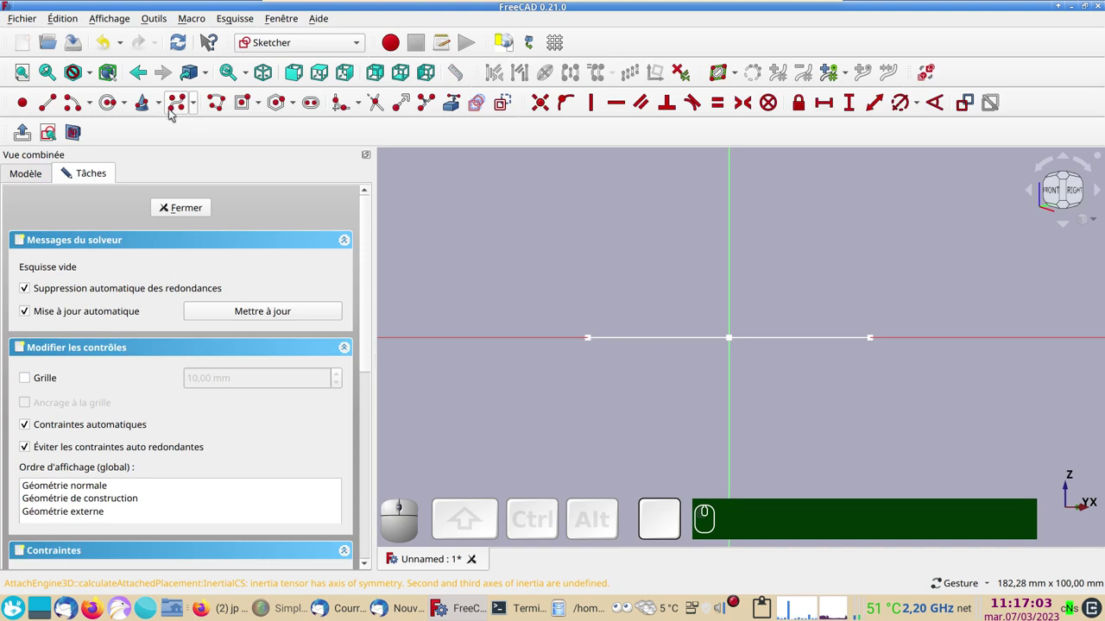
click(205, 213)
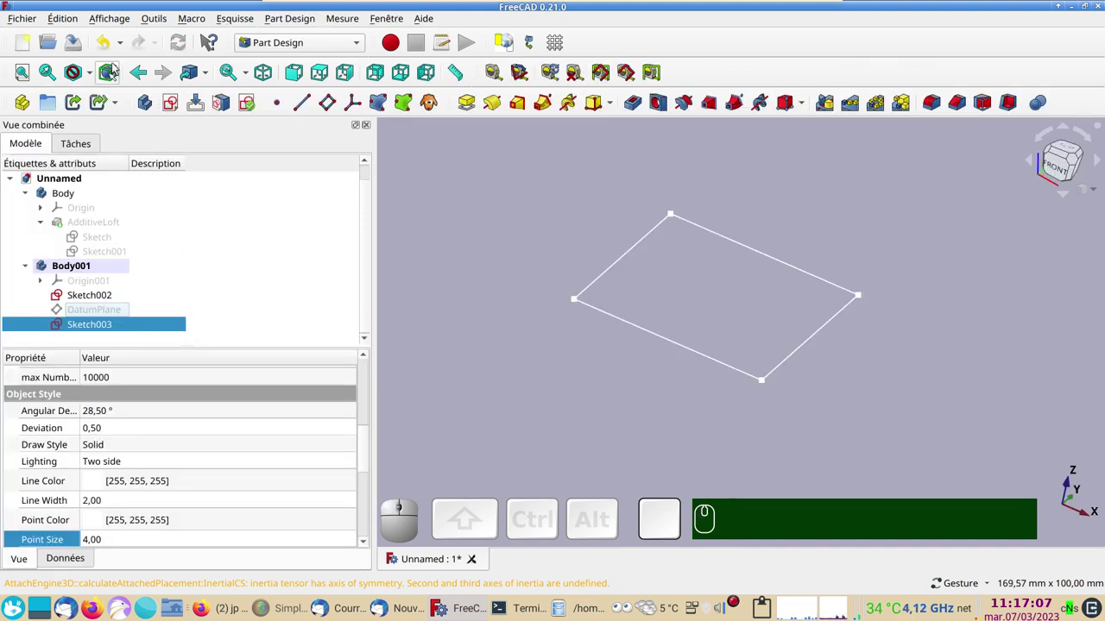
click(104, 45)
click(99, 322)
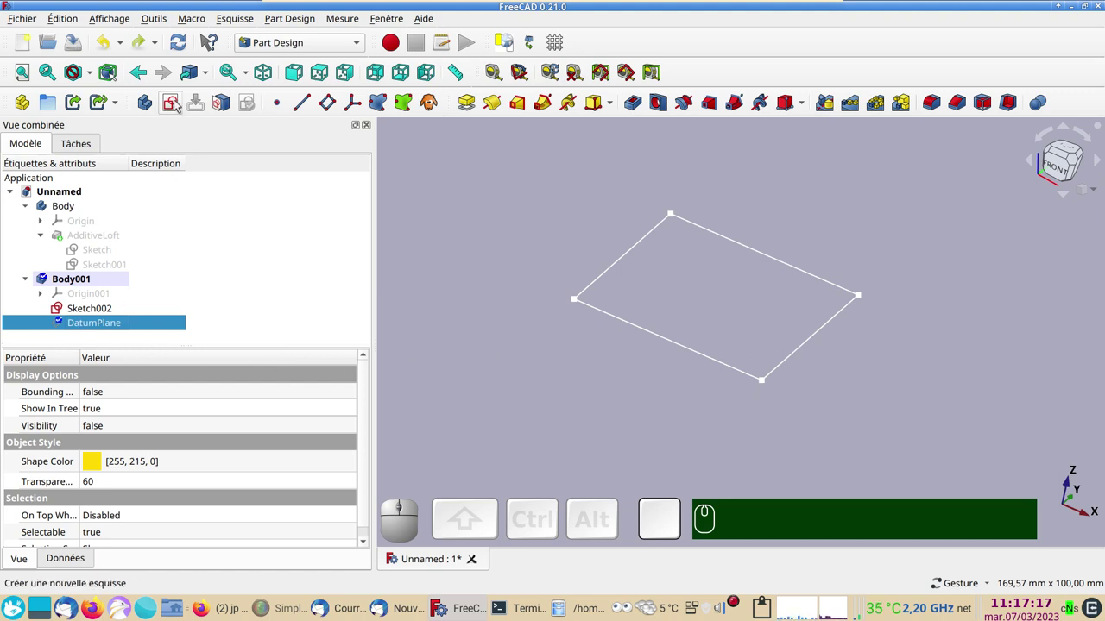
click(177, 103)
Reference the base edge as external geometry and draw a line from its end up to the vertical axis.
drag(520, 409, 541, 423)
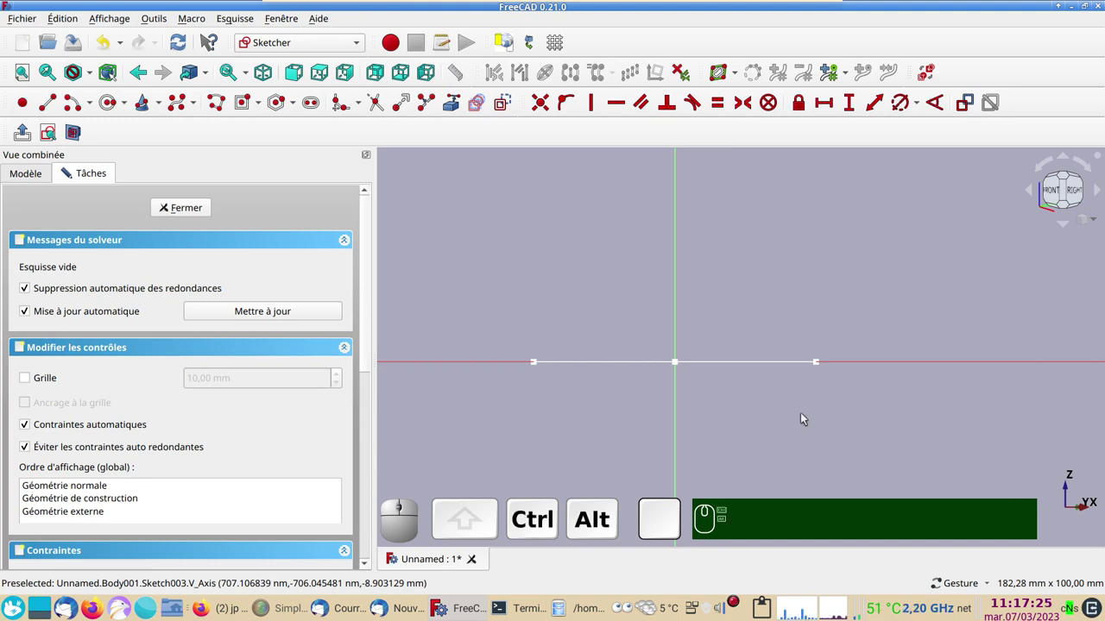
drag(828, 263, 184, 117)
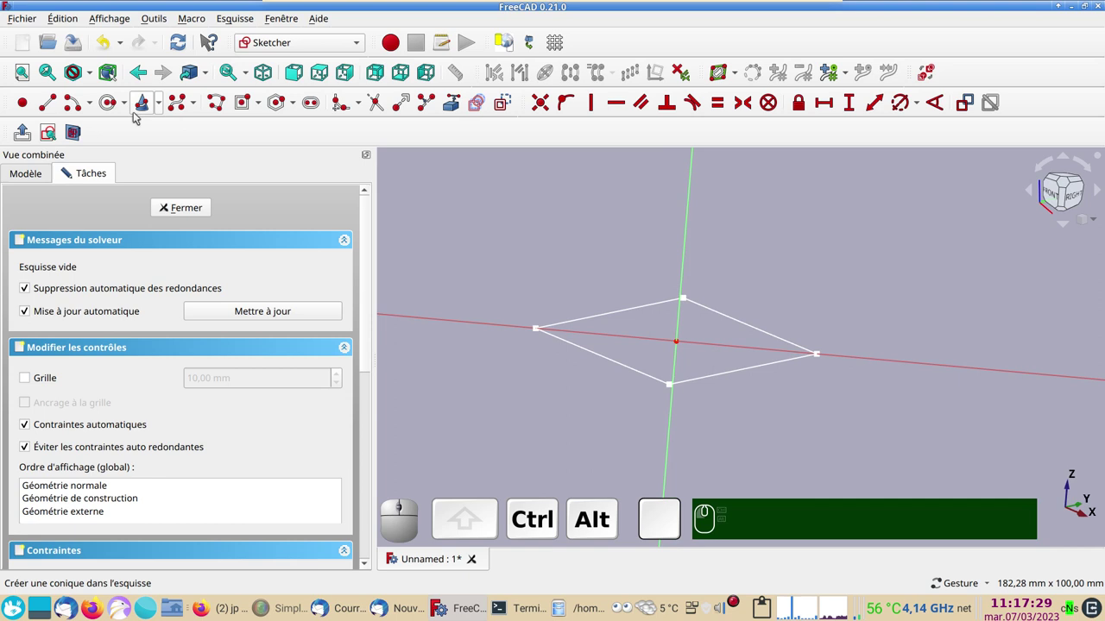
click(54, 133)
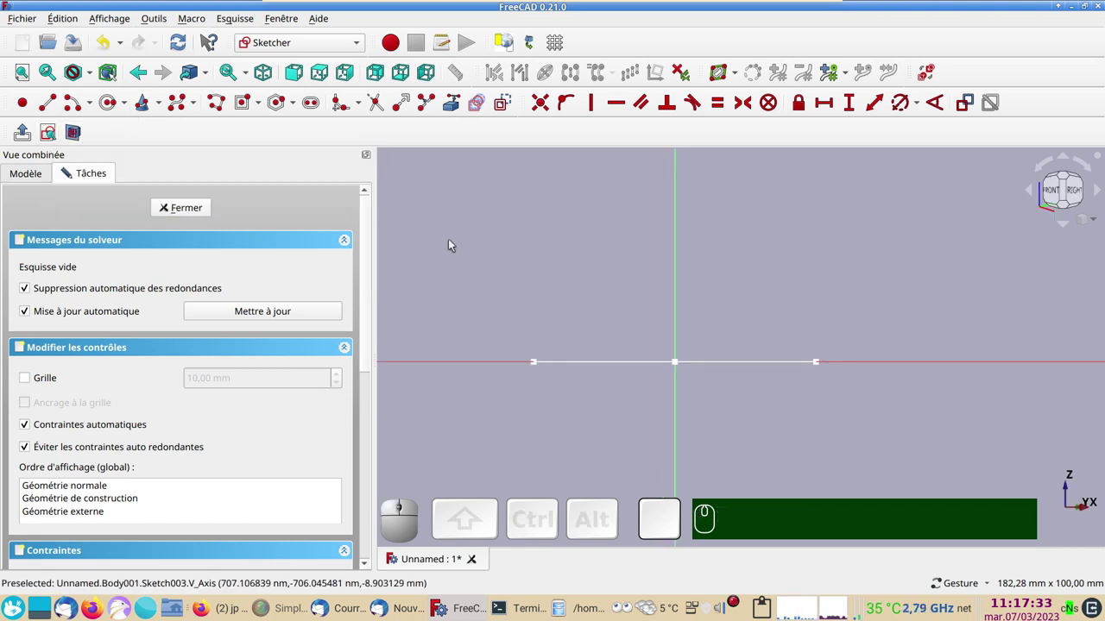
click(458, 108)
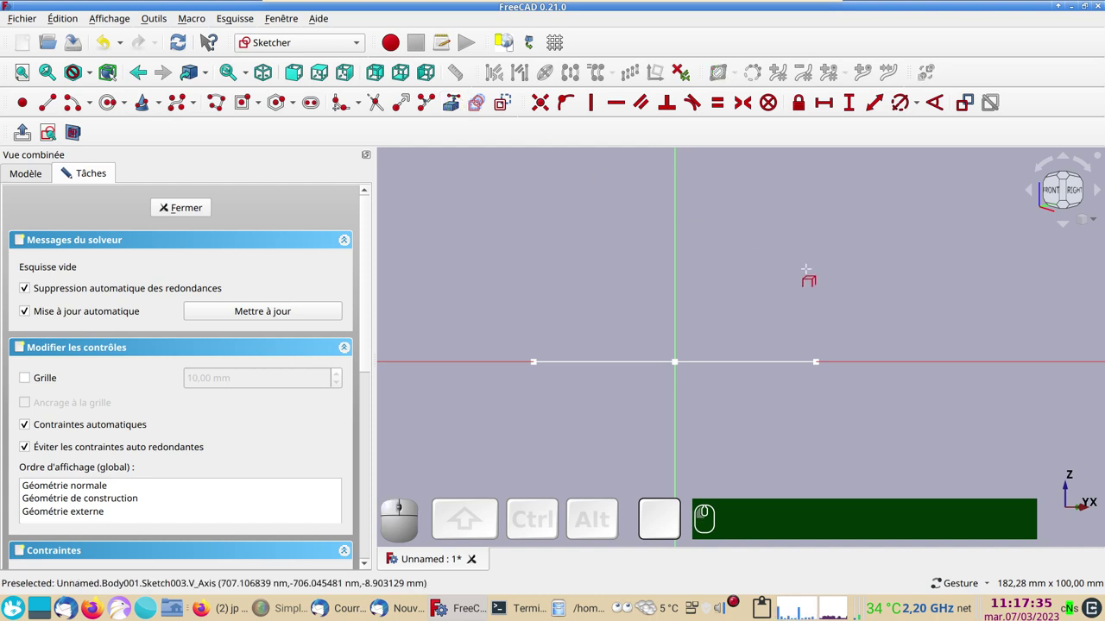
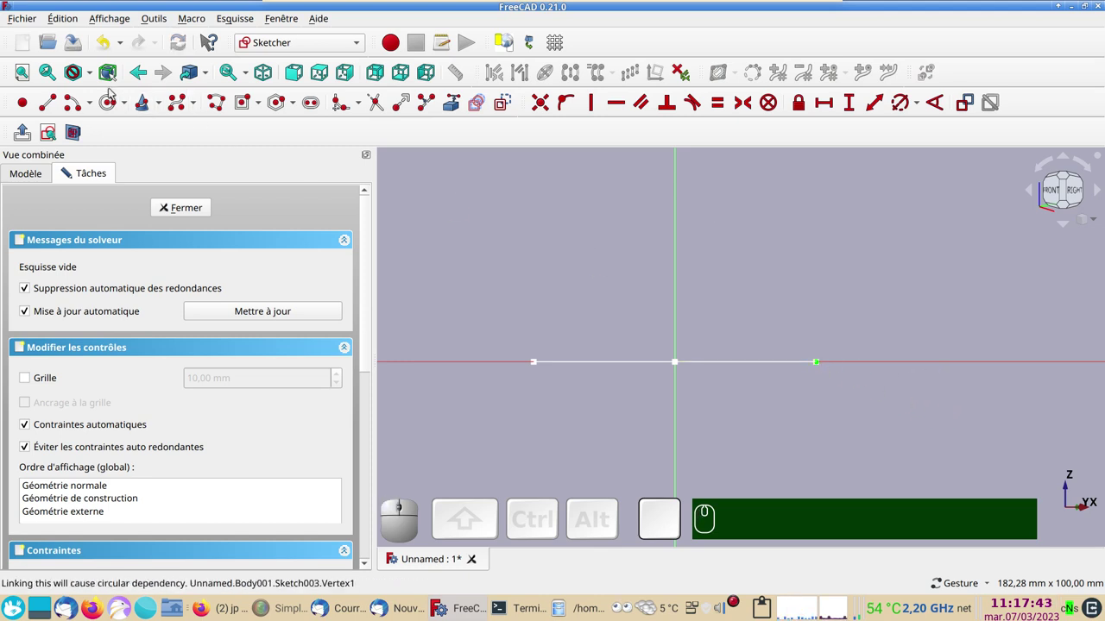
click(50, 107)
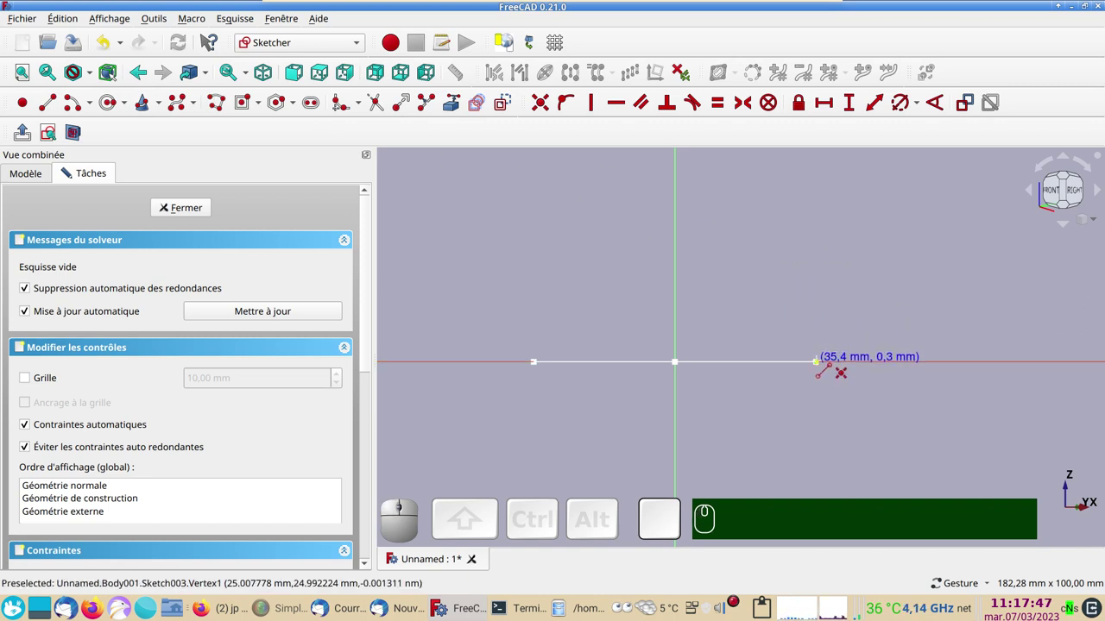
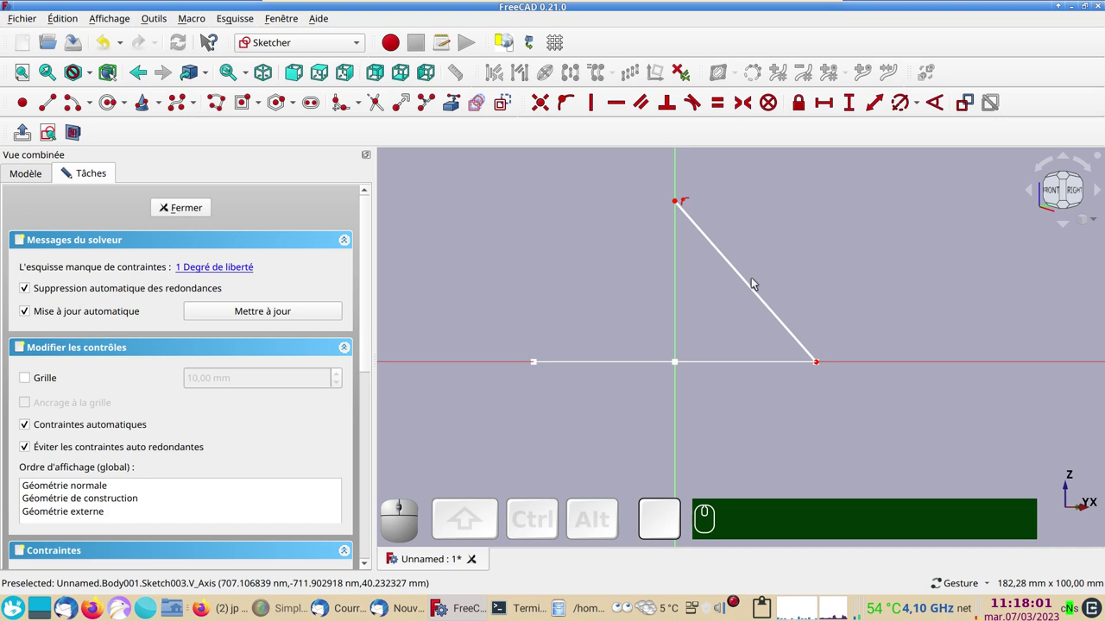
Constrain the line at 60° to the horizontal axis and add its 61.2372 mm height as a reference dimension.
click(751, 285)
click(878, 365)
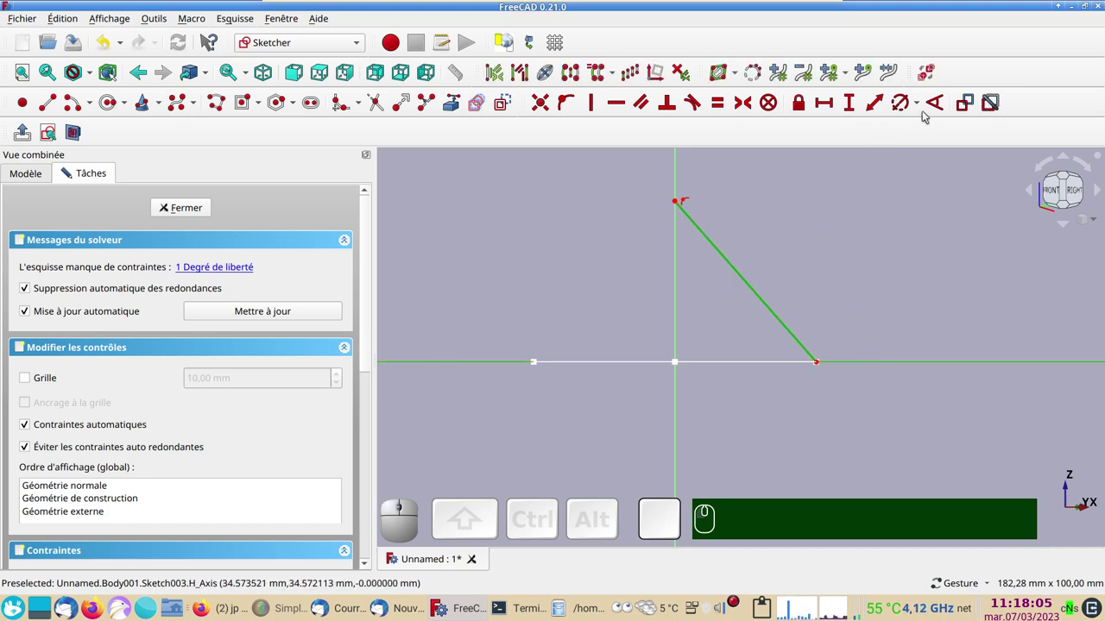
click(941, 102)
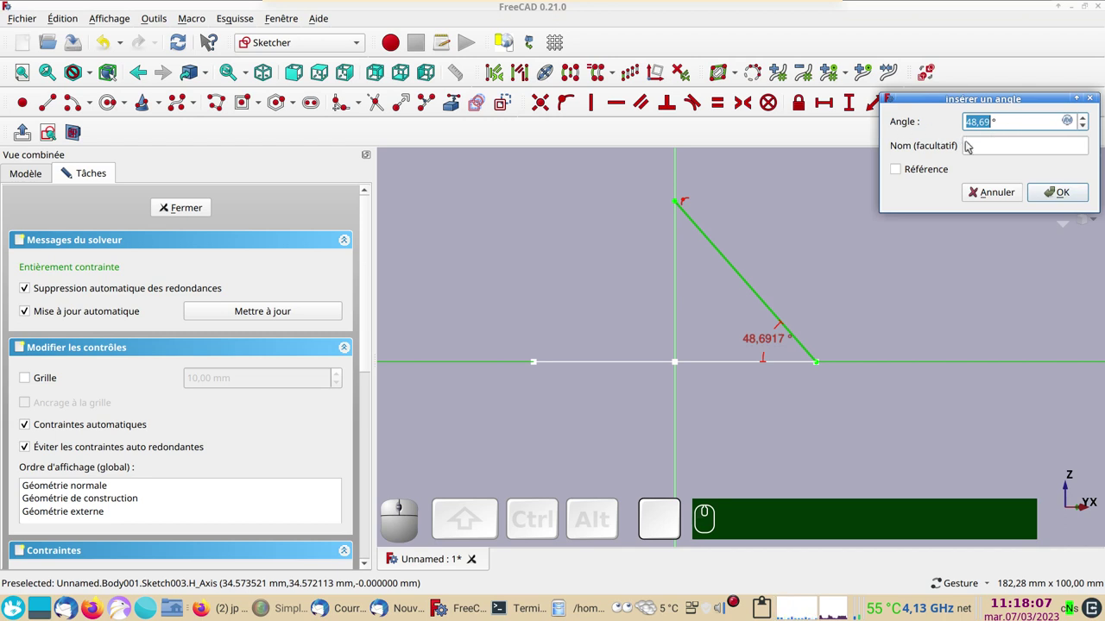
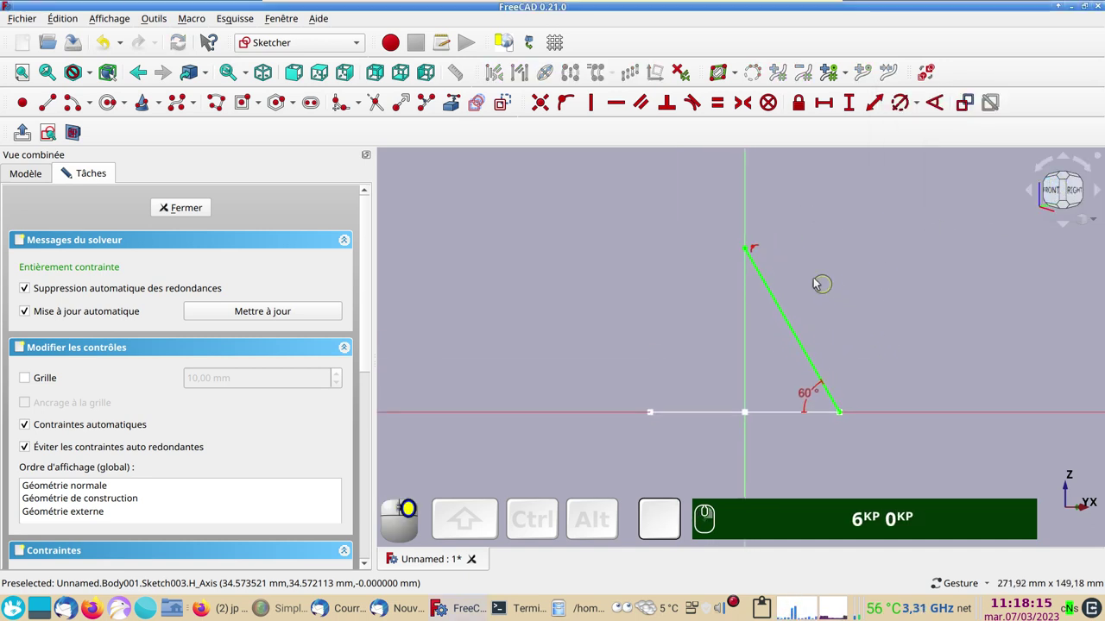
click(752, 253)
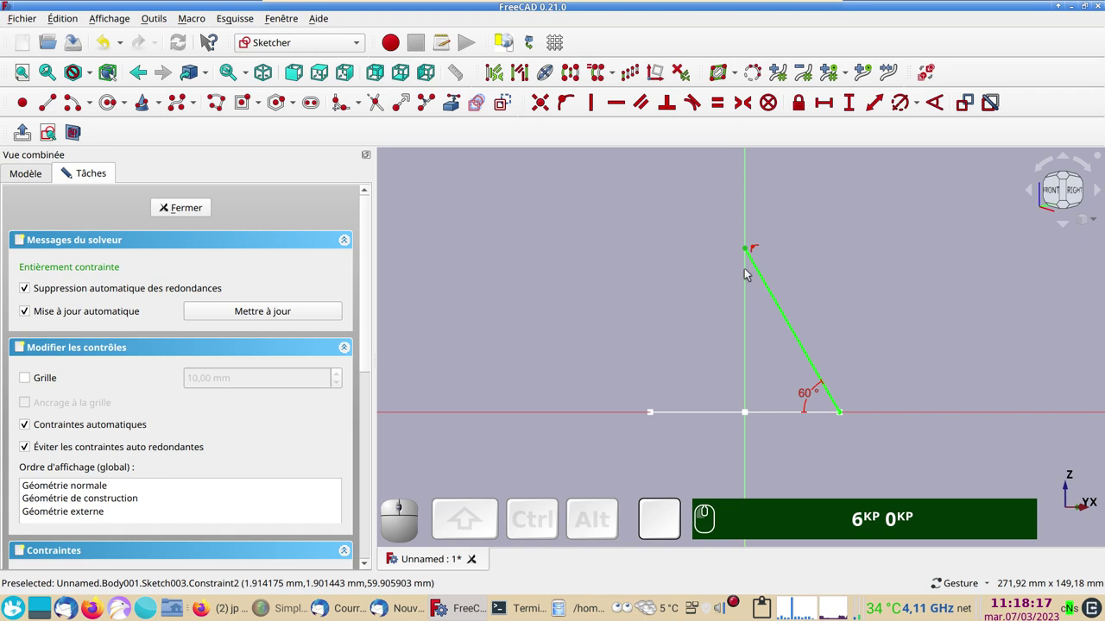
click(855, 106)
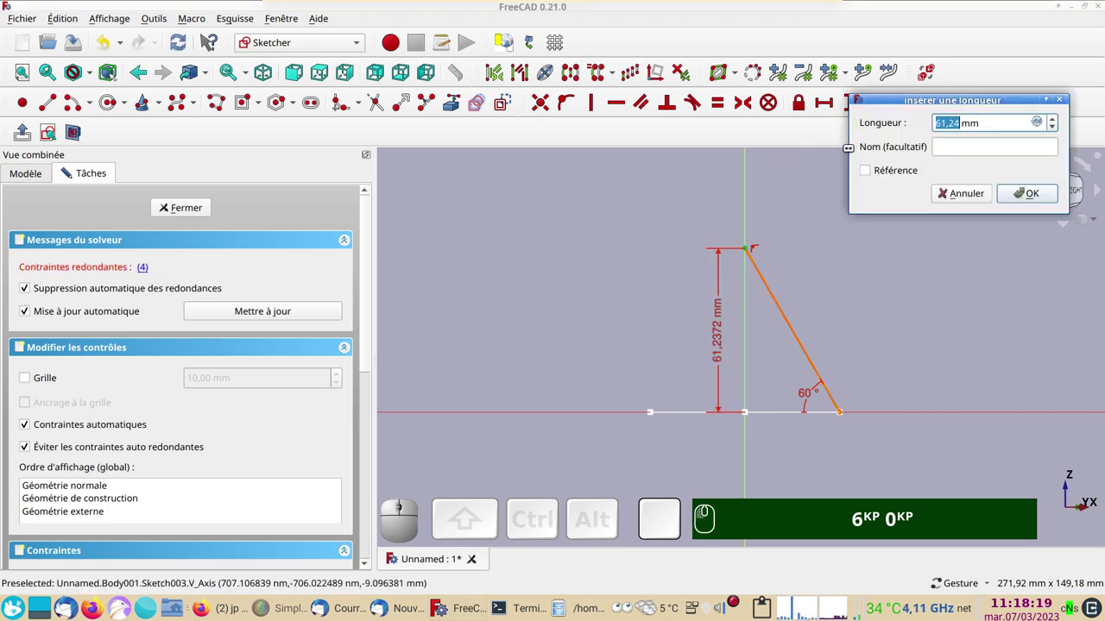
click(863, 175)
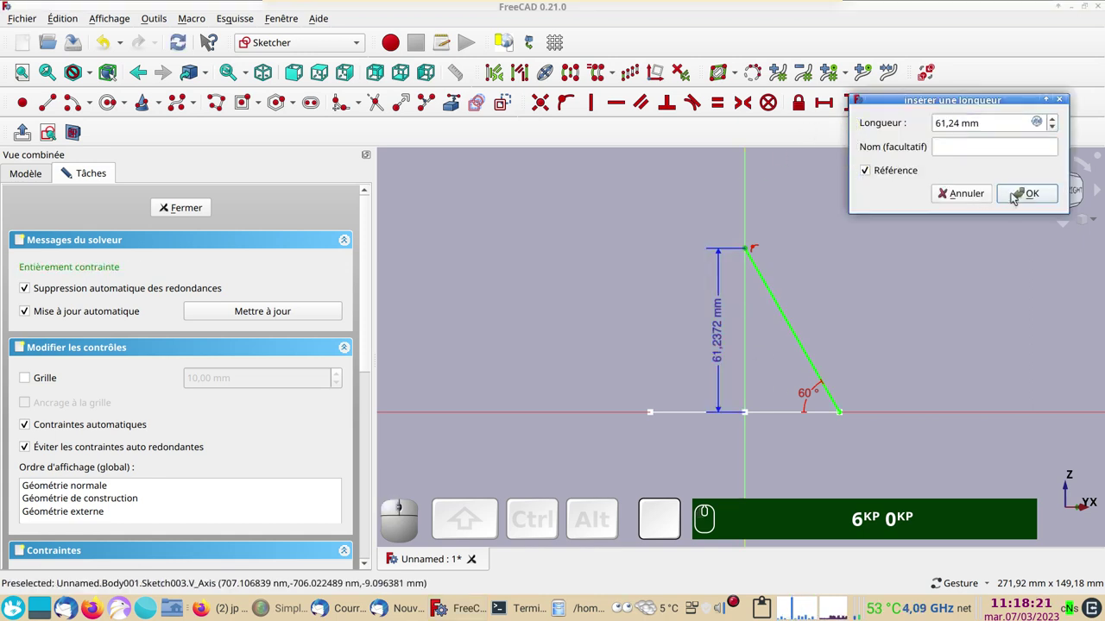
drag(1019, 198, 992, 196)
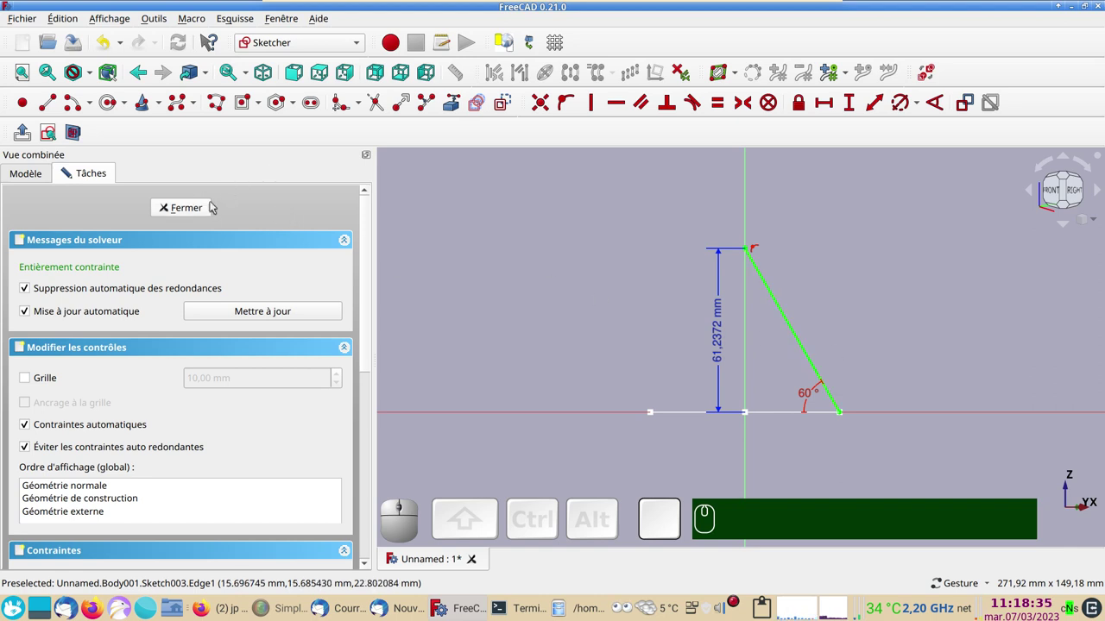
Close the sketch and loft Sketch002 up to Sketch003, producing the pointed pyramid AdditiveLoft001.
click(195, 211)
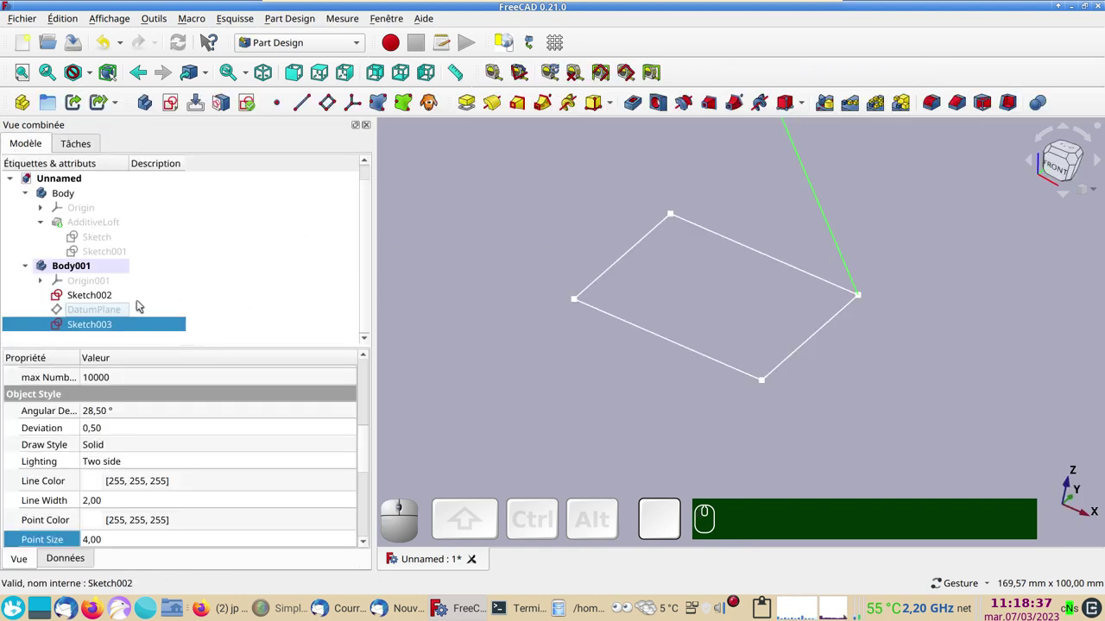
click(103, 298)
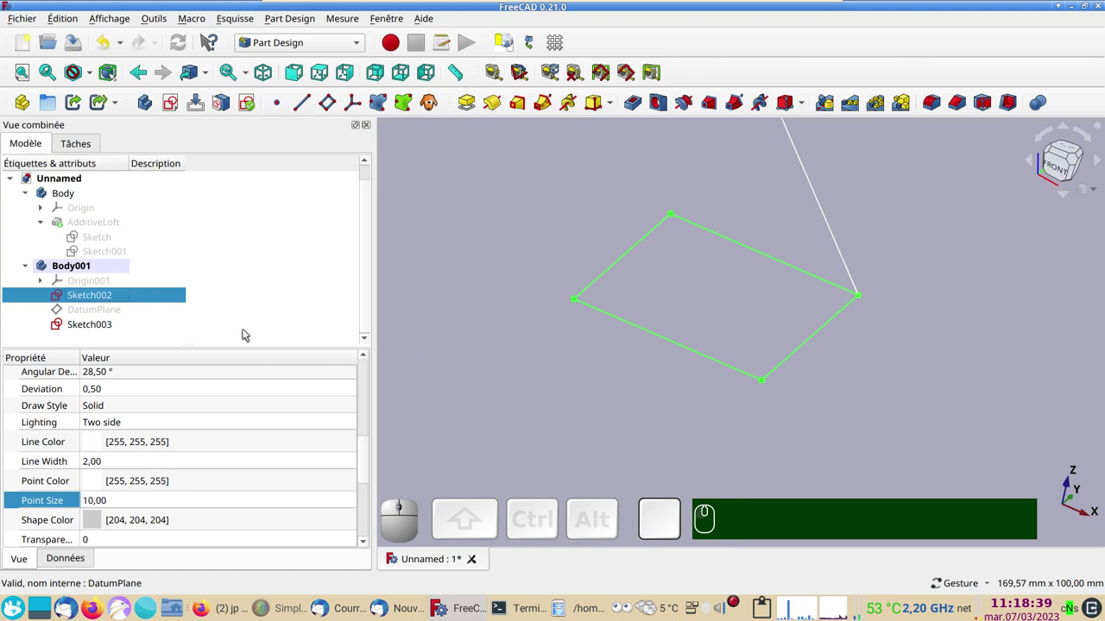
drag(554, 306, 678, 281)
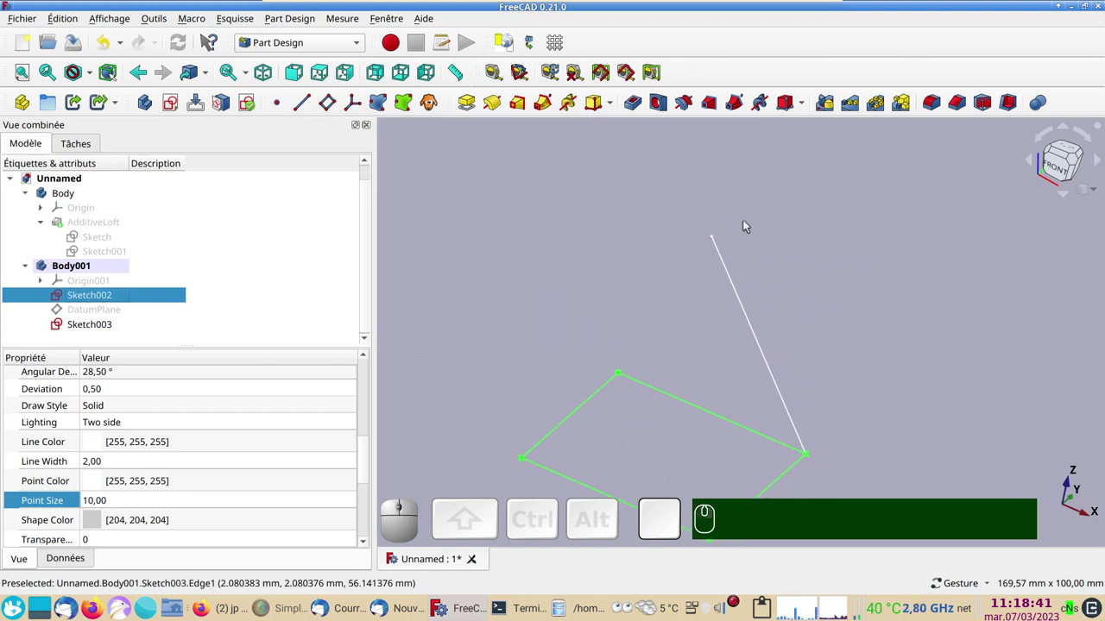
click(717, 237)
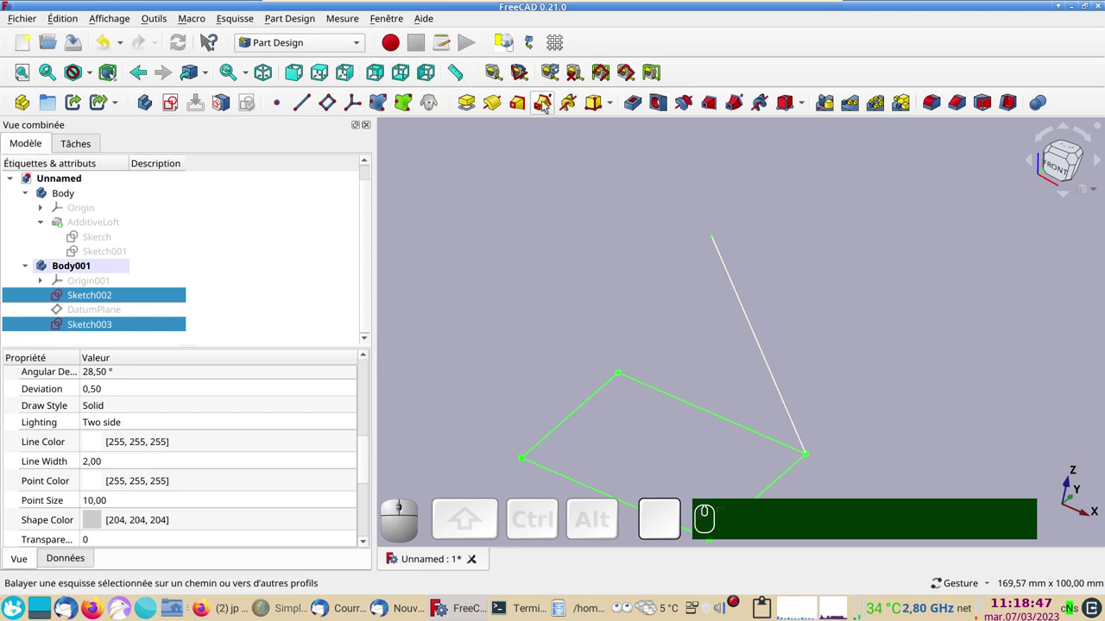
click(527, 104)
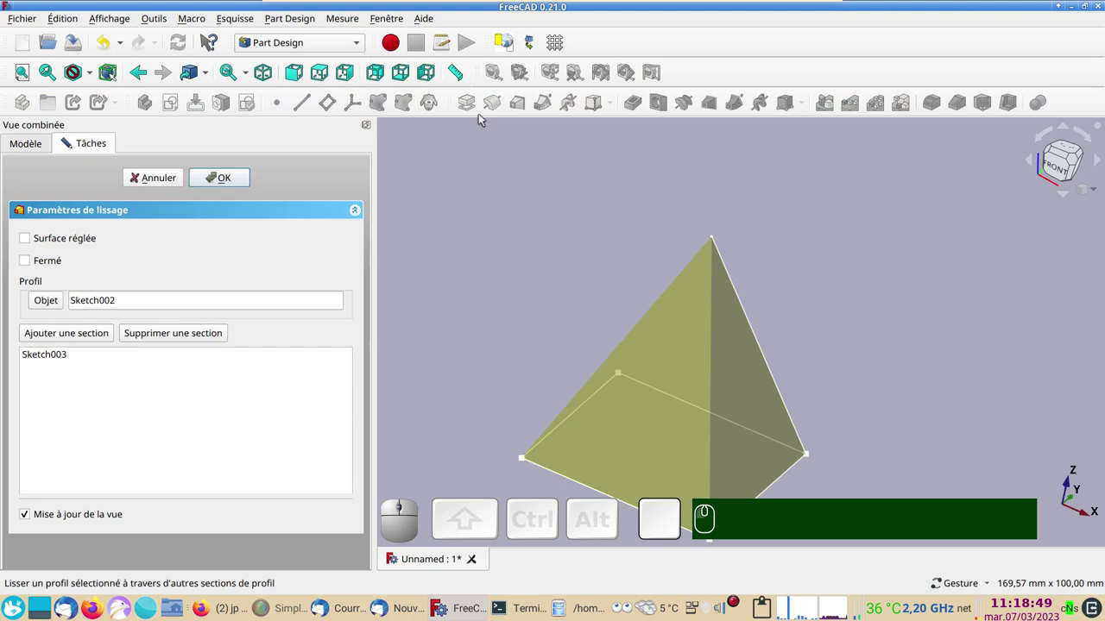
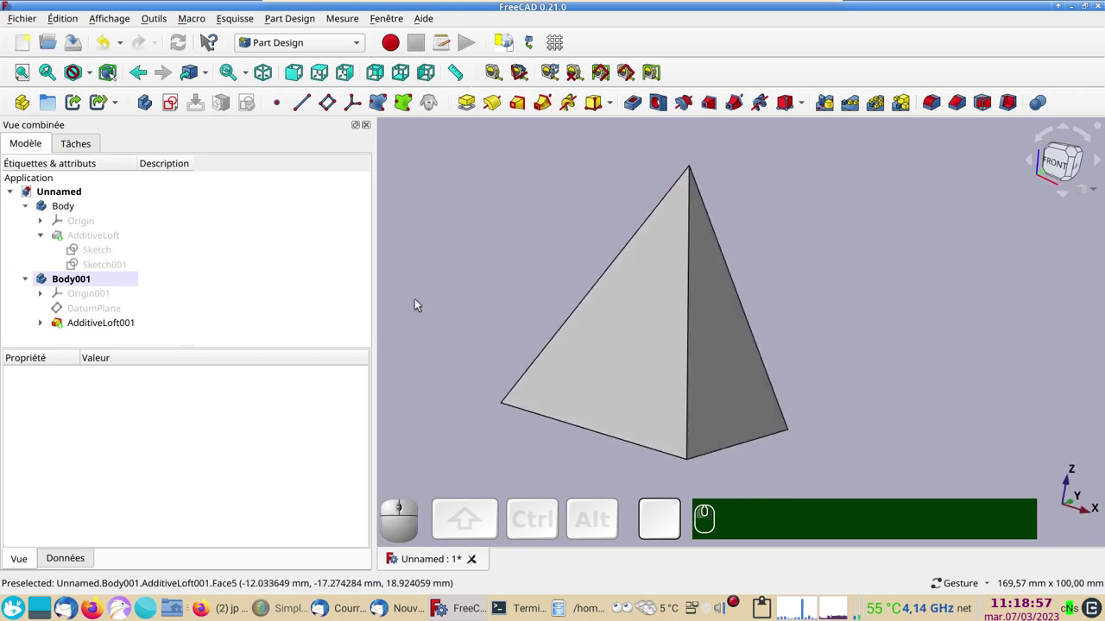
click(649, 349)
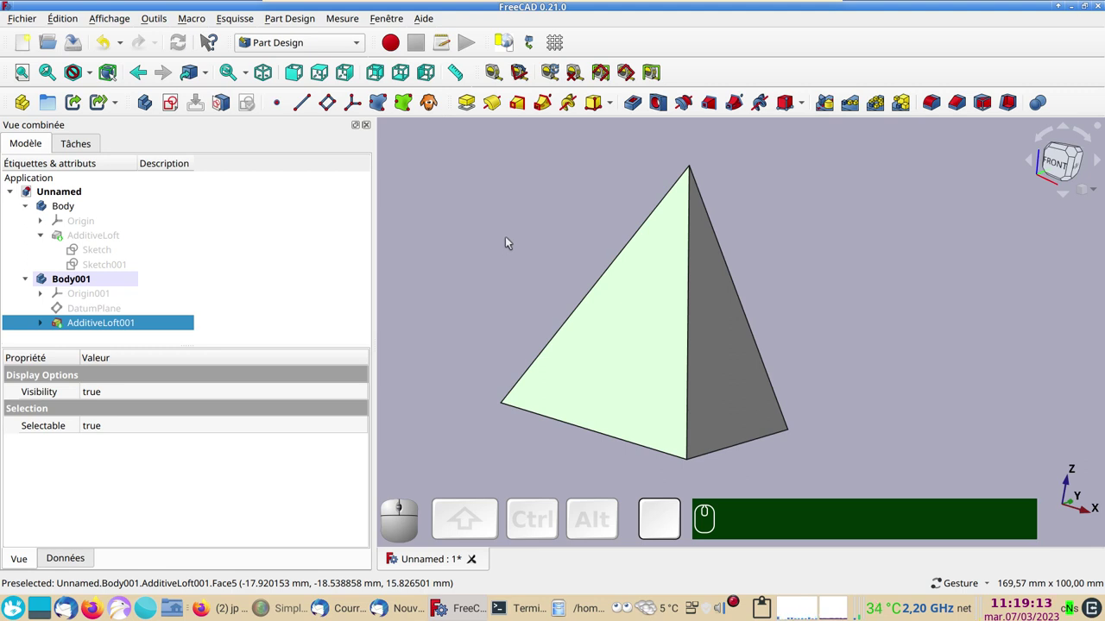
Create a ShapeBinder linked to one sloped triangular face of the pyramid.
click(510, 239)
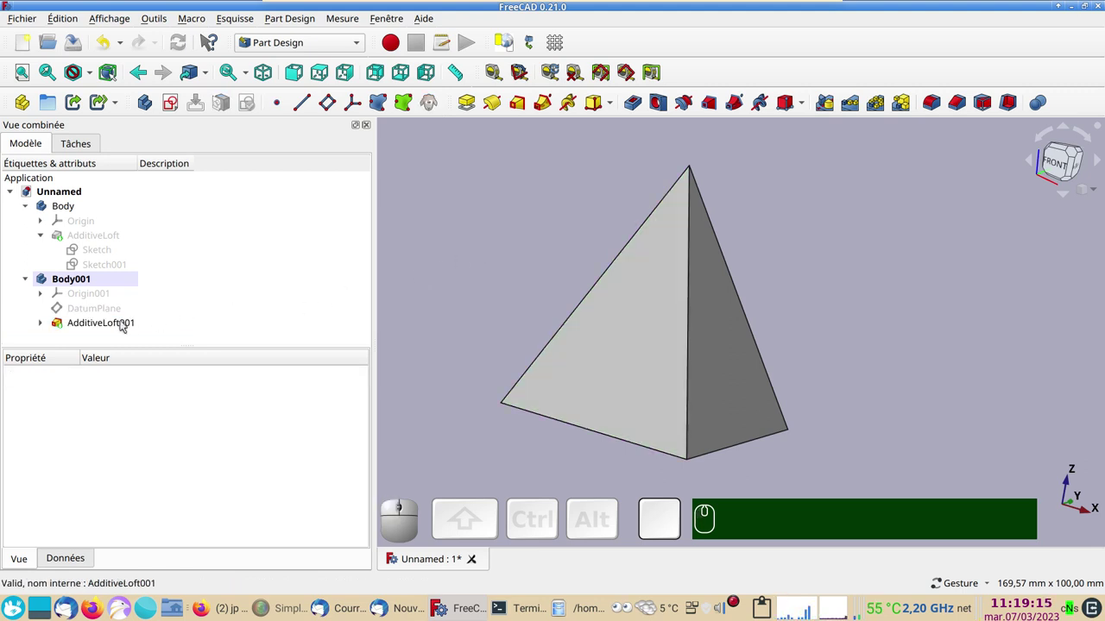
click(623, 345)
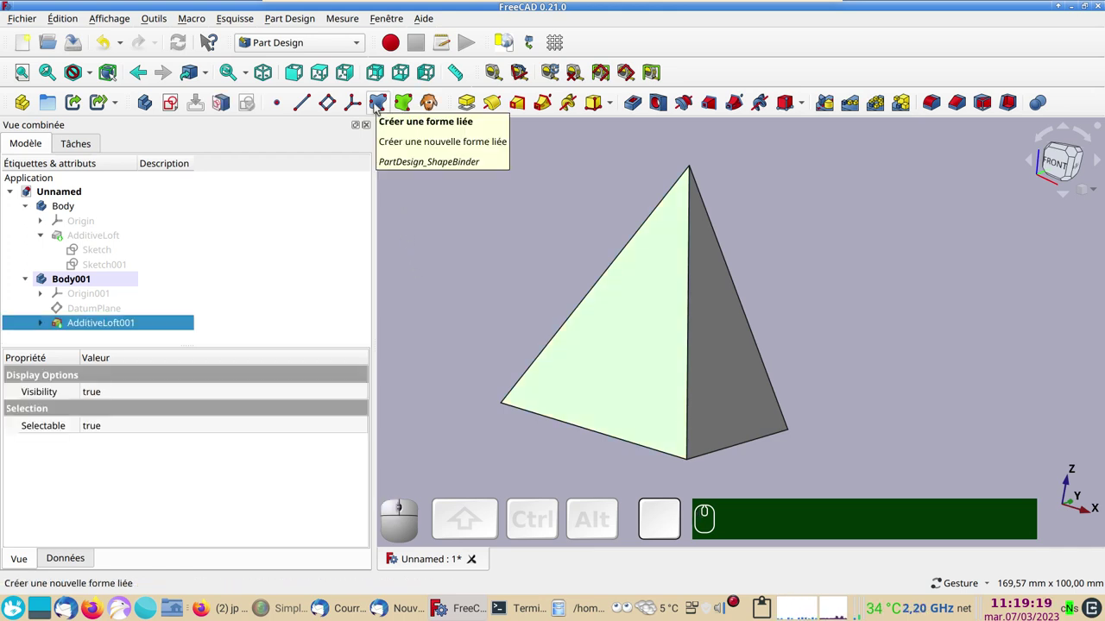
click(382, 108)
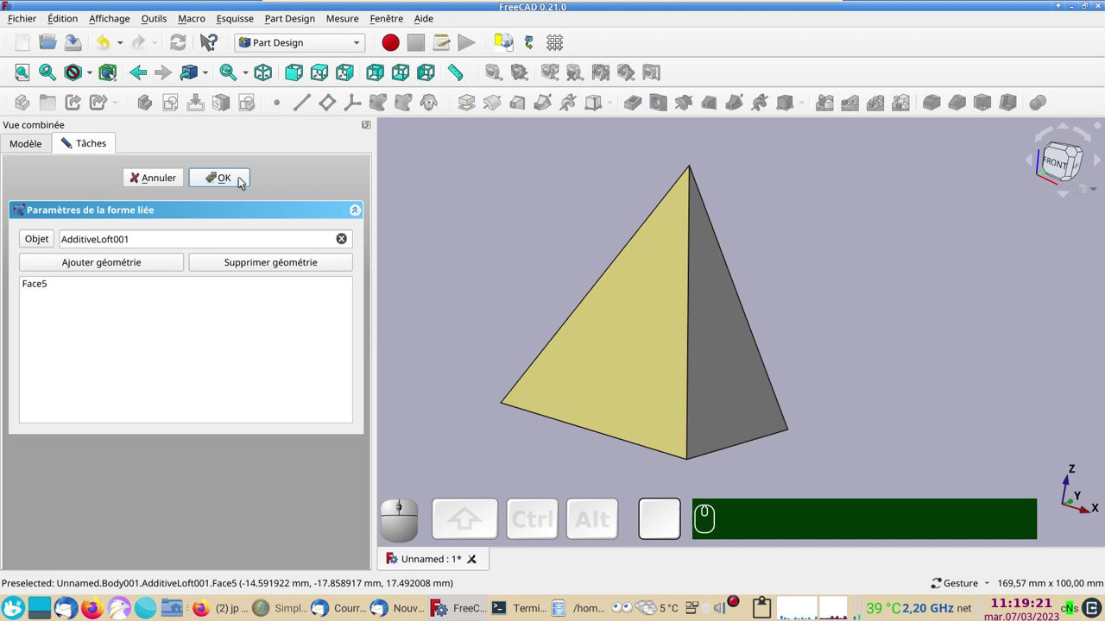
click(219, 179)
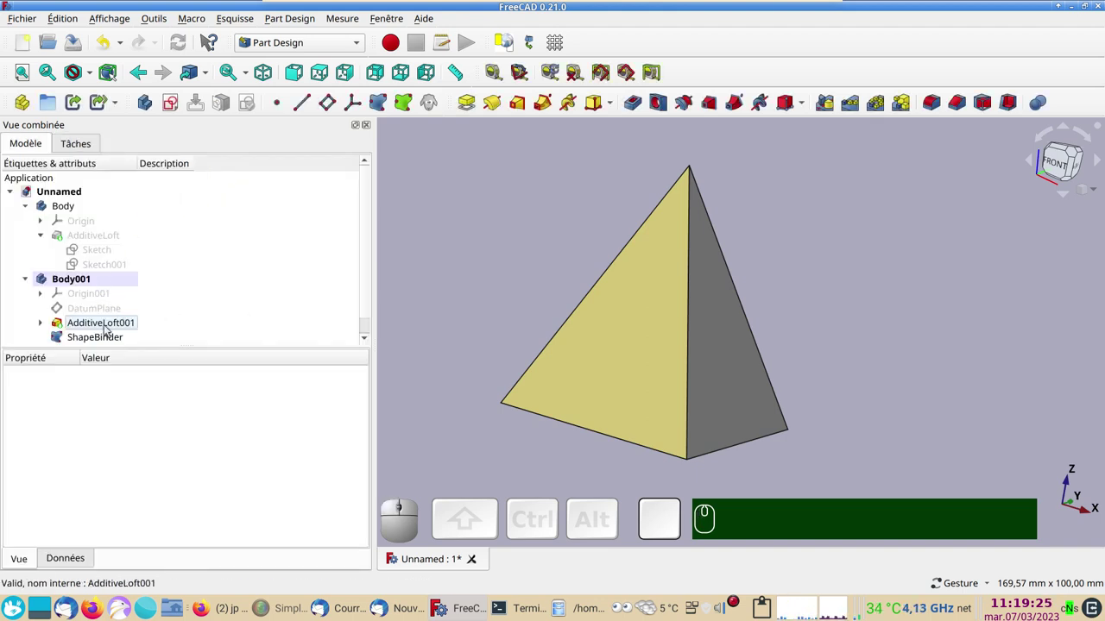
Hide AdditiveLoft001 and select the ShapeBinder face copy for the next sketch.
click(111, 329)
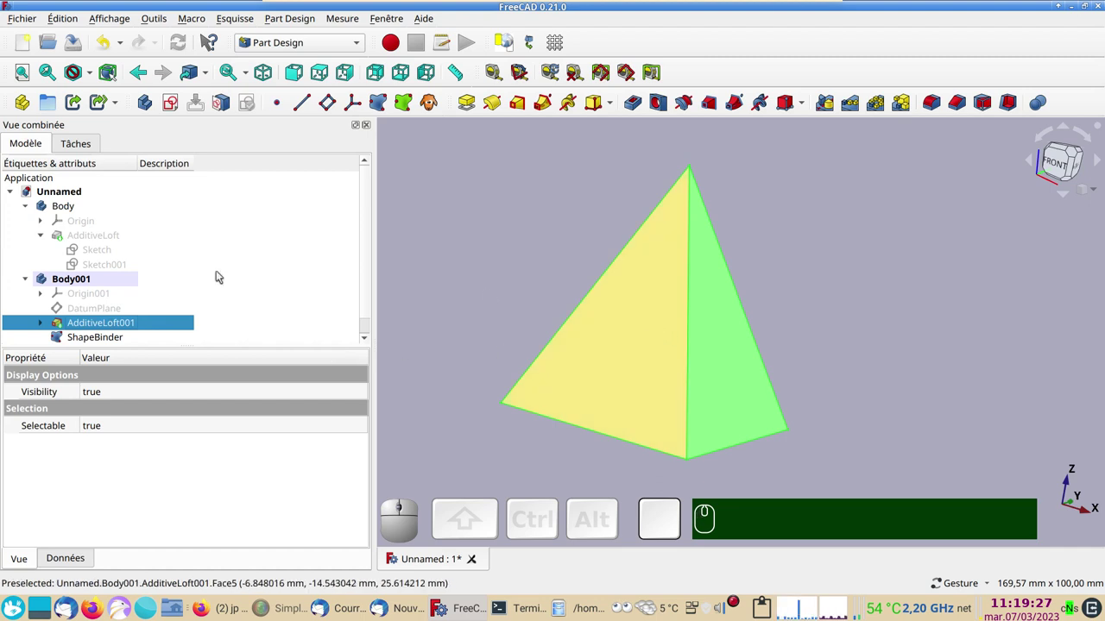
key(space)
click(121, 339)
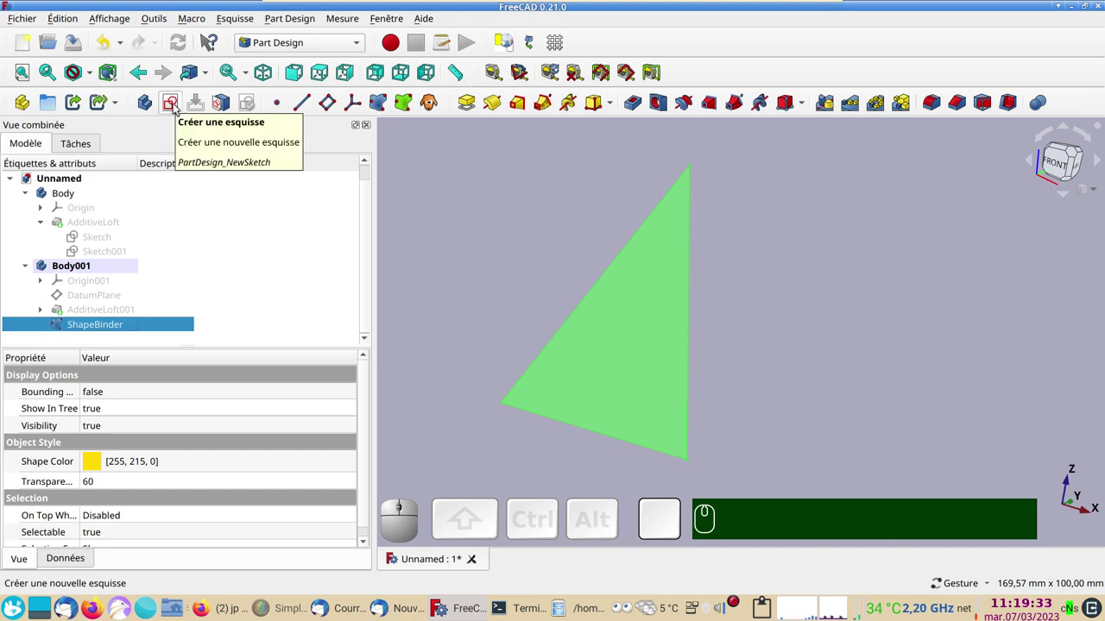
Attach a new Sketch004 to the ShapeBinder and draw a small circle on the sloped face.
click(180, 108)
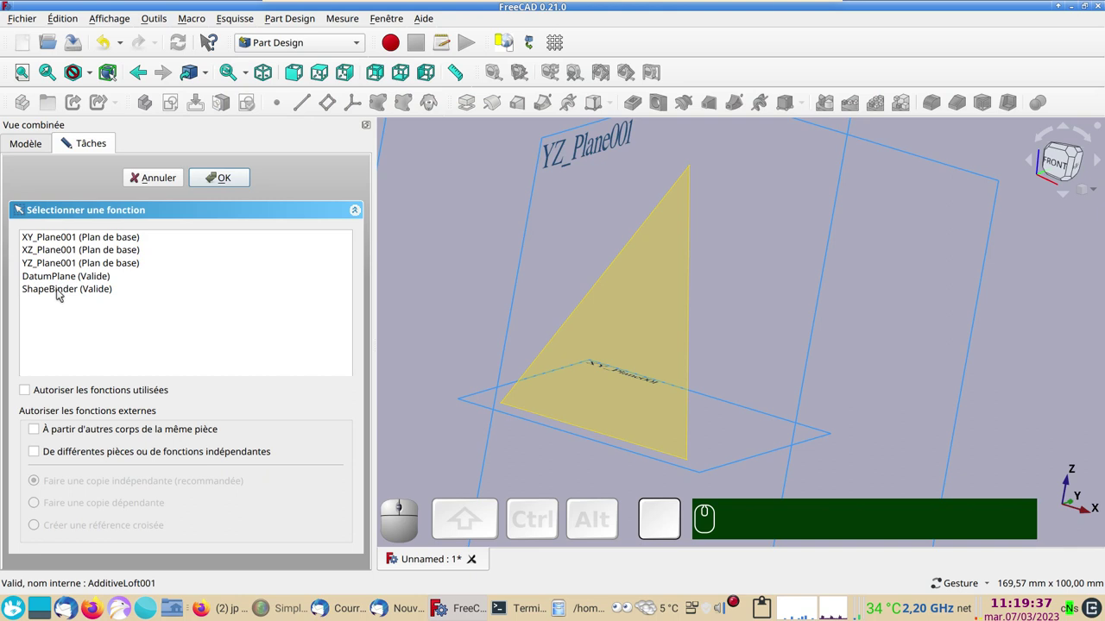
click(60, 292)
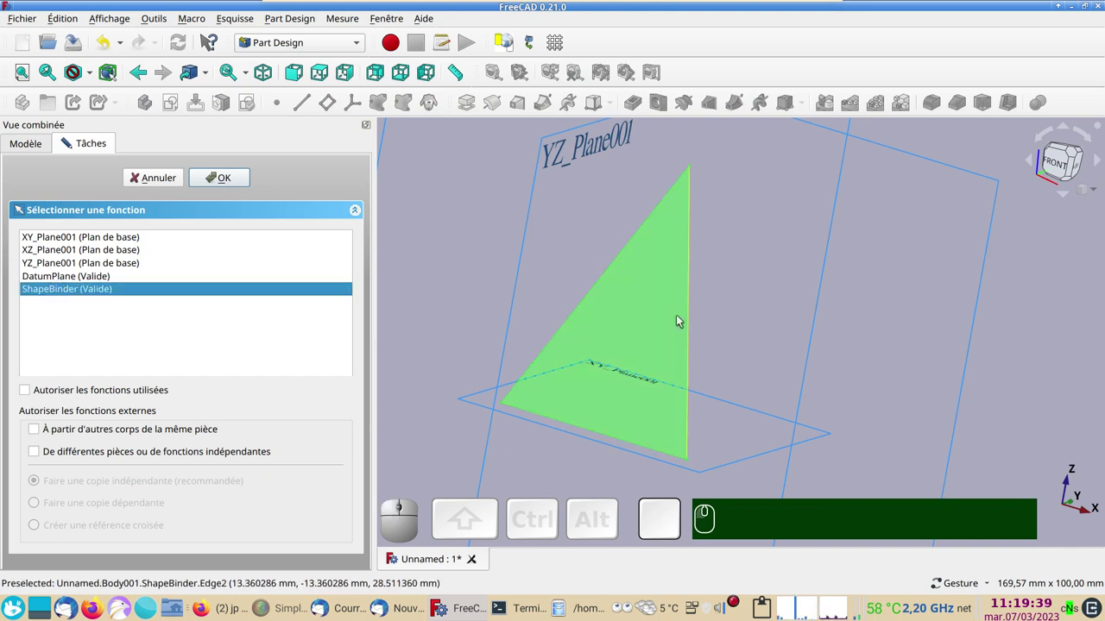
click(240, 182)
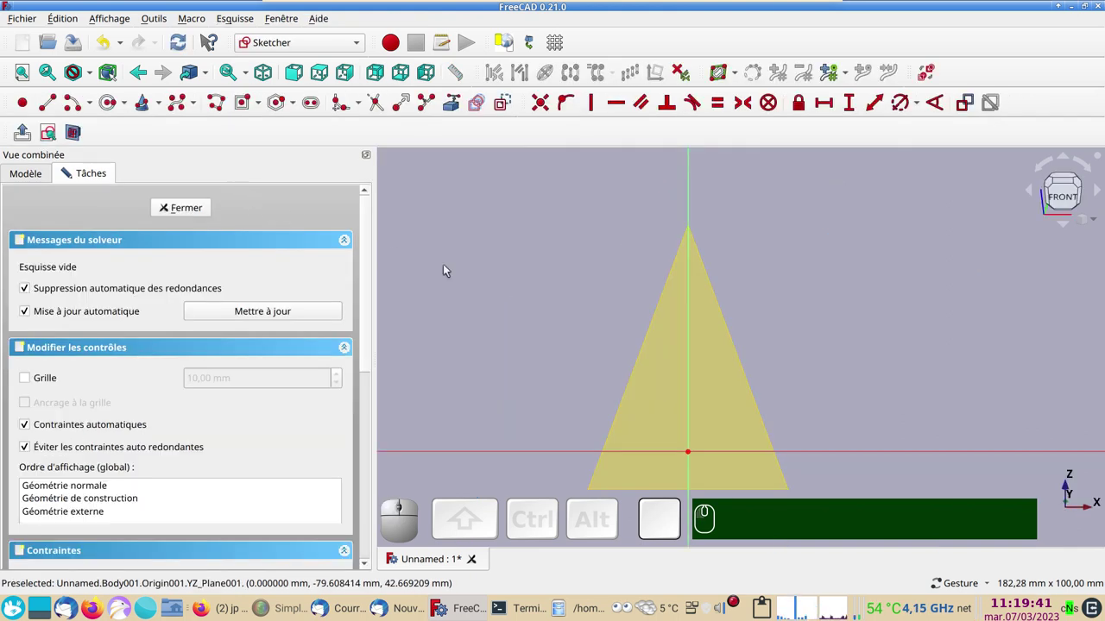
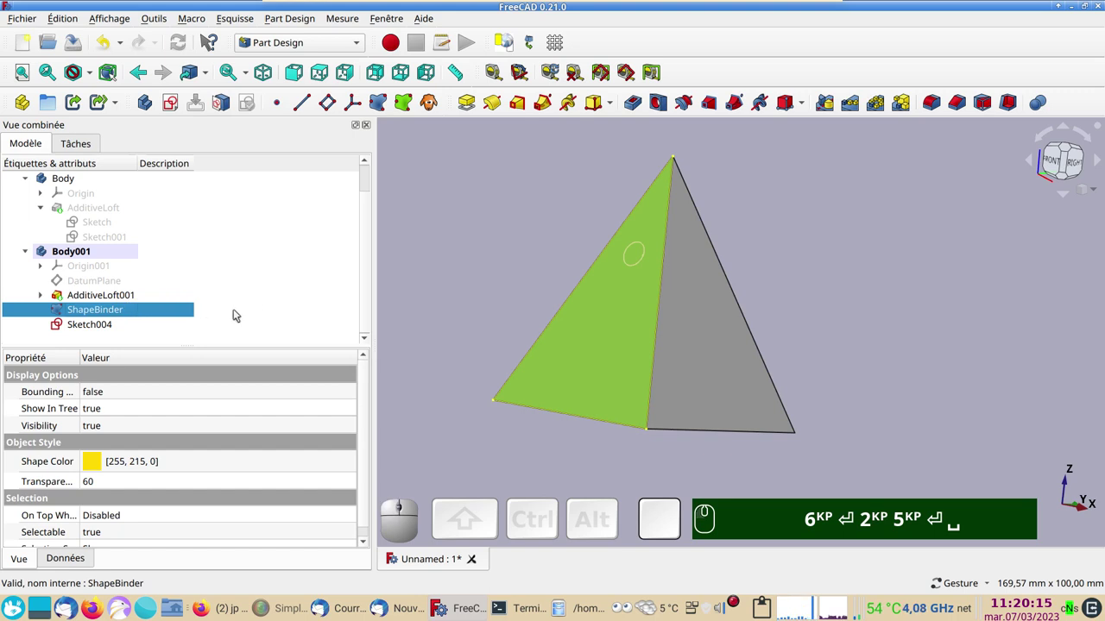
Hide the ShapeBinder and pocket Sketch004 into a round hole through the sloped face.
key(space)
click(106, 325)
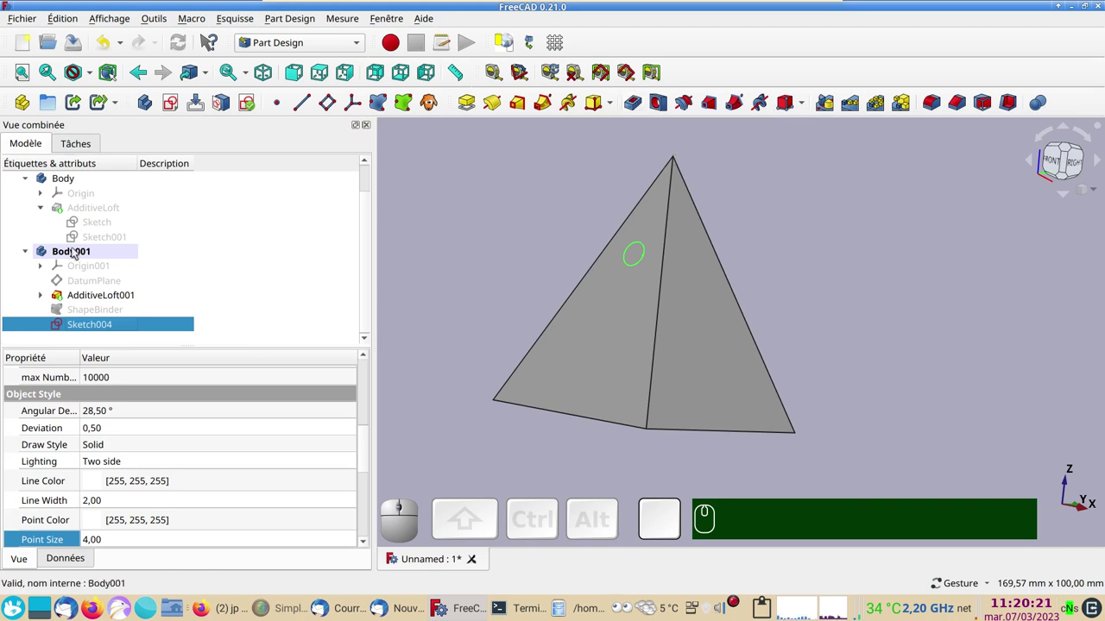
click(31, 252)
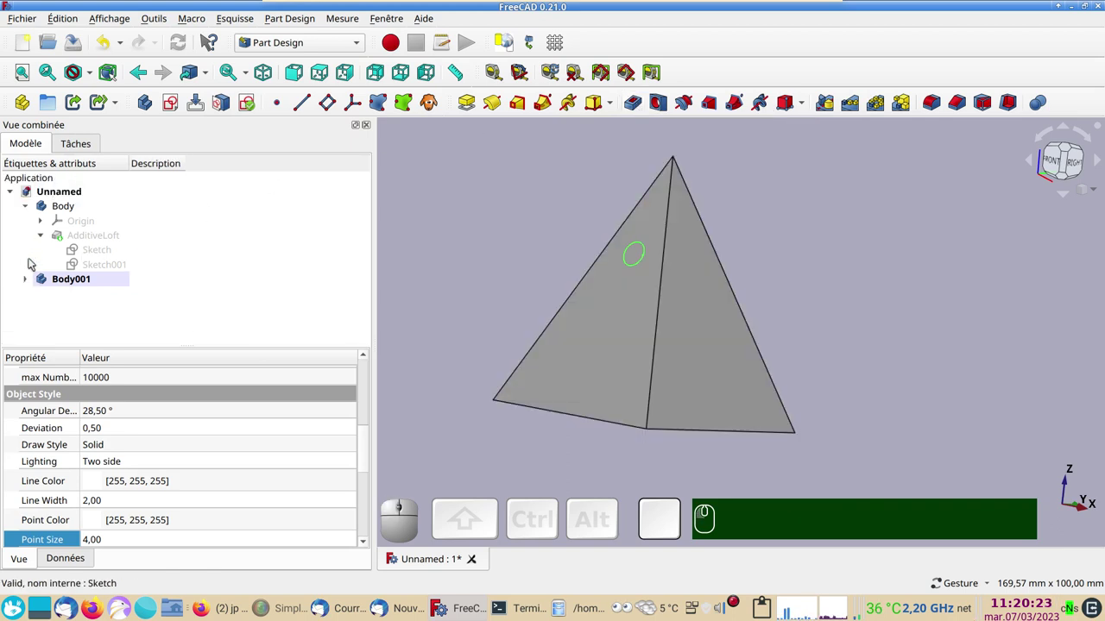
click(28, 281)
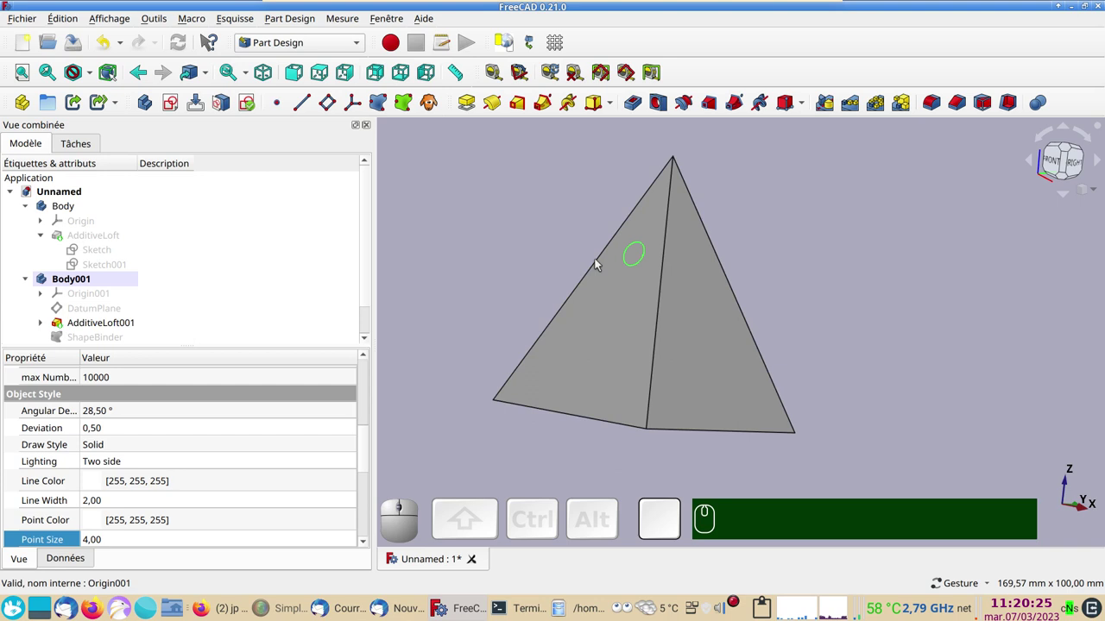
scroll(down, 3)
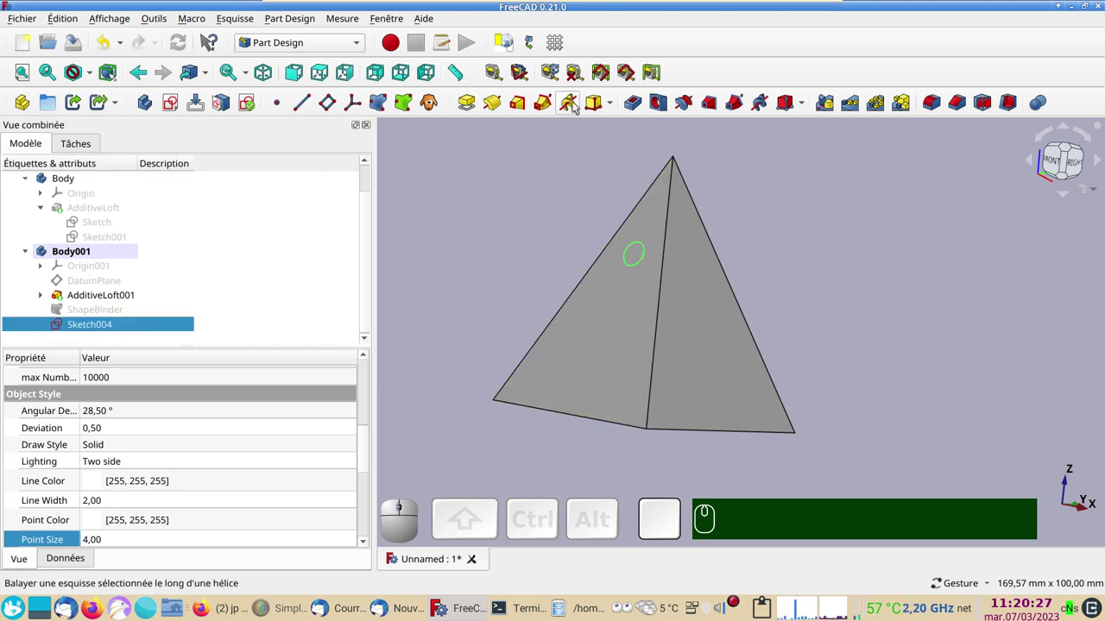
click(636, 106)
click(492, 257)
click(243, 240)
click(248, 258)
drag(853, 299, 307, 198)
click(244, 182)
Orbit toward the top of the pyramid and pick its apex vertex.
scroll(down, 3)
drag(550, 231, 649, 275)
scroll(up, 3)
right_click(574, 217)
scroll(up, 3)
drag(677, 276, 464, 238)
click(599, 259)
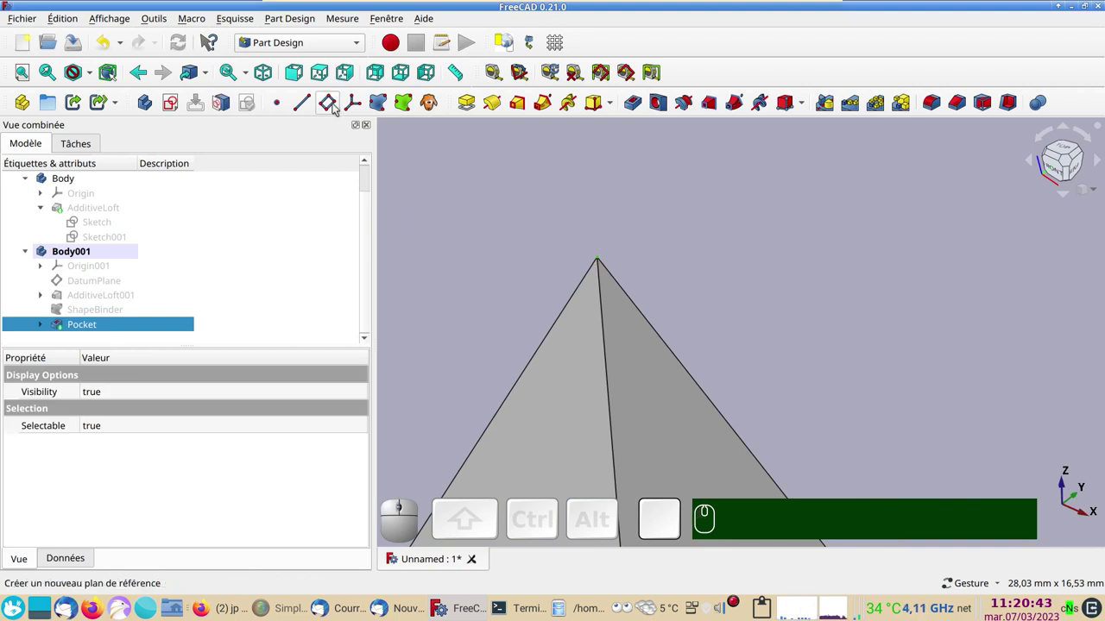
Create DatumPlane001 at the apex vertex with Translate origin attachment.
click(335, 106)
scroll(down, 3)
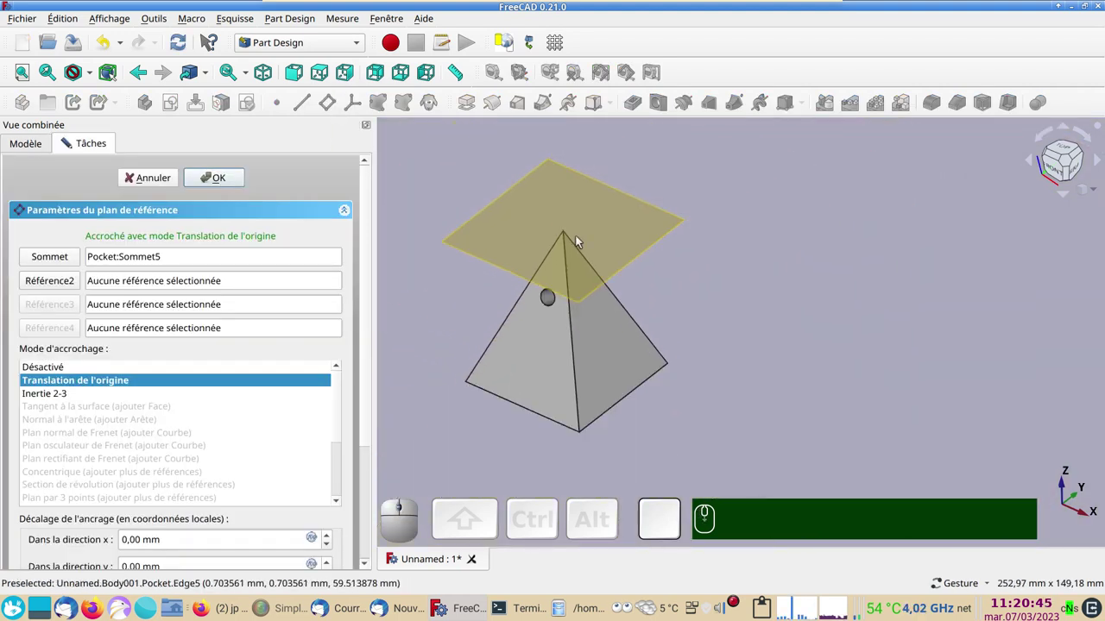
drag(489, 445, 218, 188)
click(212, 181)
click(116, 345)
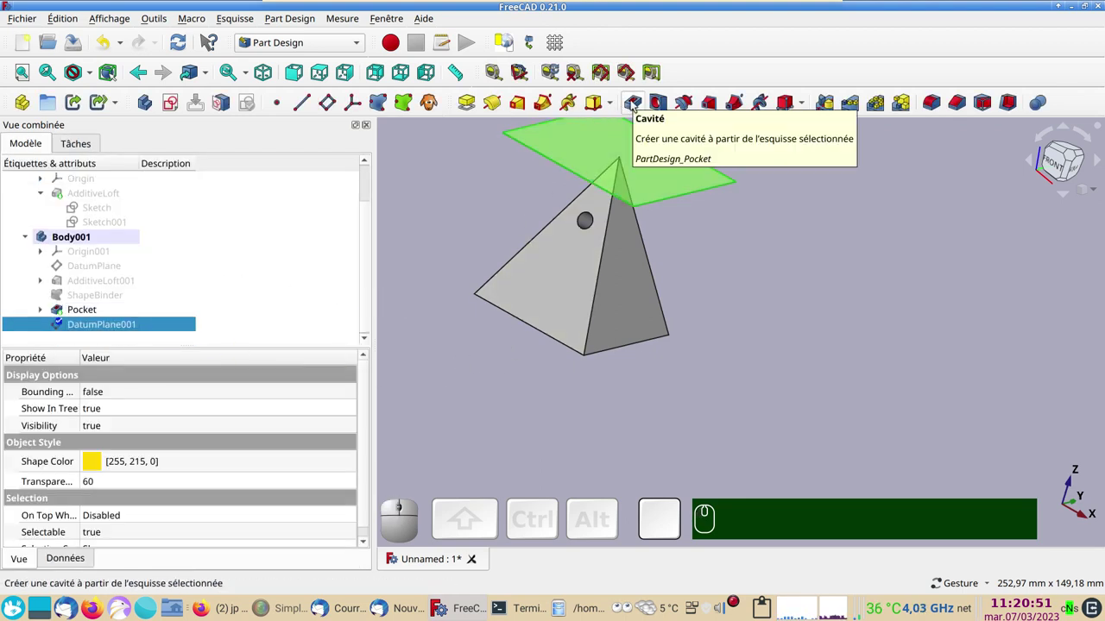
Pocket 14 mm down from DatumPlane001, cutting the tip into a flat square top.
click(637, 104)
click(750, 383)
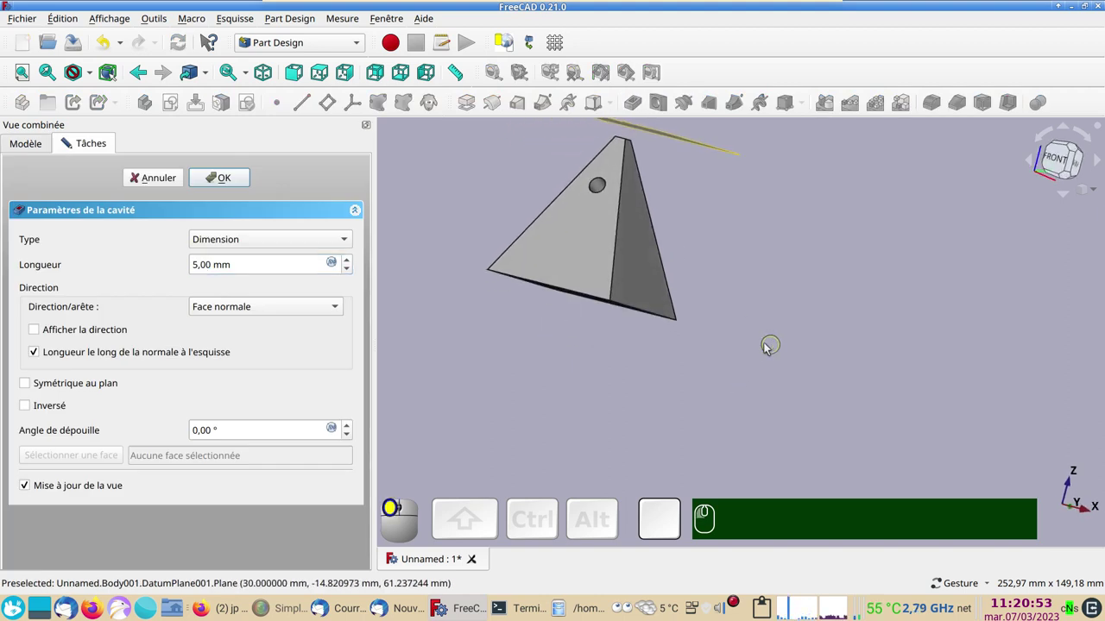
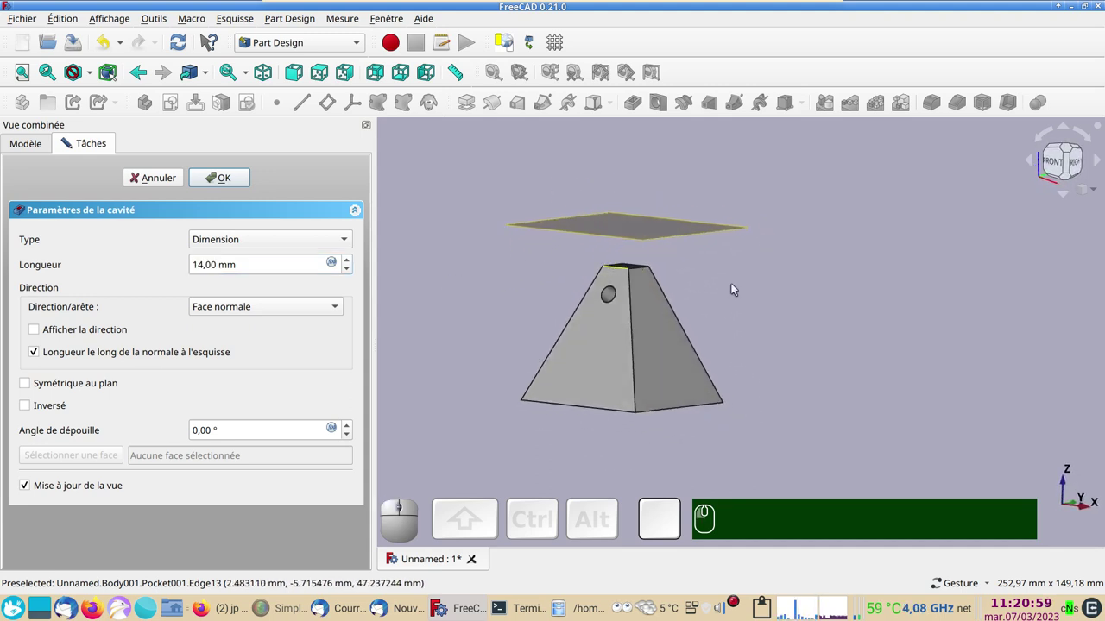
drag(782, 277, 274, 180)
click(239, 178)
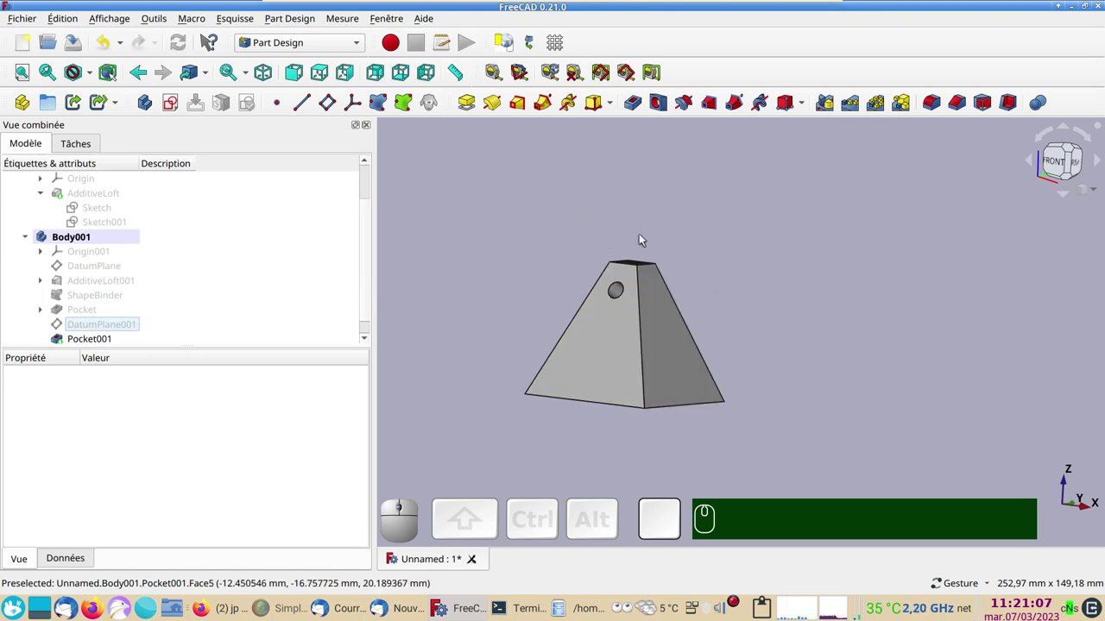
drag(578, 233, 530, 234)
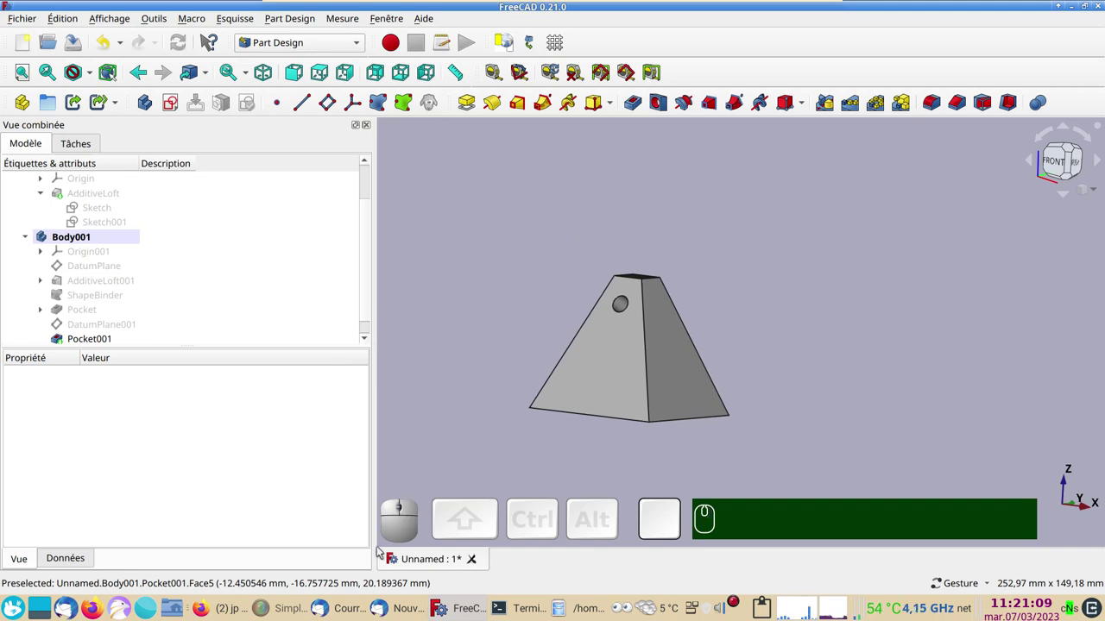
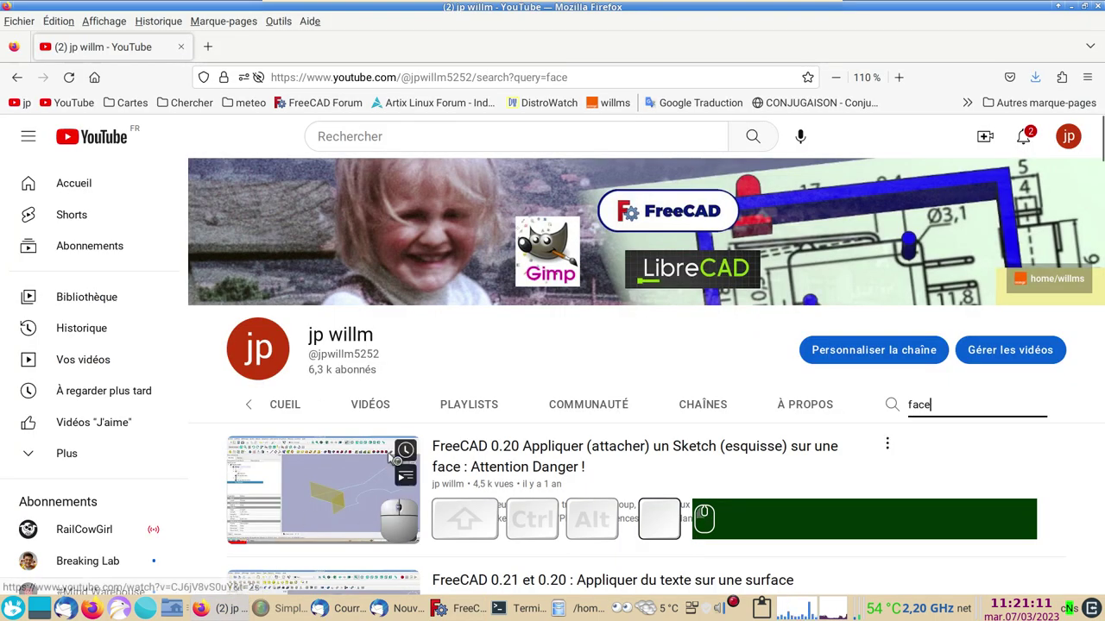
Scroll through the YouTube channel's search results for 'face'.
scroll(down, 3)
scroll(up, 3)
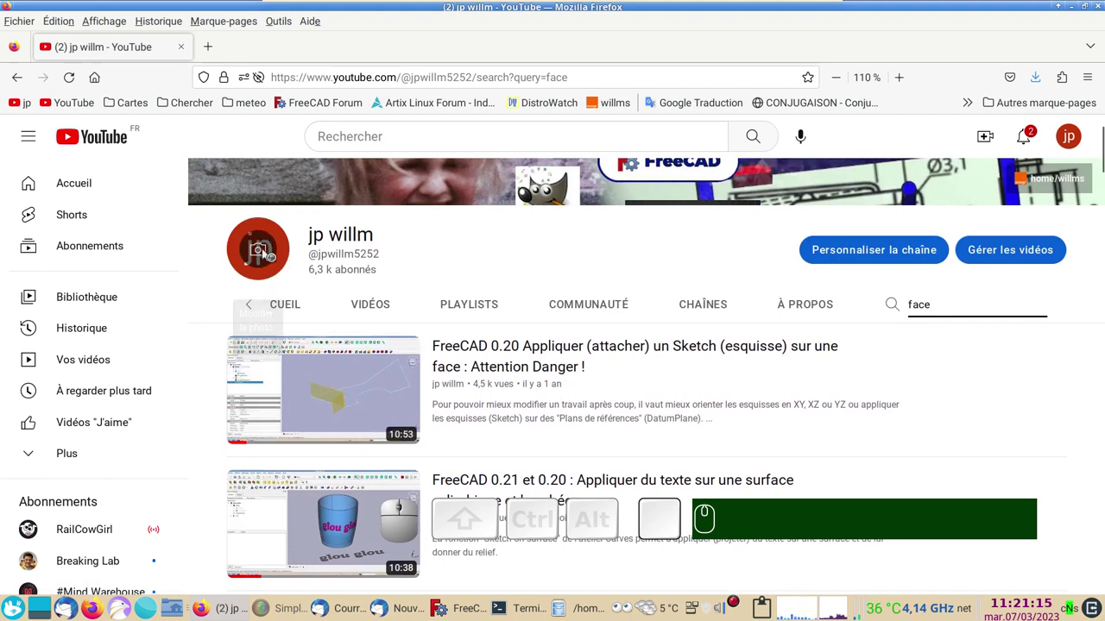
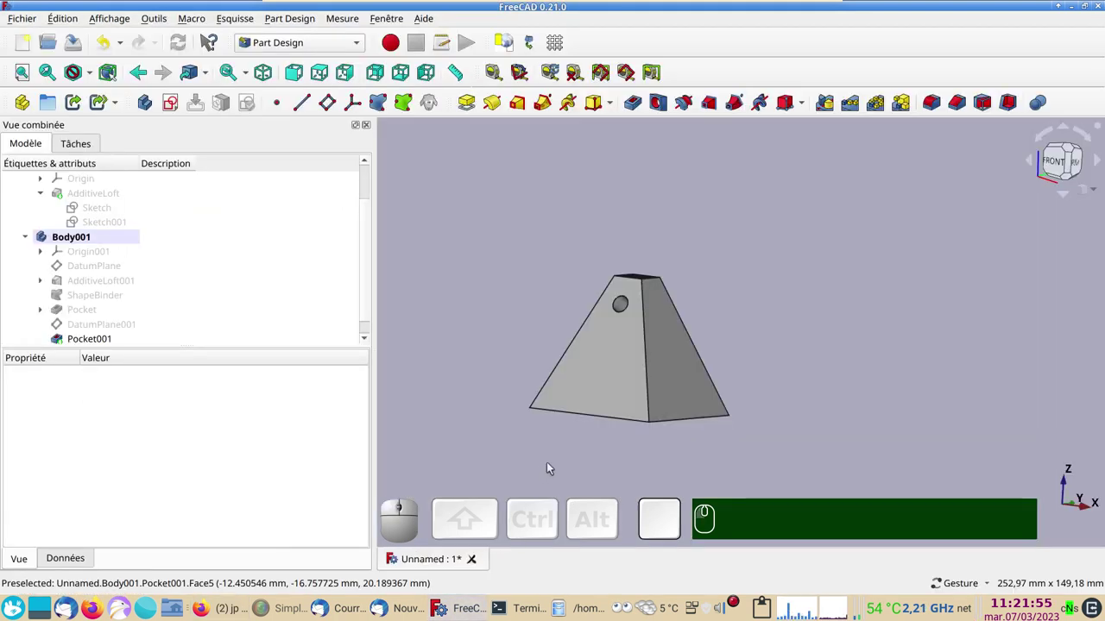
Orbit and zoom to inspect the truncated pyramid's flat top and round side hole.
drag(783, 344, 842, 350)
drag(752, 378, 843, 350)
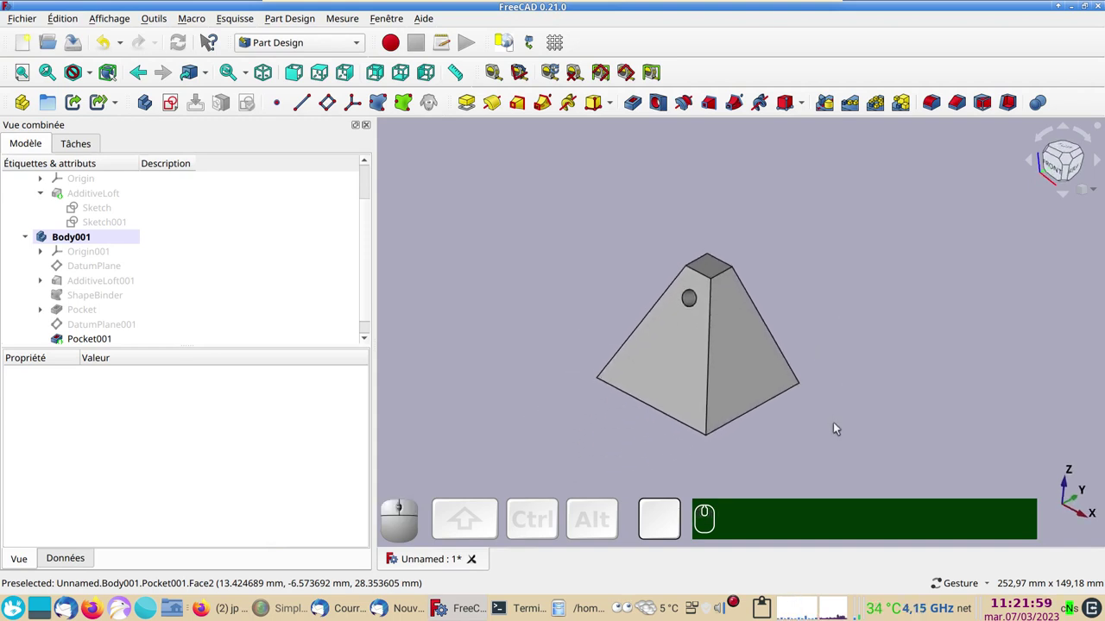
scroll(up, 3)
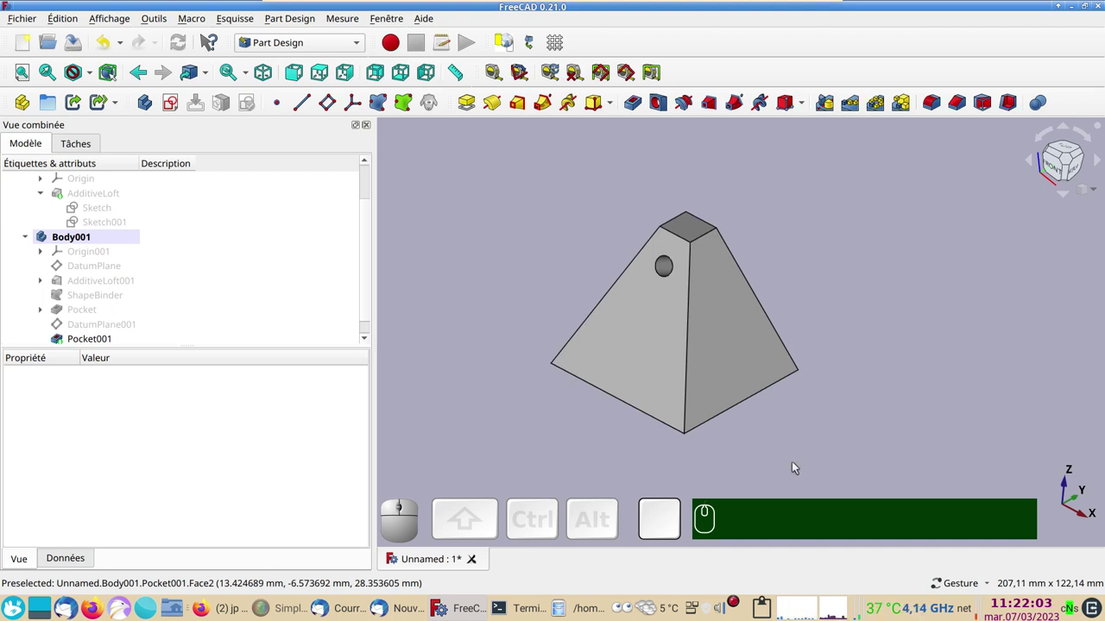